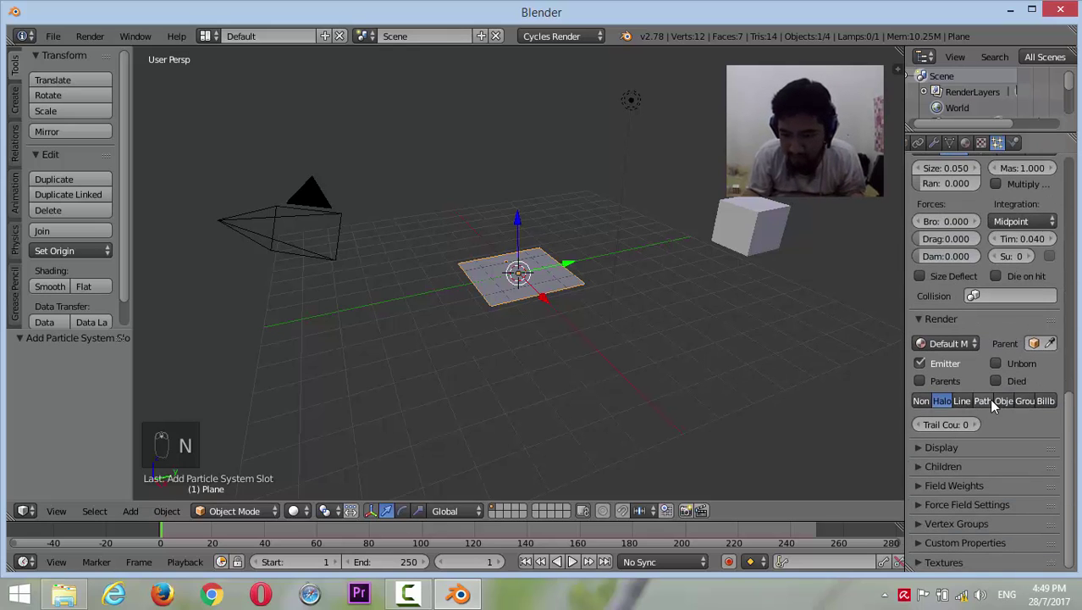
Play the animation (Alt+A) and move in to watch halo particles fall beneath the plane
{"action": "left_click_drag", "start_coordinate": [990, 417], "coordinate": [778, 424]}
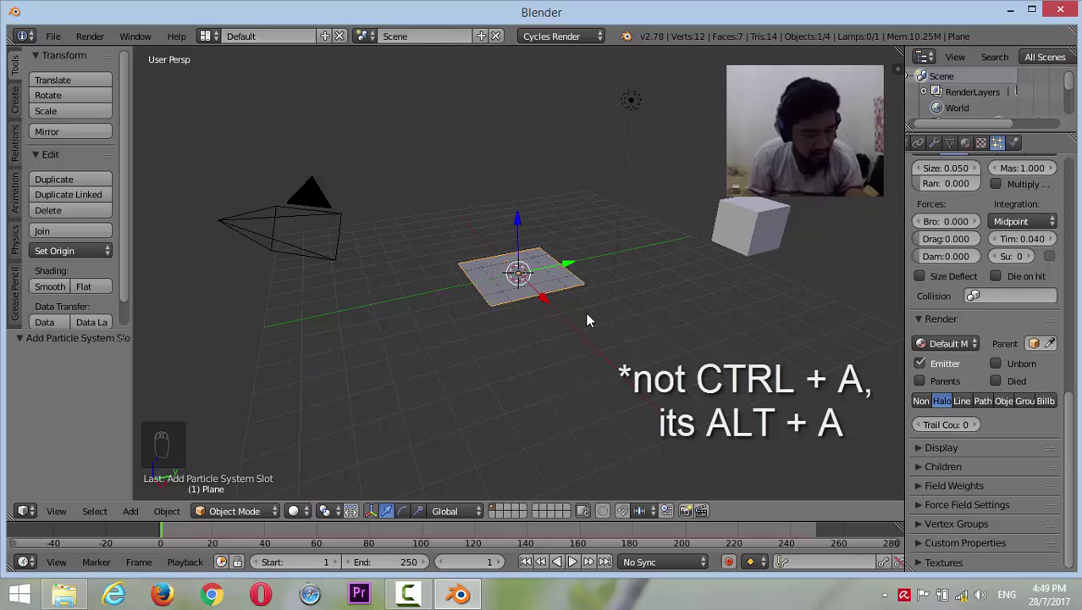
{"action": "key", "text": "alt+a"}
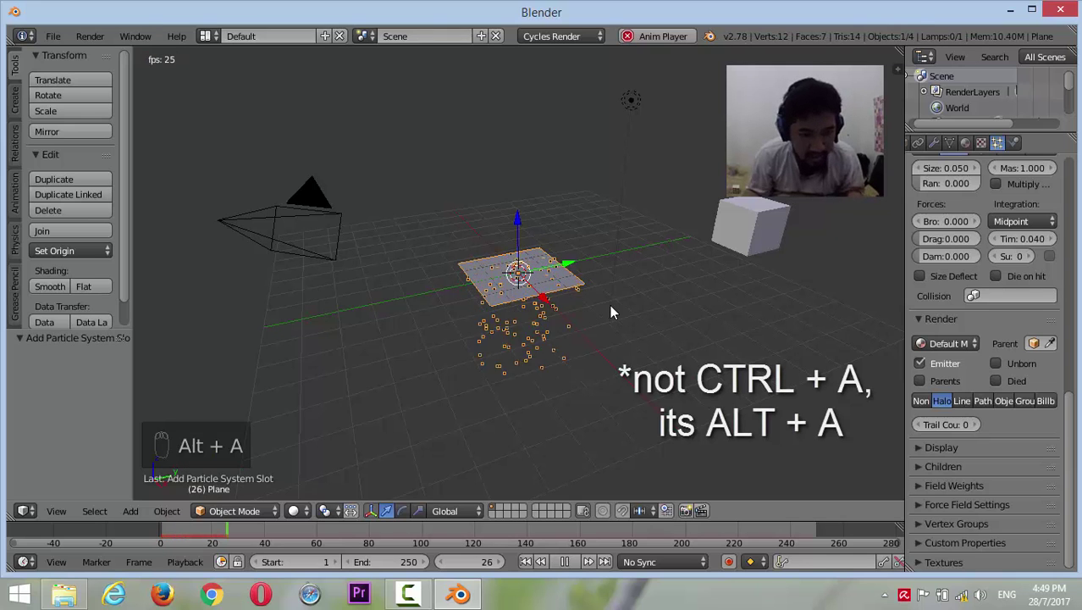
{"action": "left_click_drag", "start_coordinate": [616, 311], "coordinate": [621, 272]}
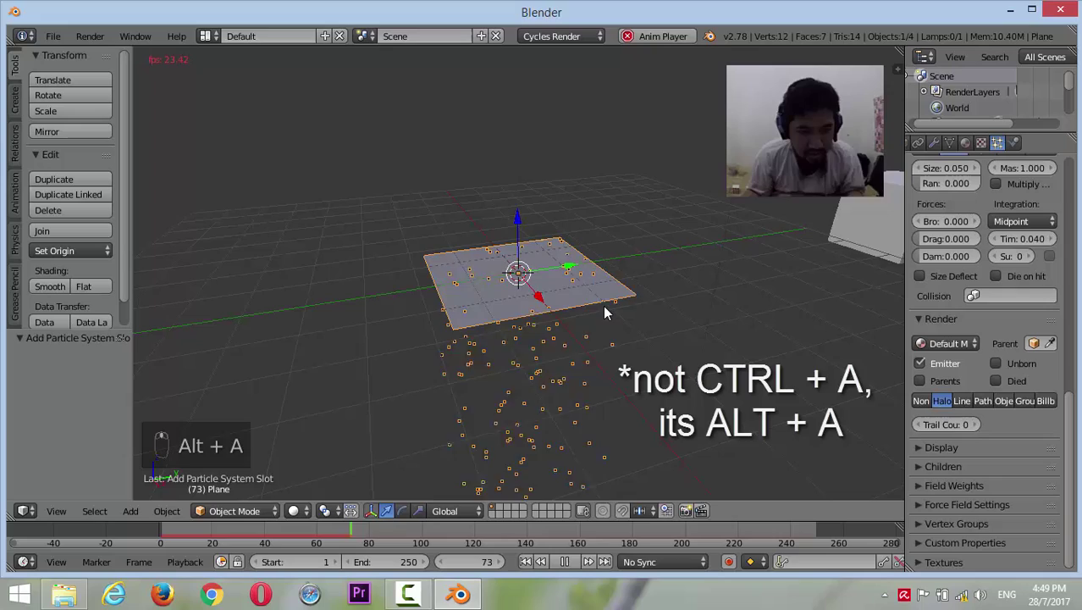
{"action": "middle_click", "coordinate": [609, 311]}
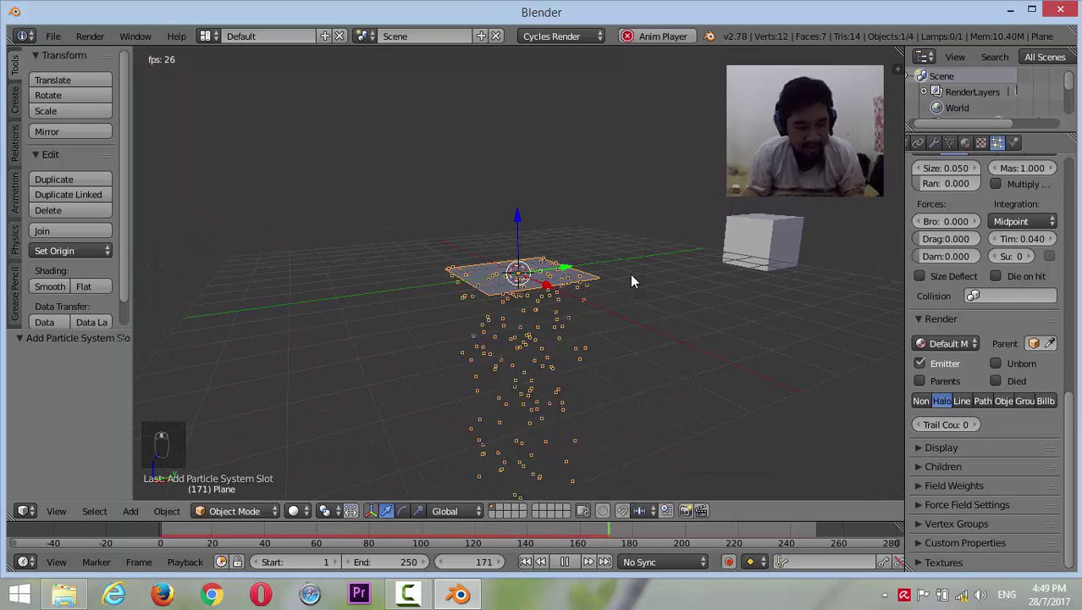
Set the particle Gravity field weight to 0 so particles stop falling
{"action": "left_click_drag", "start_coordinate": [910, 500], "coordinate": [925, 296]}
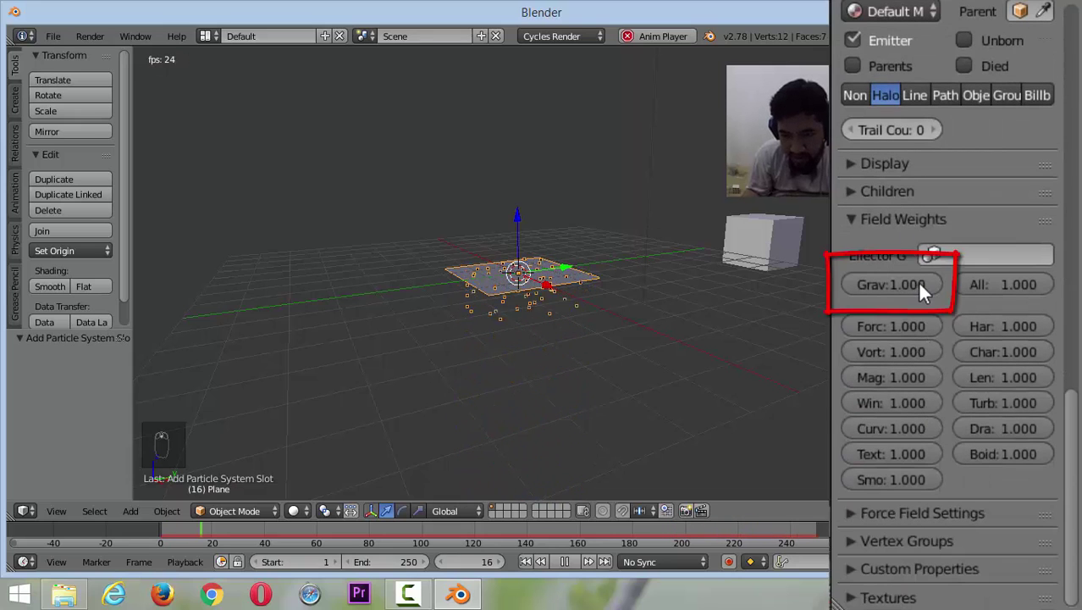
{"action": "left_click_drag", "start_coordinate": [931, 295], "coordinate": [651, 273]}
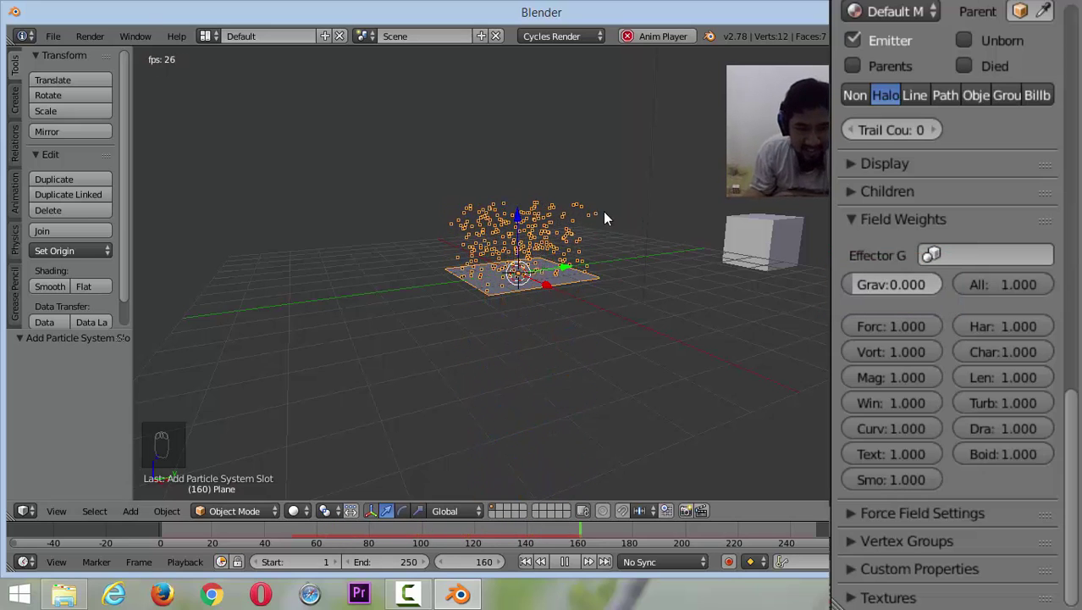
{"action": "left_click_drag", "start_coordinate": [570, 241], "coordinate": [571, 241]}
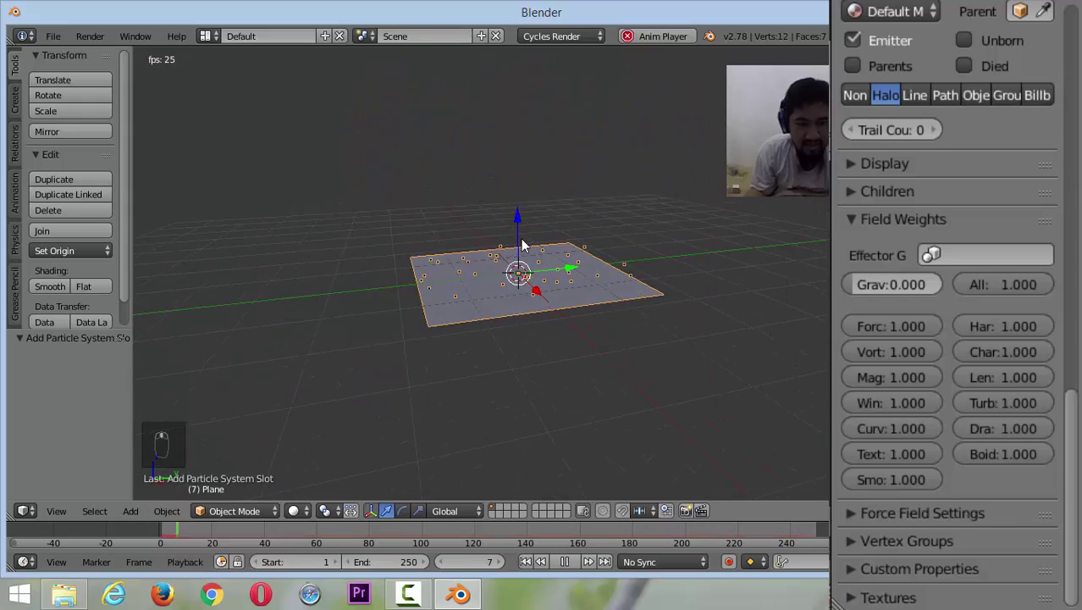
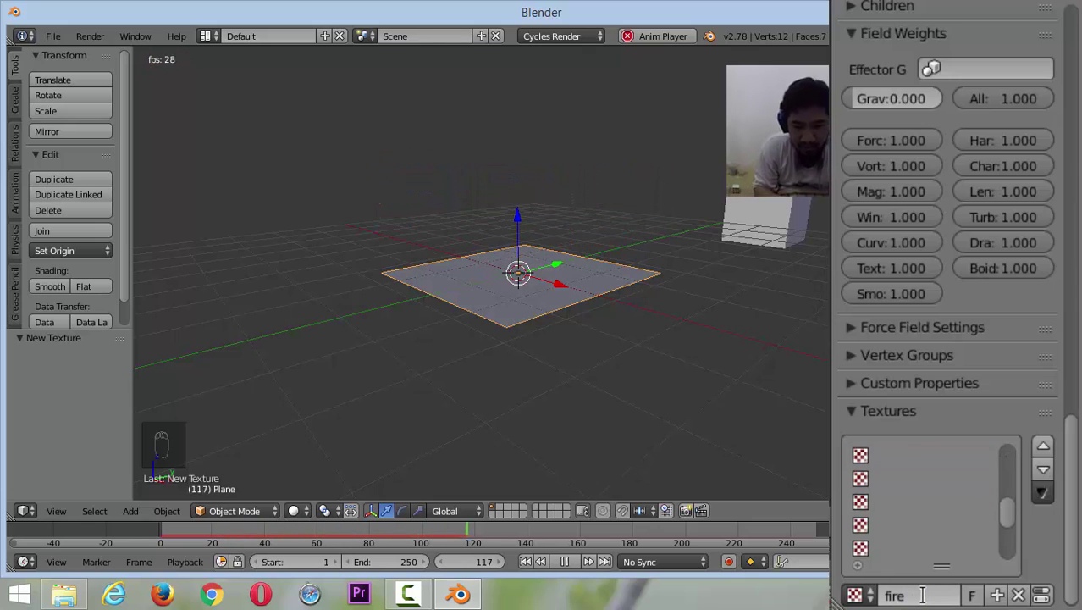
Make the fire texture a Blend gradient mapped to Strand/Particle, influencing Size instead of Time
{"action": "left_click_drag", "start_coordinate": [1052, 606], "coordinate": [981, 128]}
{"action": "left_click_drag", "start_coordinate": [984, 146], "coordinate": [975, 192]}
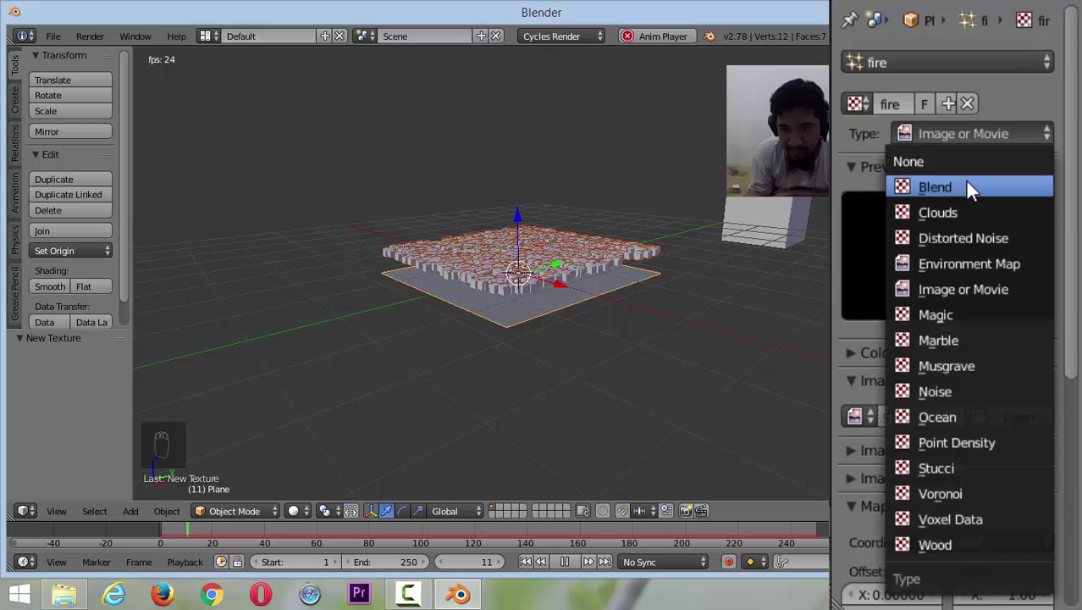
{"action": "middle_click", "coordinate": [978, 388]}
{"action": "left_click", "coordinate": [961, 385]}
{"action": "left_click_drag", "start_coordinate": [961, 385], "coordinate": [949, 309]}
{"action": "left_click_drag", "start_coordinate": [949, 309], "coordinate": [955, 250]}
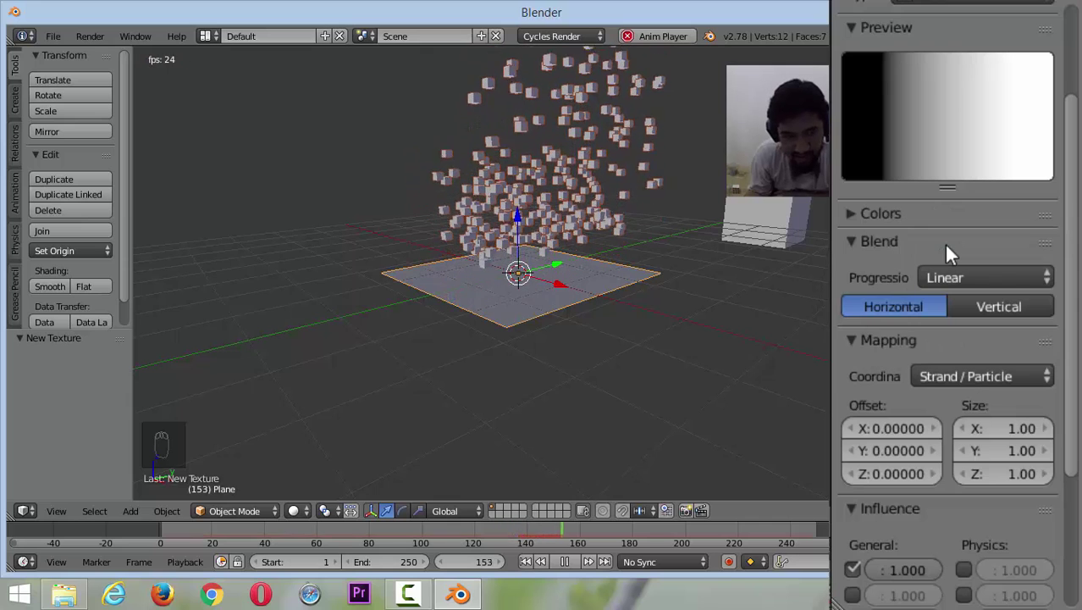
{"action": "middle_click", "coordinate": [1050, 371]}
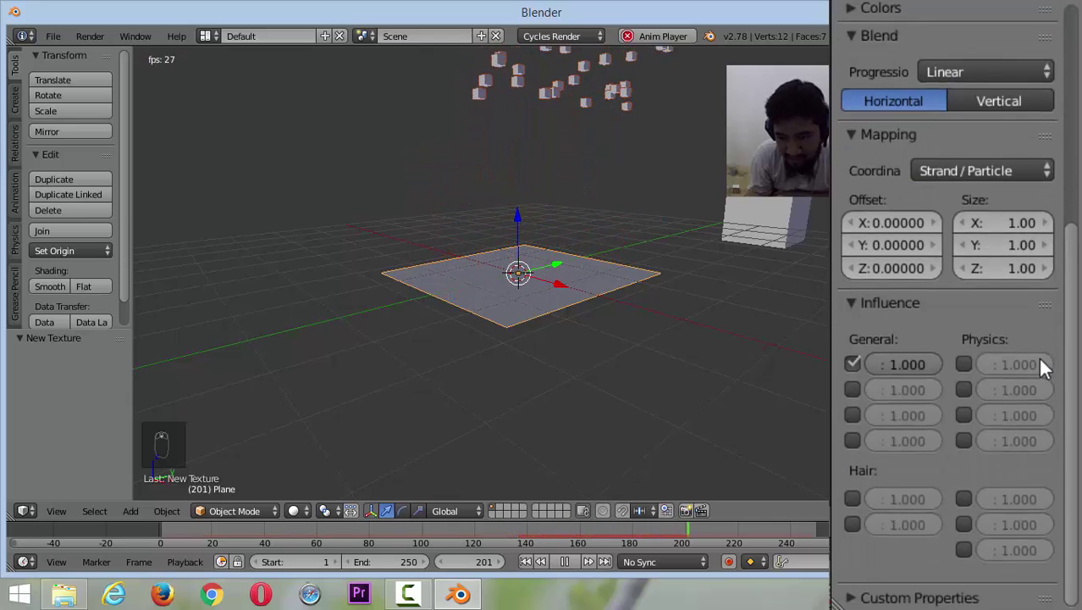
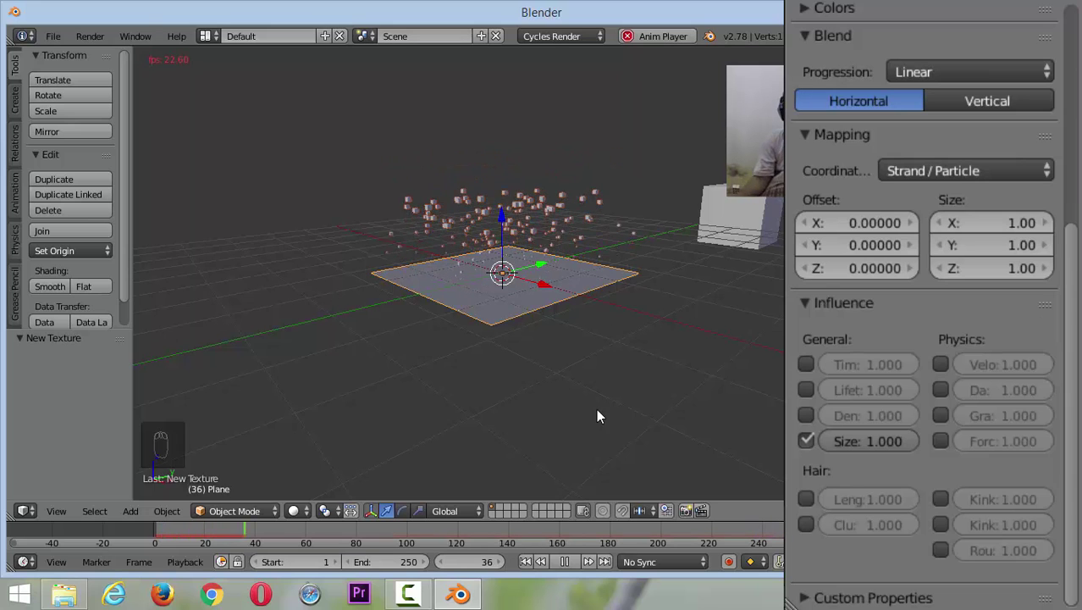
Enable the colour Ramp on the fire texture under Colors
{"action": "left_click_drag", "start_coordinate": [935, 293], "coordinate": [862, 175]}
{"action": "middle_click", "coordinate": [877, 248]}
{"action": "left_click", "coordinate": [863, 267]}
{"action": "middle_click", "coordinate": [863, 267]}
{"action": "left_click_drag", "start_coordinate": [864, 266], "coordinate": [932, 230]}
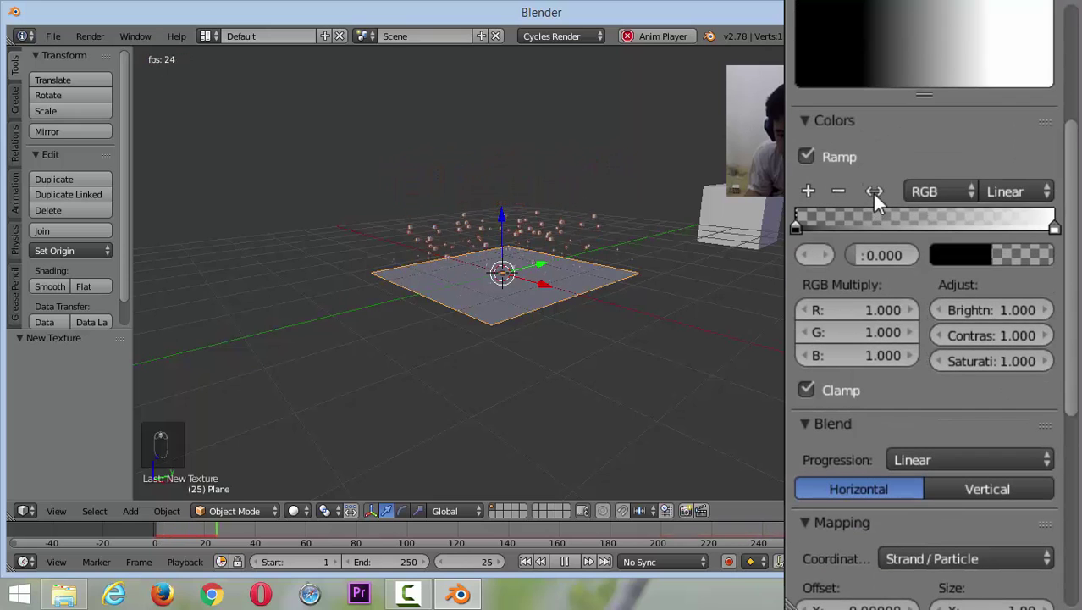
Flip the fire texture's colour ramp to white-to-black and return to the Particles settings
{"action": "left_click_drag", "start_coordinate": [883, 204], "coordinate": [882, 190]}
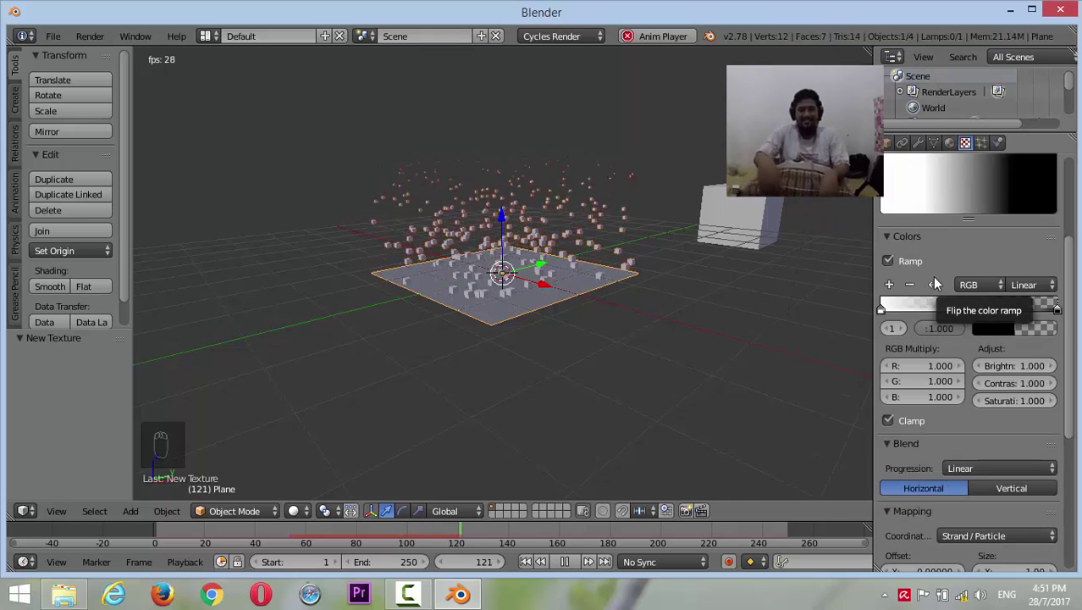
{"action": "left_click_drag", "start_coordinate": [1010, 203], "coordinate": [989, 152]}
{"action": "left_click_drag", "start_coordinate": [989, 151], "coordinate": [974, 284]}
{"action": "left_click_drag", "start_coordinate": [974, 284], "coordinate": [980, 316]}
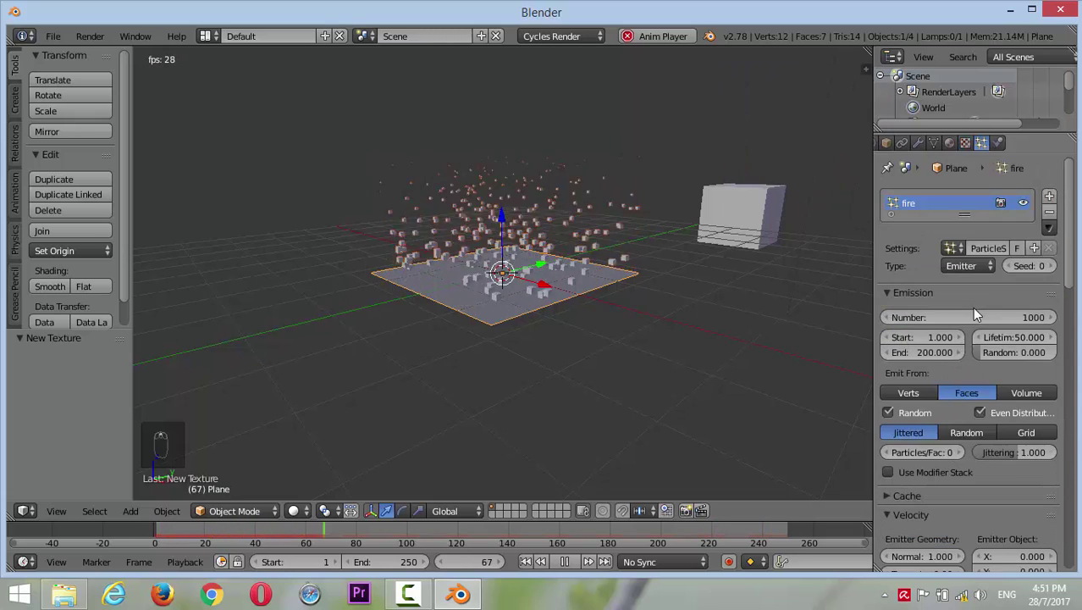
Set emission End 250, Lifetime 100, Number 150 and particle Size 0.38
{"action": "left_click", "coordinate": [929, 357]}
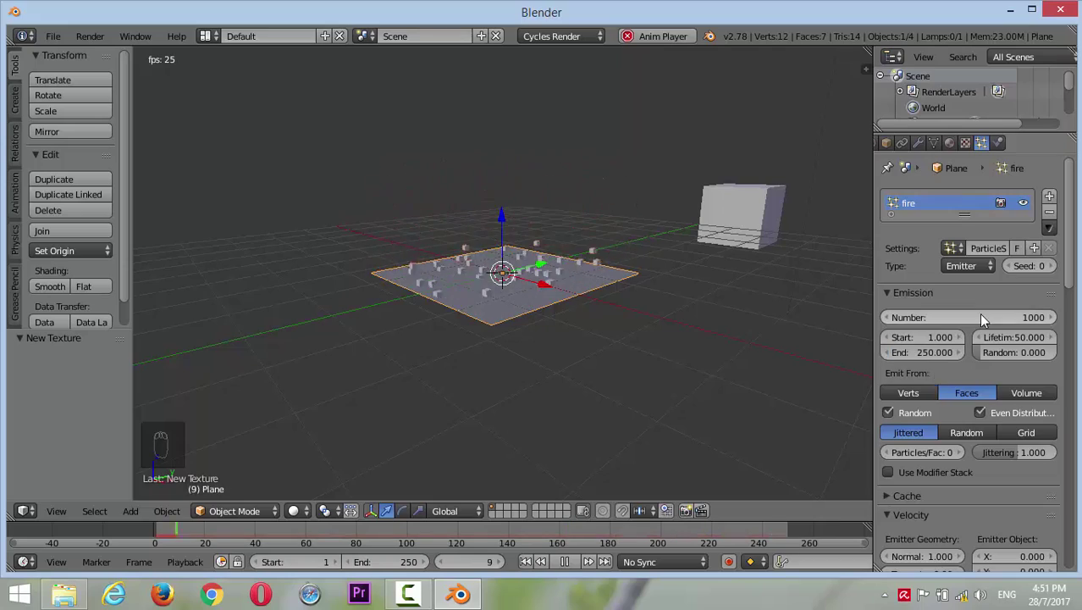
{"action": "left_click", "coordinate": [1021, 342]}
{"action": "key", "text": "KP_0"}
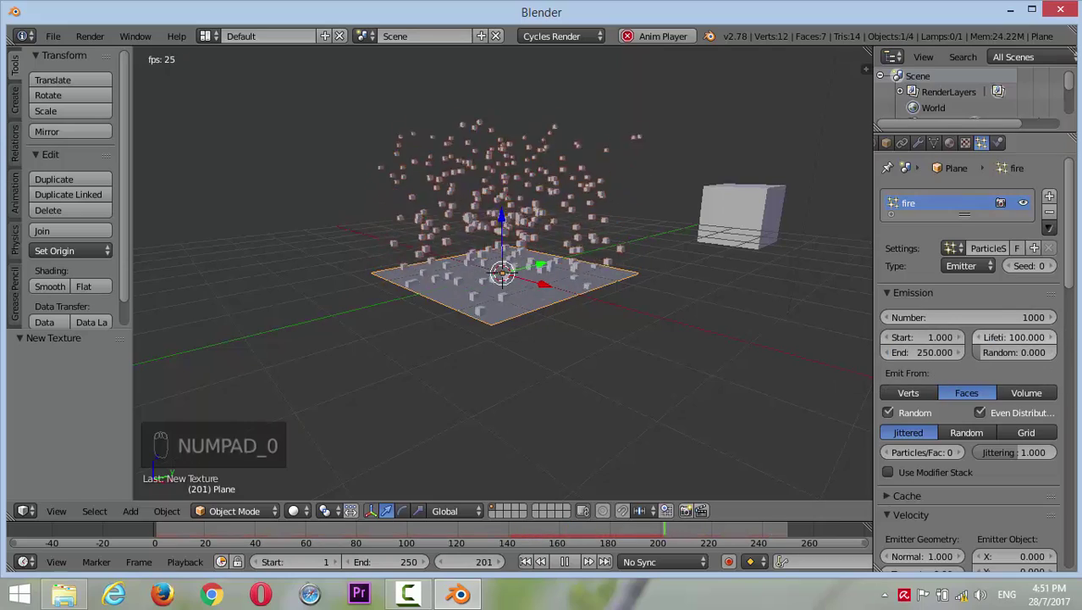
{"action": "left_click_drag", "start_coordinate": [662, 276], "coordinate": [1011, 347]}
{"action": "left_click", "coordinate": [1036, 322]}
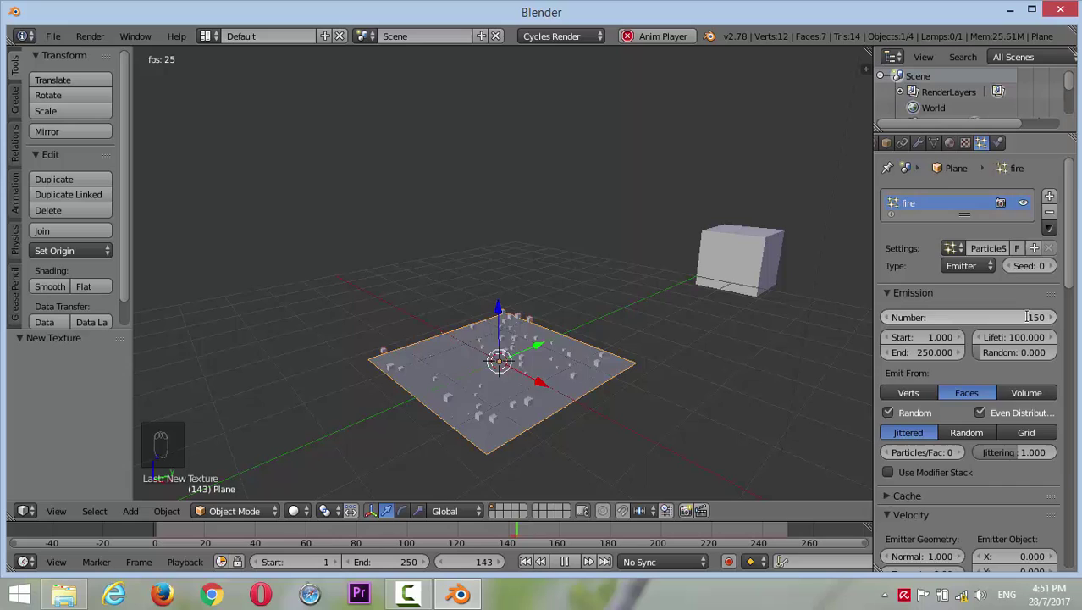
{"action": "left_click_drag", "start_coordinate": [947, 304], "coordinate": [988, 280]}
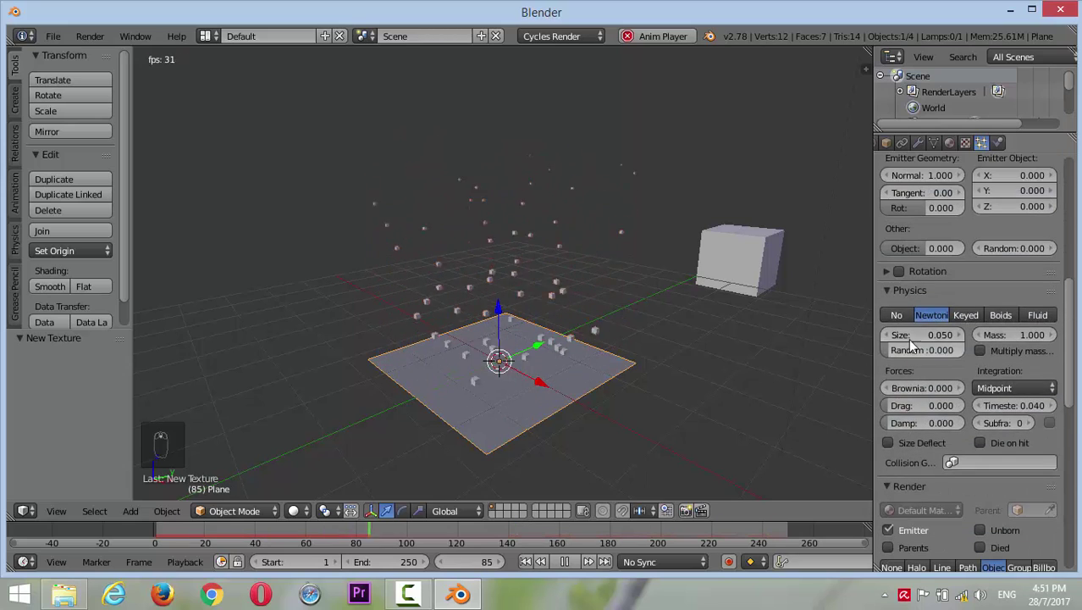
{"action": "left_click", "coordinate": [910, 341]}
{"action": "left_click_drag", "start_coordinate": [742, 337], "coordinate": [736, 347]}
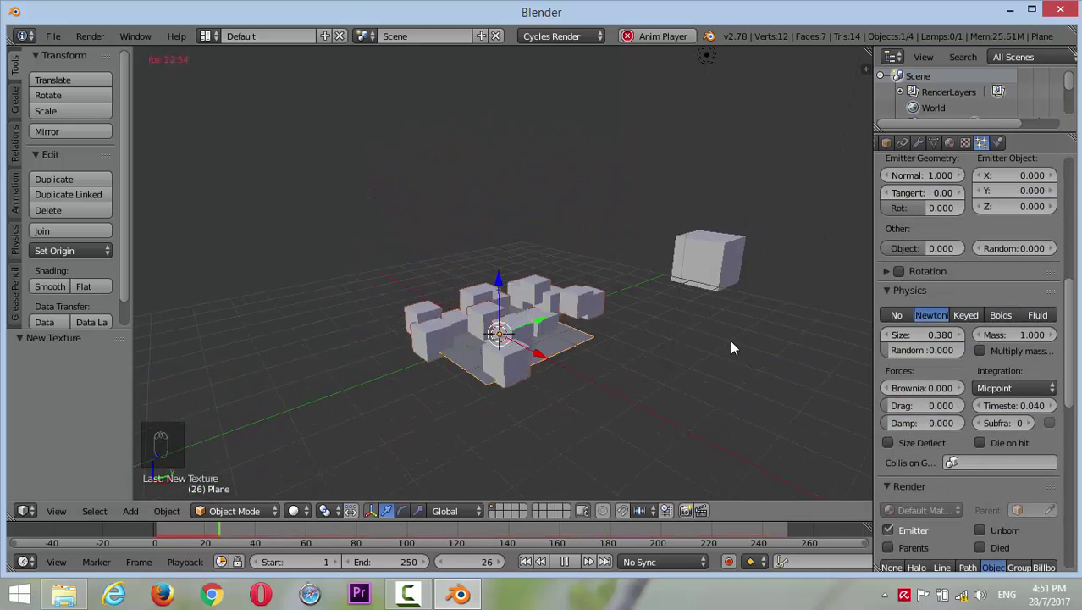
Scale the emitter plane down so the large cubes rise from a small source
{"action": "left_click_drag", "start_coordinate": [600, 426], "coordinate": [637, 469]}
{"action": "key", "text": "s"}
{"action": "middle_click", "coordinate": [609, 411]}
{"action": "left_click_drag", "start_coordinate": [555, 387], "coordinate": [388, 382]}
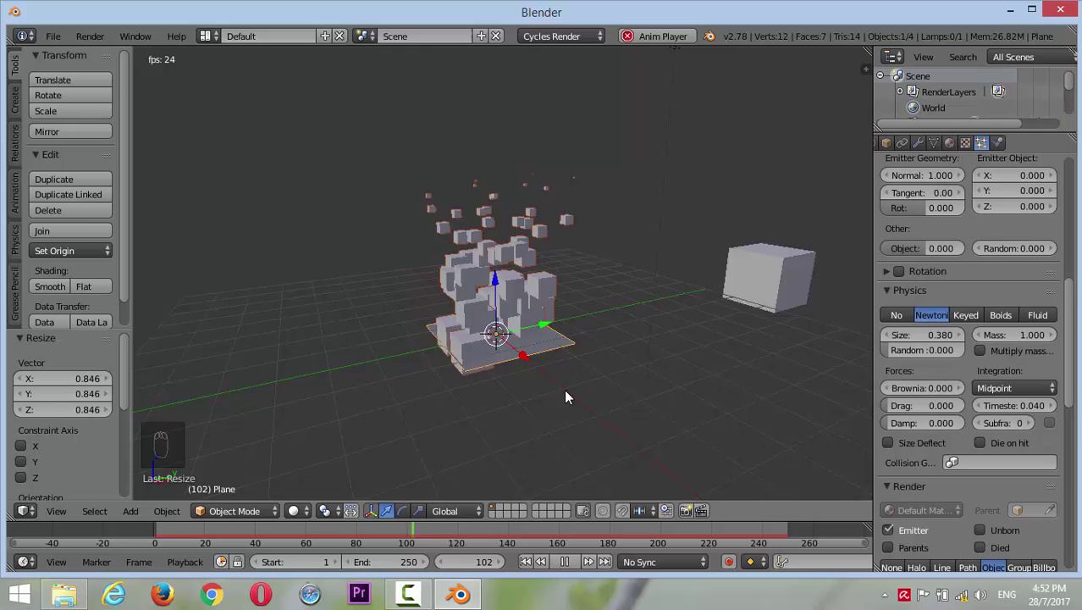
{"action": "left_click_drag", "start_coordinate": [973, 367], "coordinate": [907, 343]}
{"action": "left_click_drag", "start_coordinate": [908, 343], "coordinate": [934, 360]}
{"action": "left_click_drag", "start_coordinate": [935, 359], "coordinate": [911, 300]}
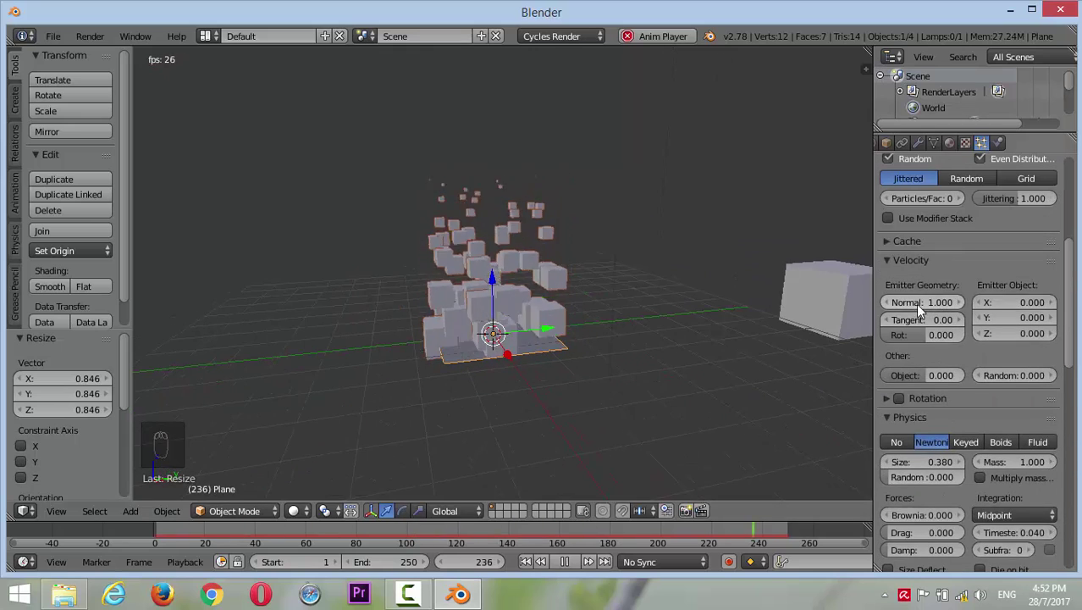
Set the particles' Normal velocity to 2.0 and preview the taller rising column
{"action": "left_click", "coordinate": [914, 305]}
{"action": "left_click", "coordinate": [939, 302]}
{"action": "left_click_drag", "start_coordinate": [567, 292], "coordinate": [564, 276]}
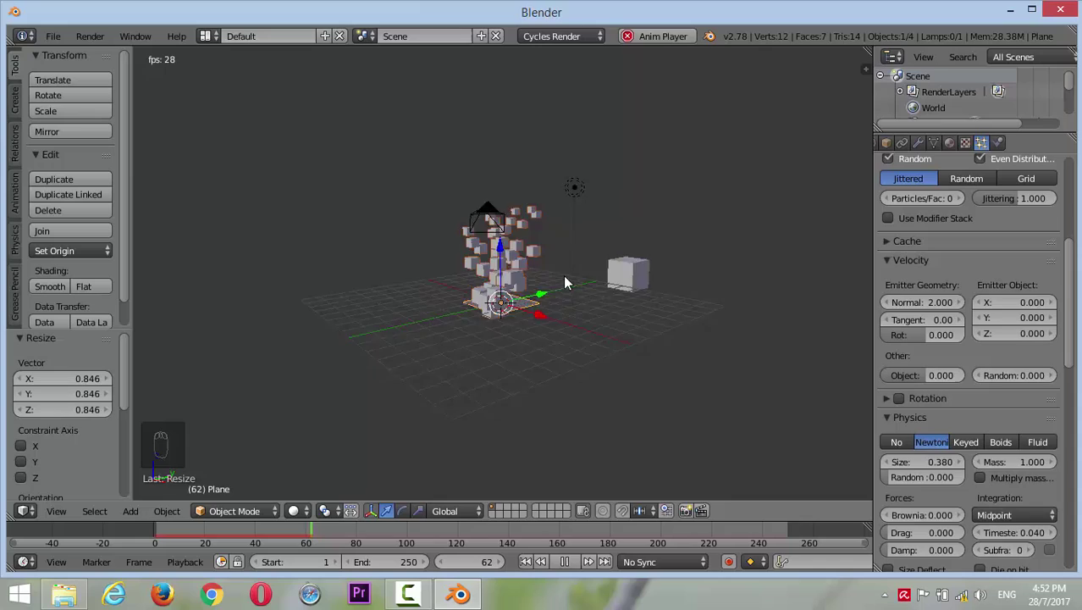
{"action": "left_click_drag", "start_coordinate": [617, 235], "coordinate": [626, 268]}
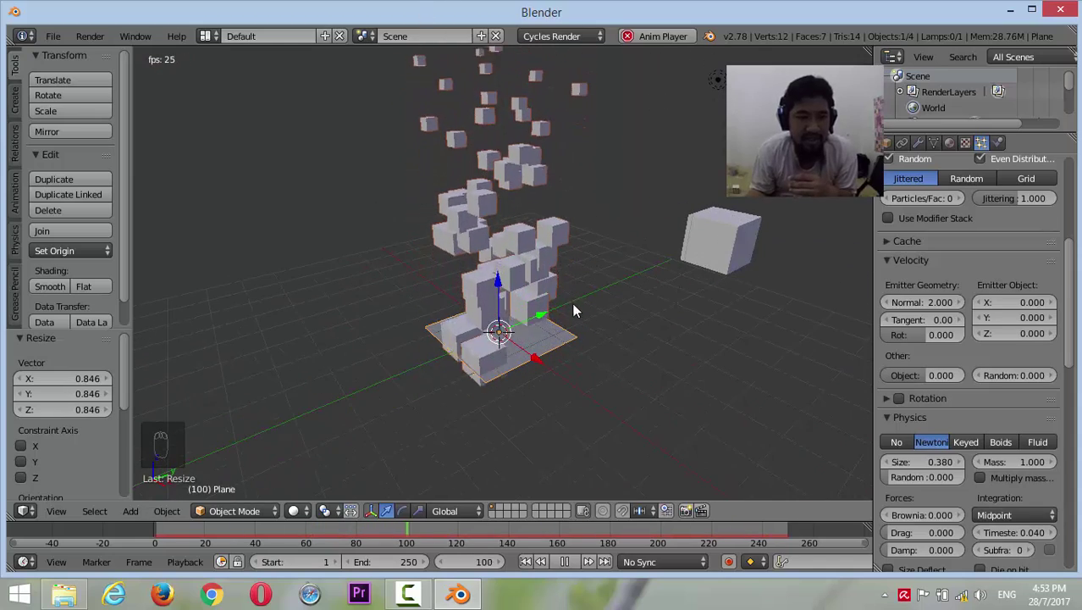
Split the 3D viewport into two areas
{"action": "left_click_drag", "start_coordinate": [583, 321], "coordinate": [474, 178]}
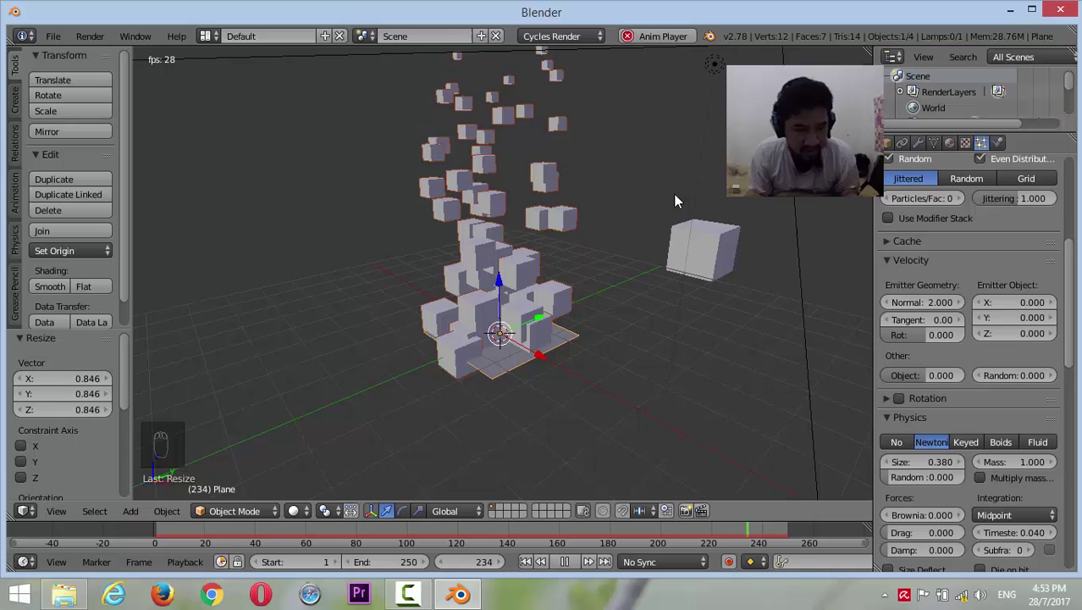
{"action": "middle_click", "coordinate": [672, 194]}
{"action": "middle_click", "coordinate": [672, 192]}
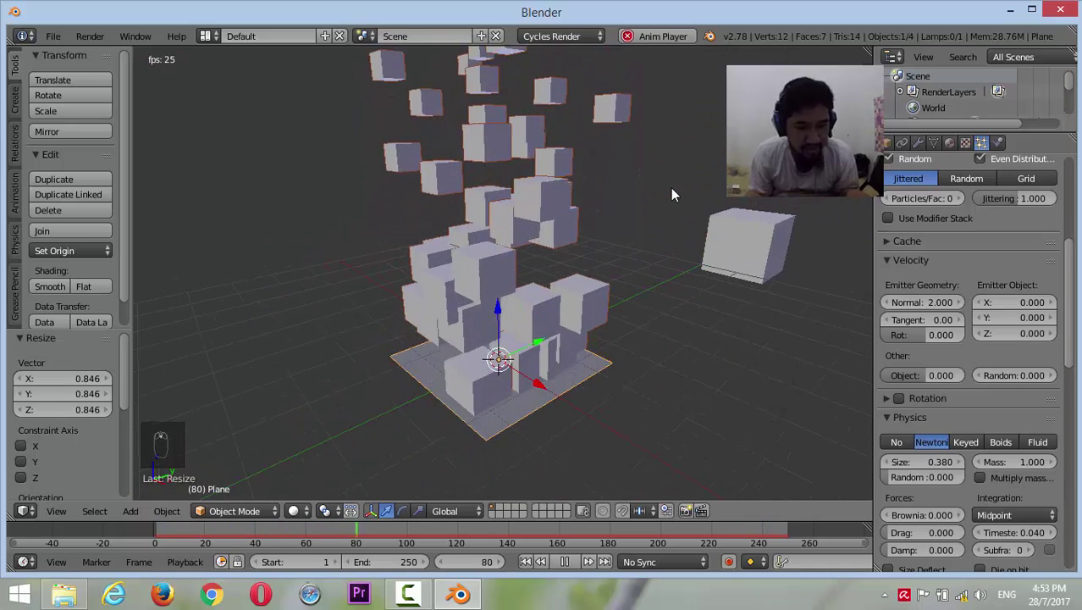
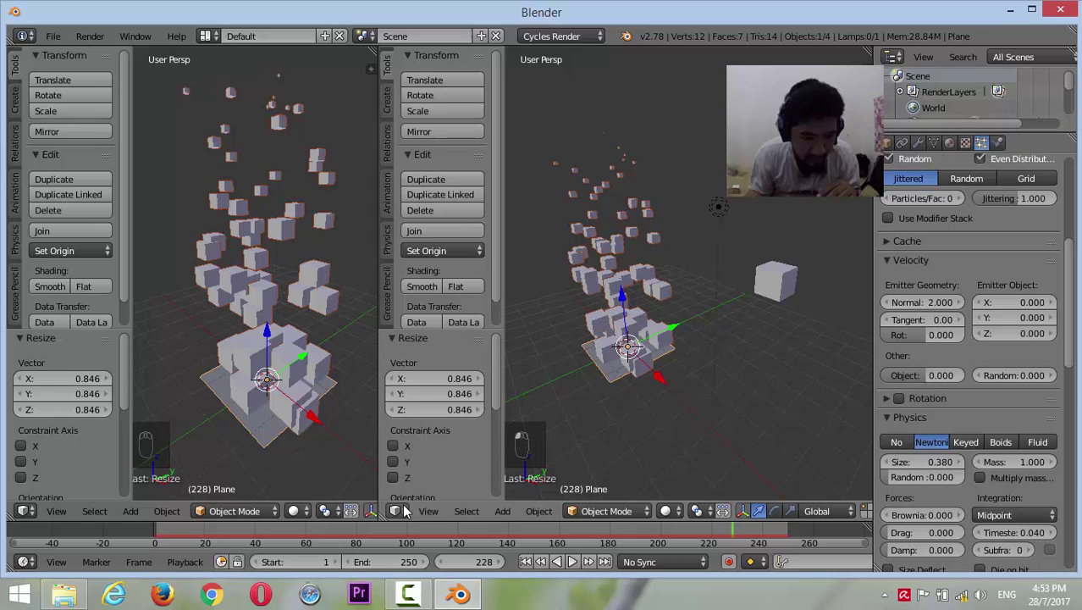
Switch the cube material's Surface from Diffuse to an Emission shader
{"action": "left_click_drag", "start_coordinate": [409, 516], "coordinate": [458, 334]}
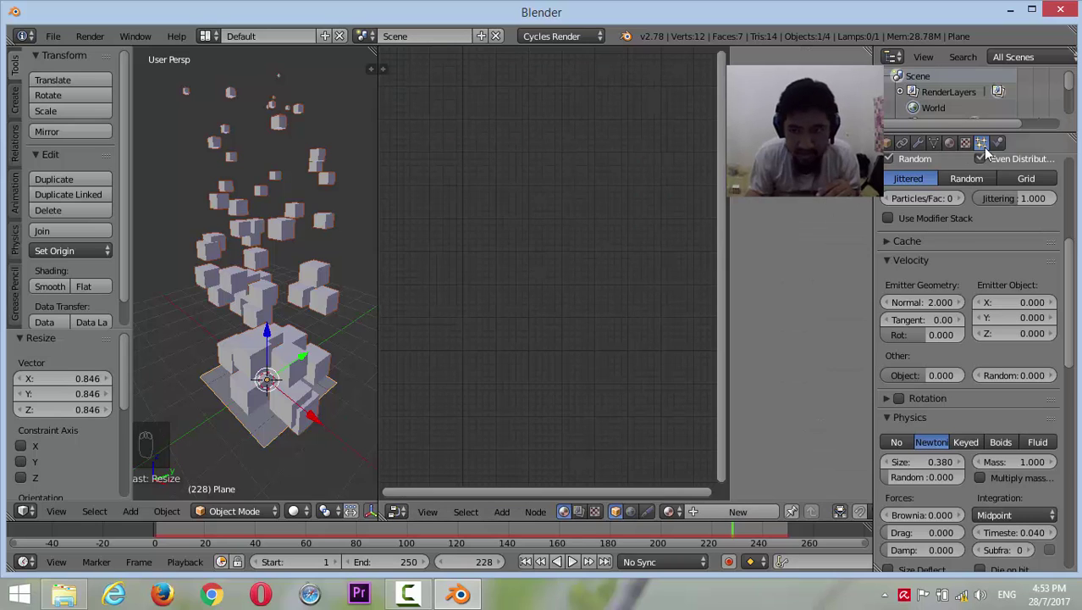
{"action": "left_click_drag", "start_coordinate": [1074, 84], "coordinate": [935, 87]}
{"action": "left_click_drag", "start_coordinate": [937, 86], "coordinate": [502, 257]}
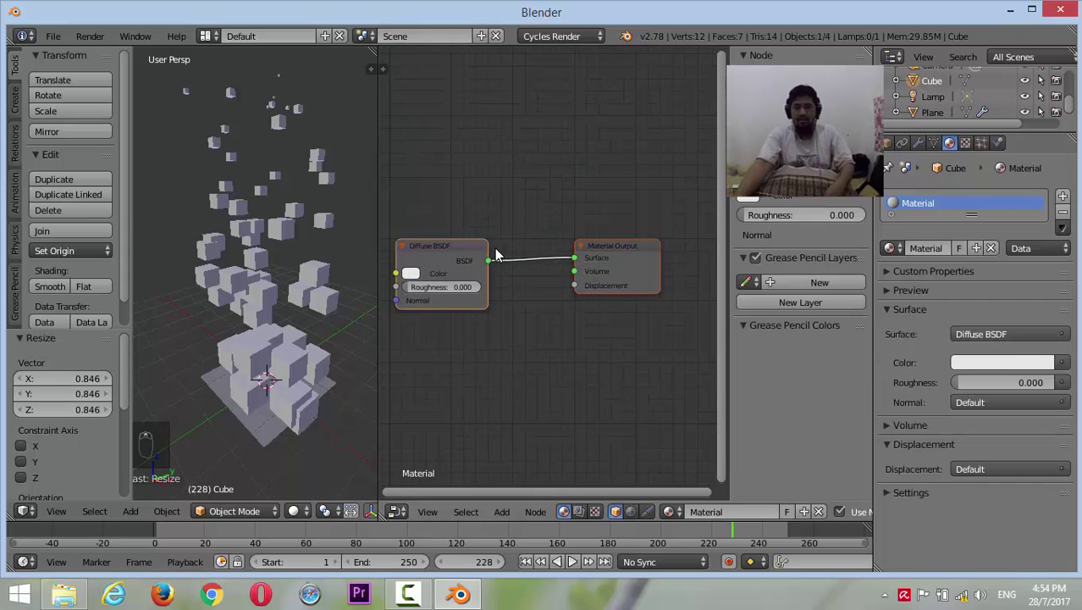
{"action": "left_click_drag", "start_coordinate": [1008, 344], "coordinate": [895, 220]}
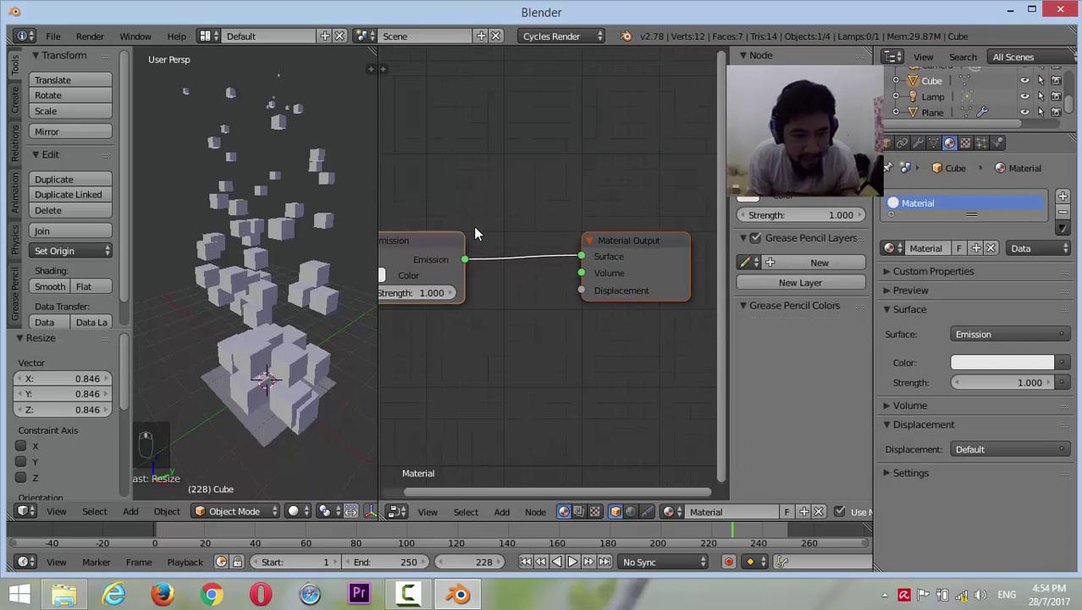
Frame the shader nodes in the Node Editor and set viewport shading to Rendered
{"action": "left_click_drag", "start_coordinate": [430, 248], "coordinate": [519, 243]}
{"action": "left_click_drag", "start_coordinate": [519, 243], "coordinate": [397, 231]}
{"action": "left_click_drag", "start_coordinate": [301, 516], "coordinate": [330, 418]}
{"action": "left_click", "coordinate": [331, 409]}
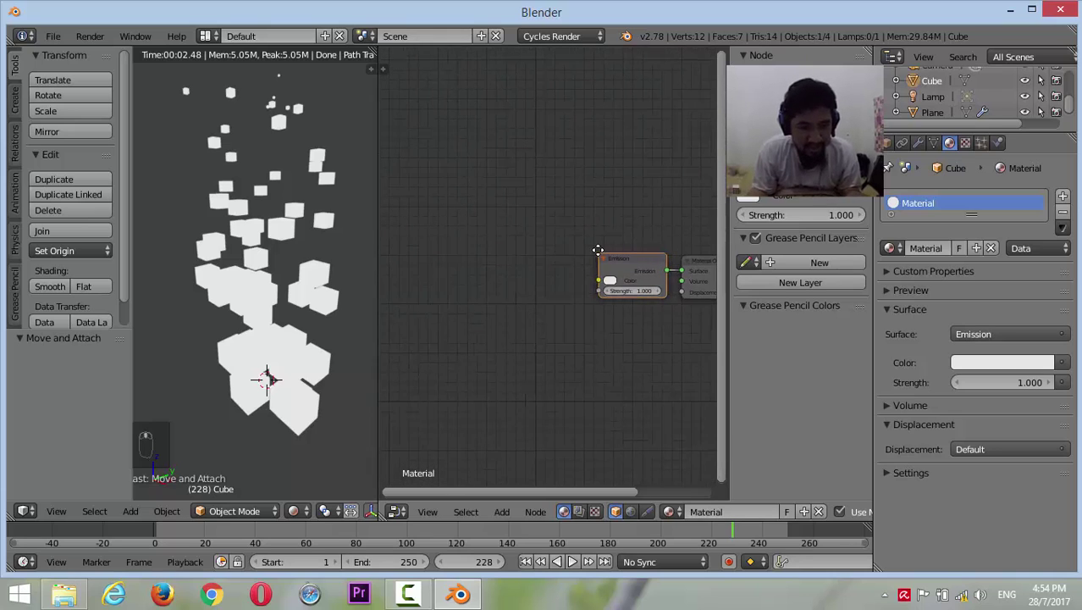
Add Particle Info, Math (Divide) and ColorRamp nodes arranged before the Emission shader
{"action": "key", "text": "shift+a"}
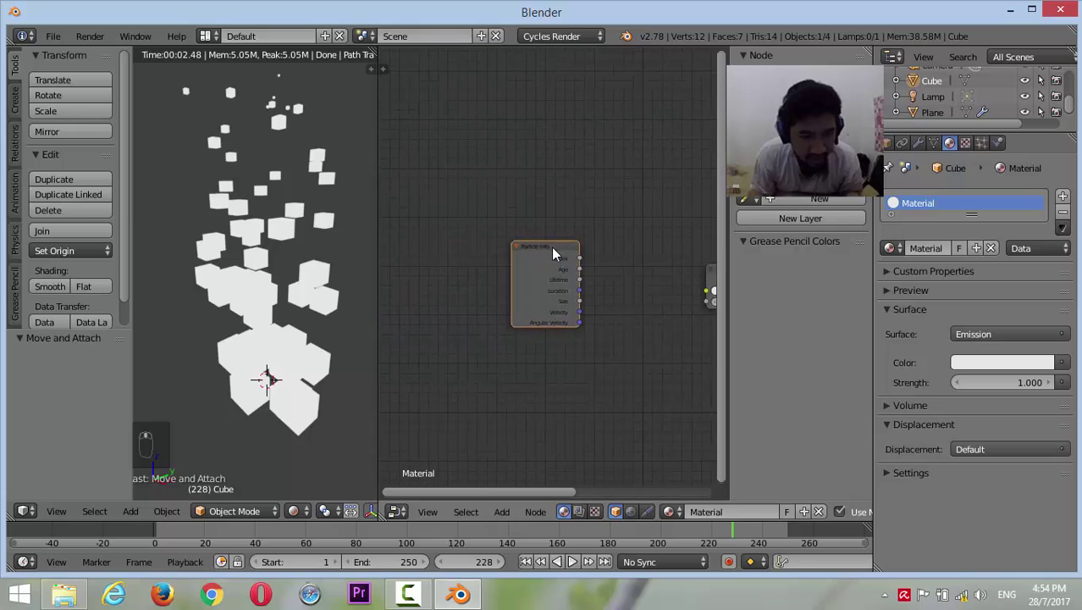
{"action": "left_click_drag", "start_coordinate": [552, 251], "coordinate": [490, 292]}
{"action": "key", "text": "shift+a"}
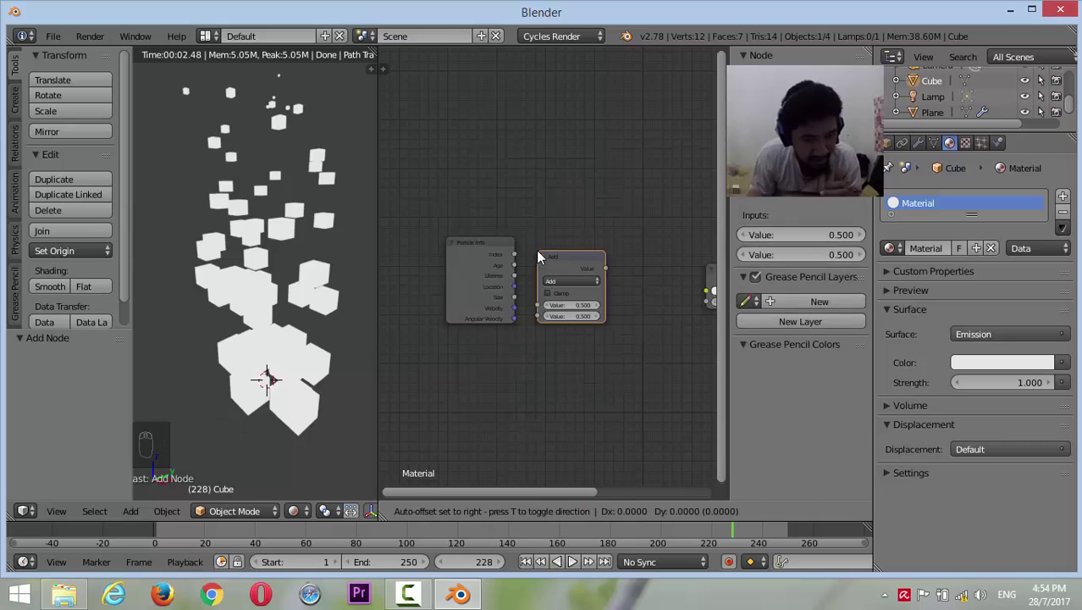
{"action": "left_click_drag", "start_coordinate": [561, 281], "coordinate": [570, 79]}
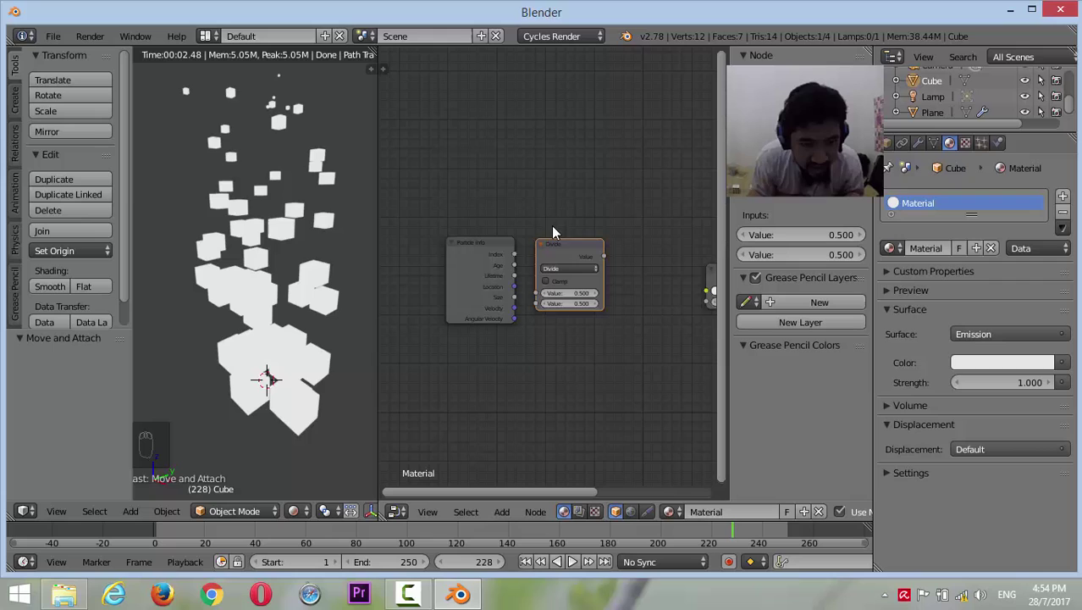
{"action": "key", "text": "shift+a"}
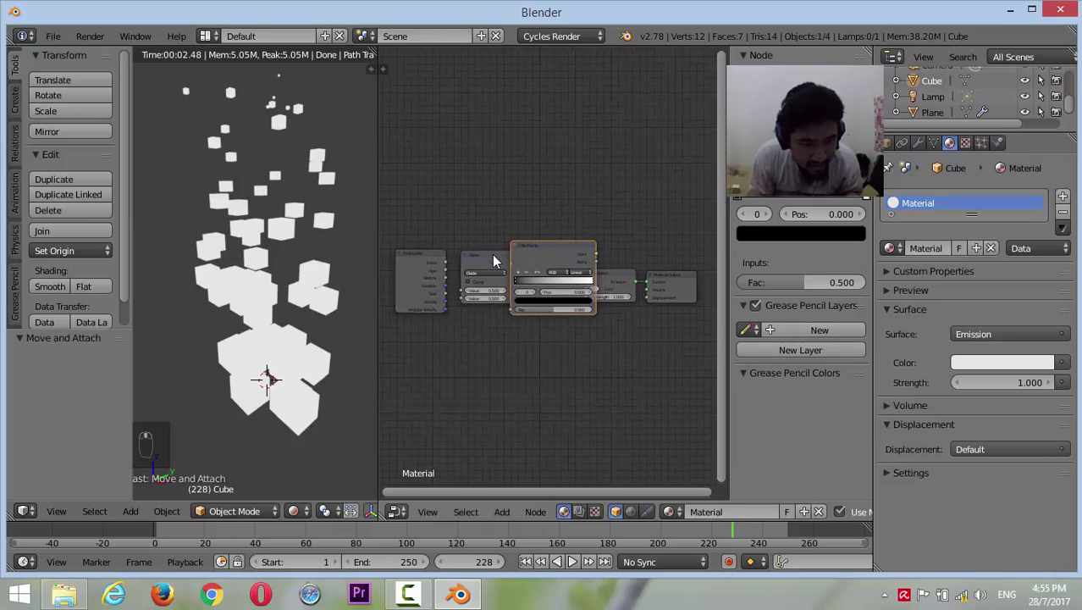
{"action": "left_click_drag", "start_coordinate": [476, 259], "coordinate": [554, 247]}
{"action": "left_click_drag", "start_coordinate": [530, 253], "coordinate": [484, 292]}
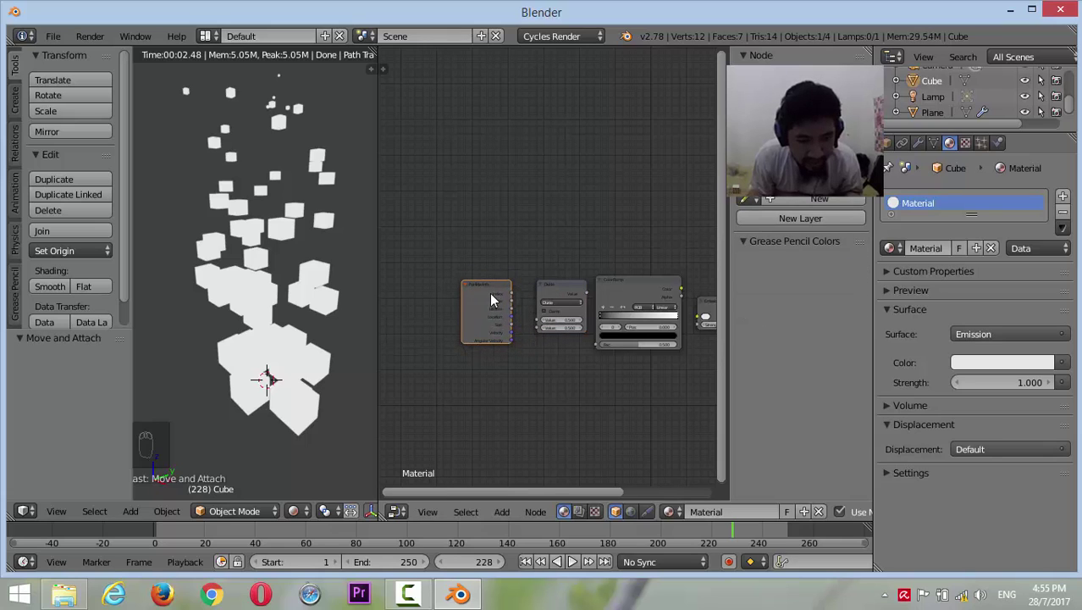
Link Particle Info → Divide → ColorRamp → Emission Color, with yellow and red stops, red at 0.495
{"action": "left_click_drag", "start_coordinate": [462, 299], "coordinate": [502, 340]}
{"action": "left_click_drag", "start_coordinate": [502, 343], "coordinate": [625, 325]}
{"action": "left_click_drag", "start_coordinate": [626, 322], "coordinate": [370, 386]}
{"action": "left_click_drag", "start_coordinate": [293, 353], "coordinate": [278, 368]}
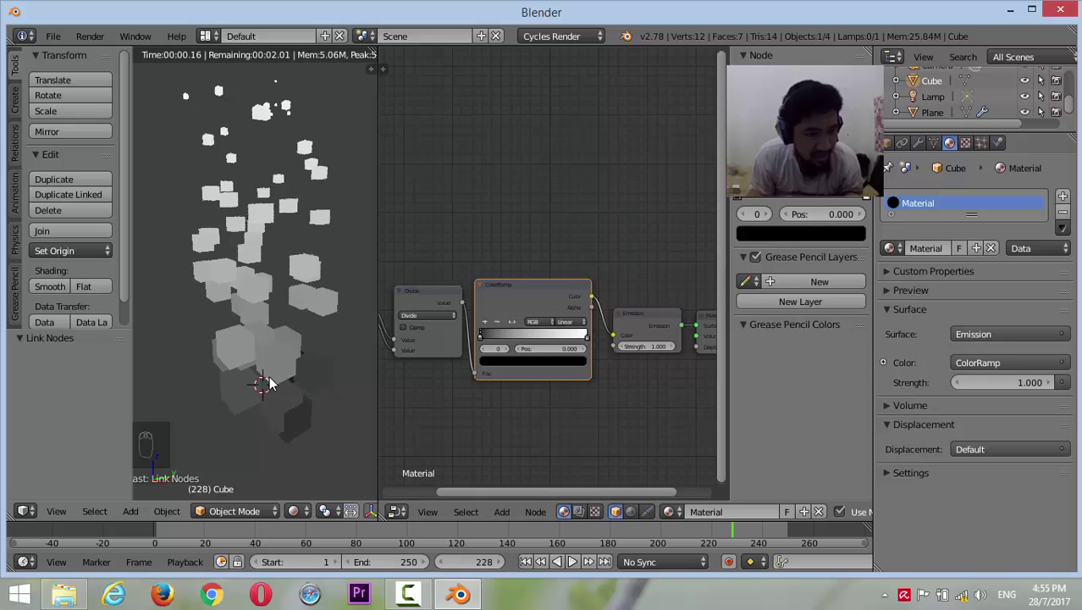
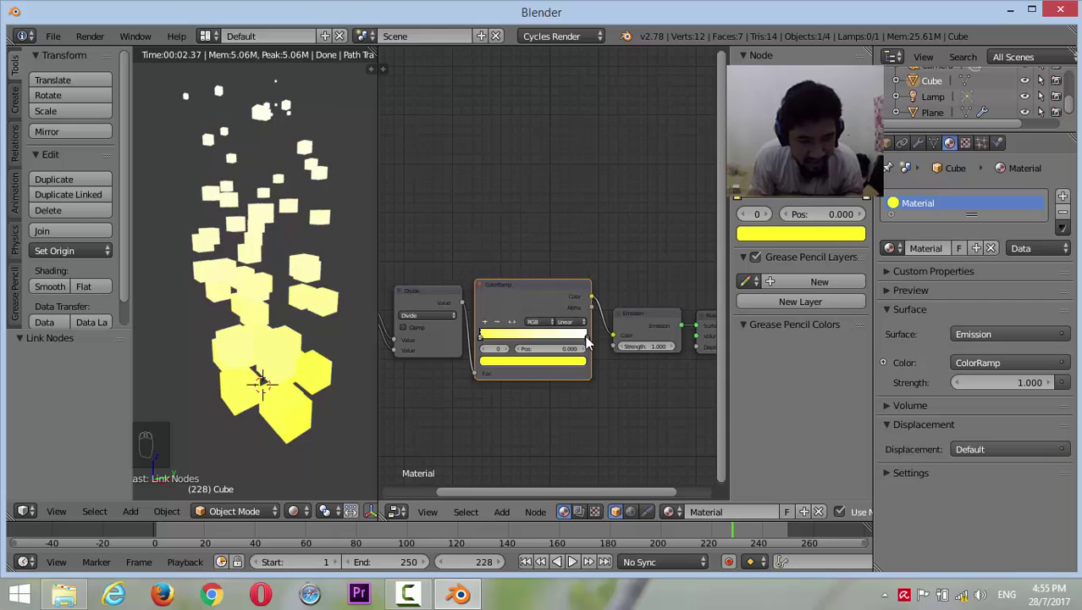
{"action": "left_click_drag", "start_coordinate": [263, 384], "coordinate": [528, 266]}
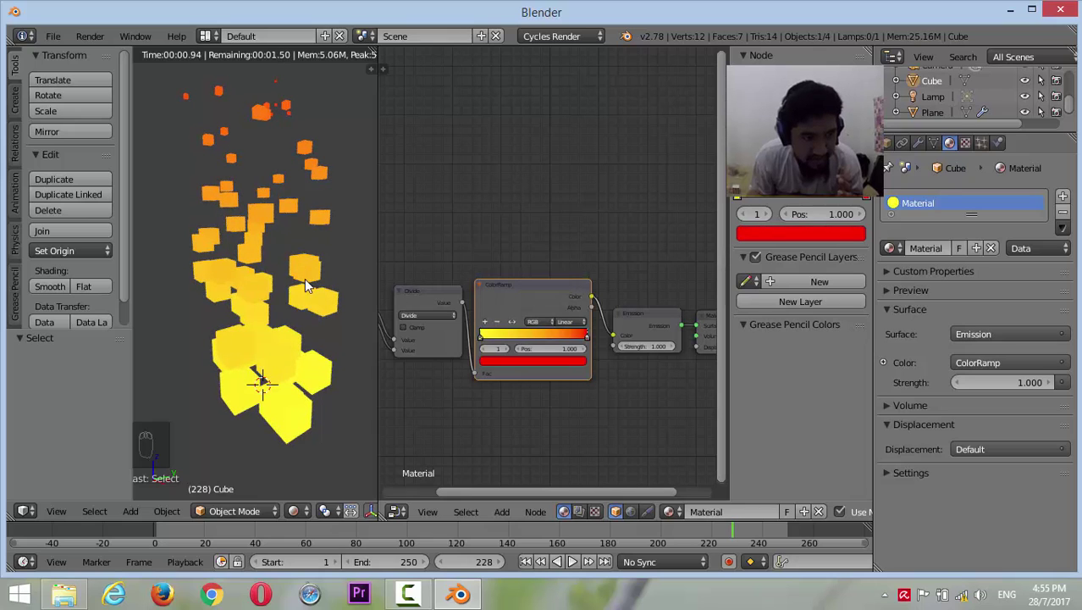
{"action": "left_click_drag", "start_coordinate": [291, 284], "coordinate": [567, 368]}
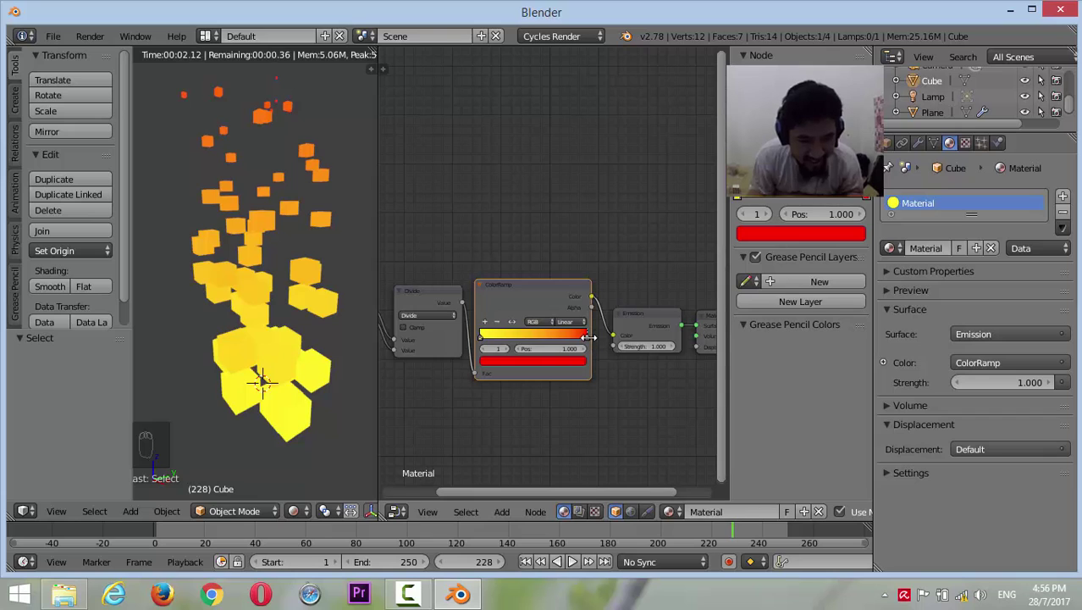
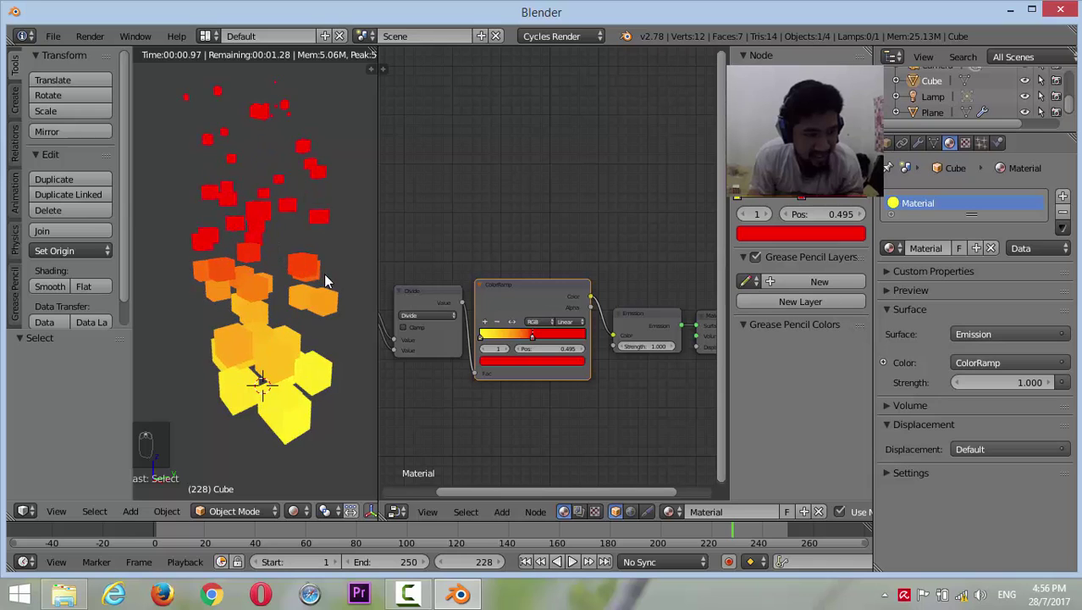
{"action": "middle_click", "coordinate": [308, 284]}
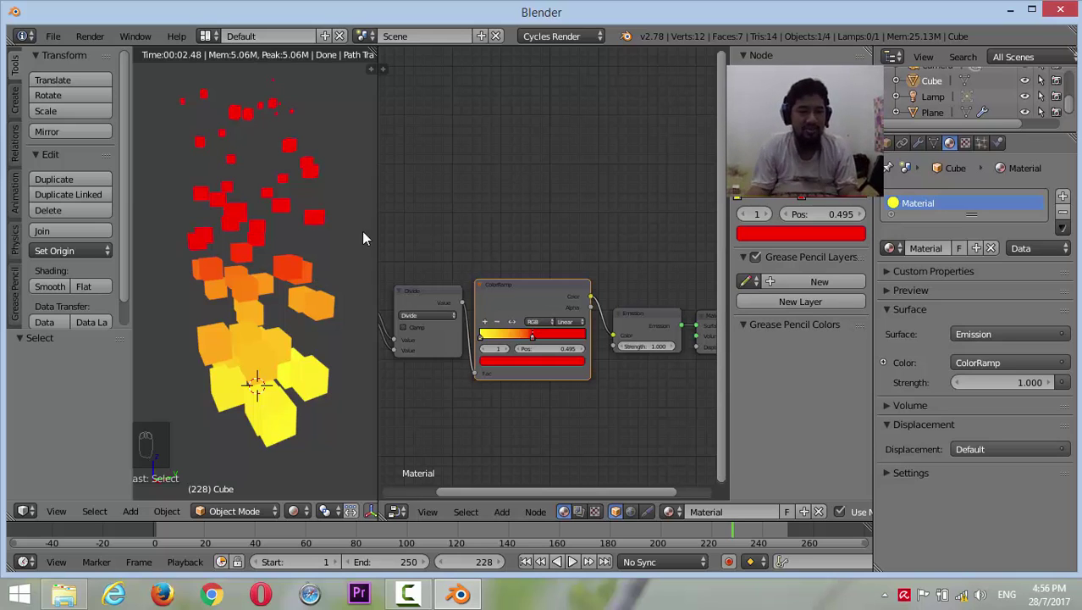
Insert a Mix Shader on the output link combining Emission with a Transparent BSDF
{"action": "key", "text": "shift+a"}
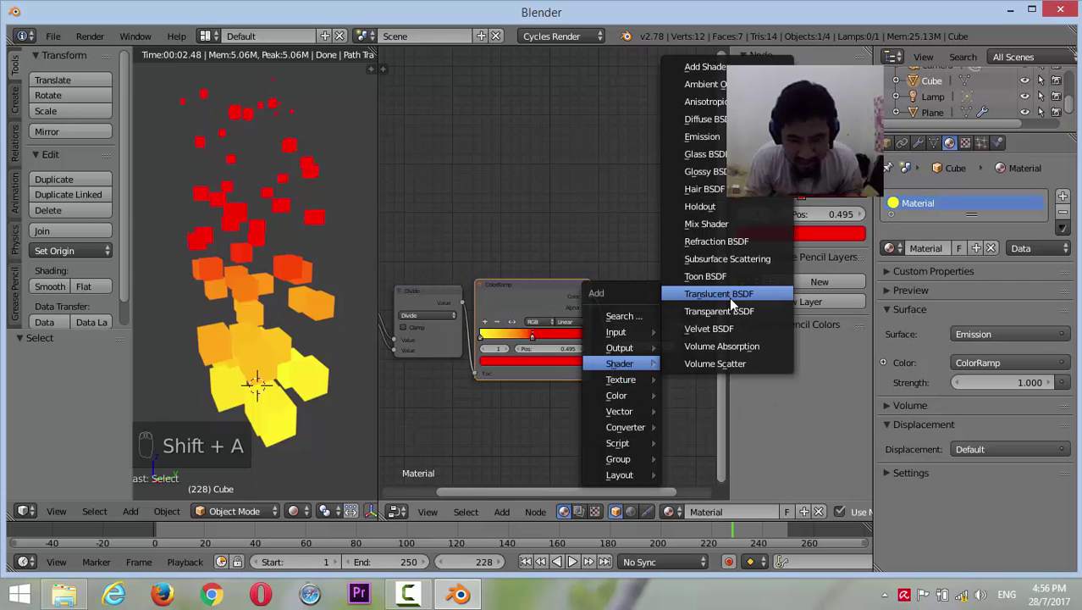
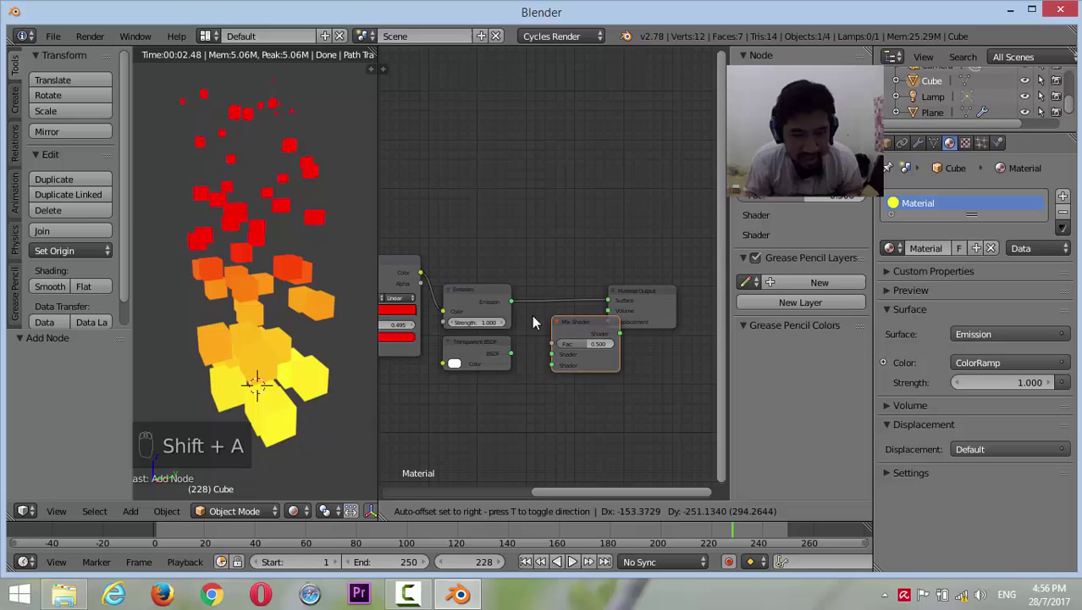
{"action": "left_click_drag", "start_coordinate": [535, 341], "coordinate": [619, 318]}
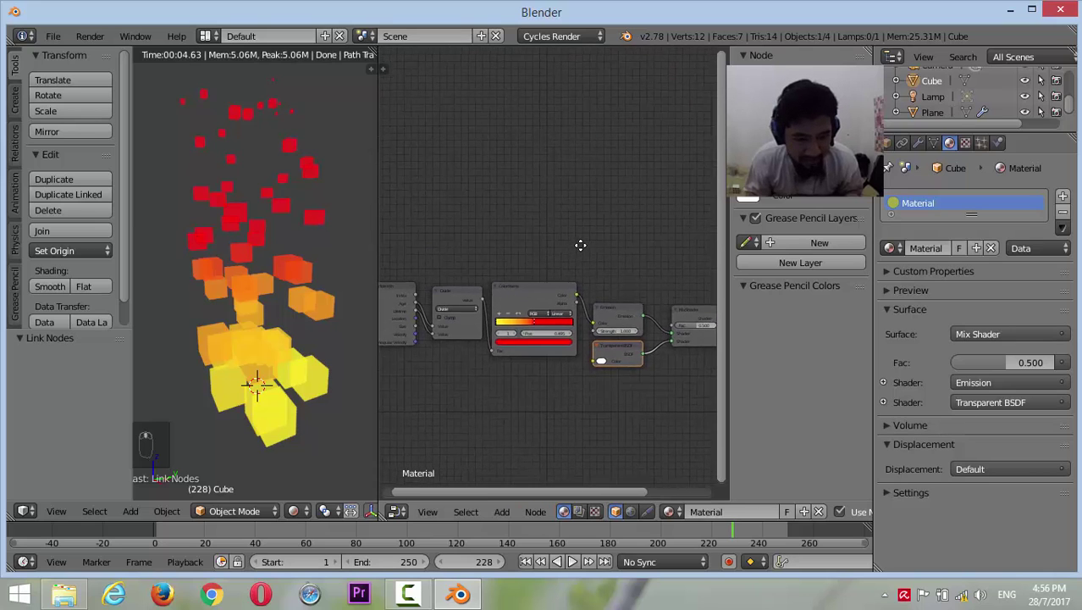
Add a second ColorRamp fed by the Divide output and drive the Mix Shader Fac with it
{"action": "key", "text": "shift+a"}
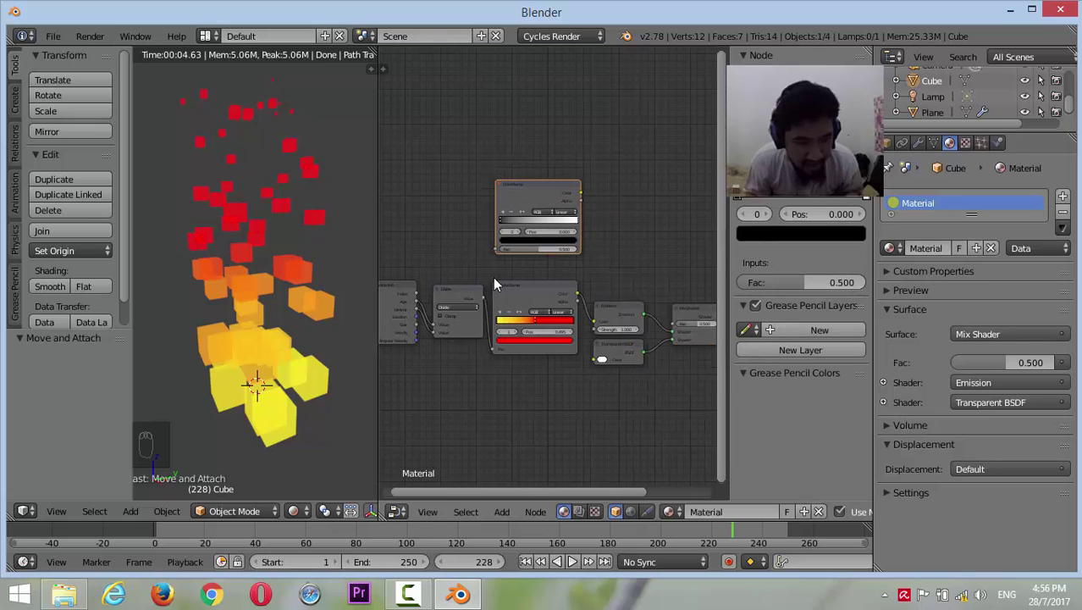
{"action": "left_click_drag", "start_coordinate": [490, 300], "coordinate": [488, 314]}
{"action": "left_click_drag", "start_coordinate": [442, 215], "coordinate": [585, 211]}
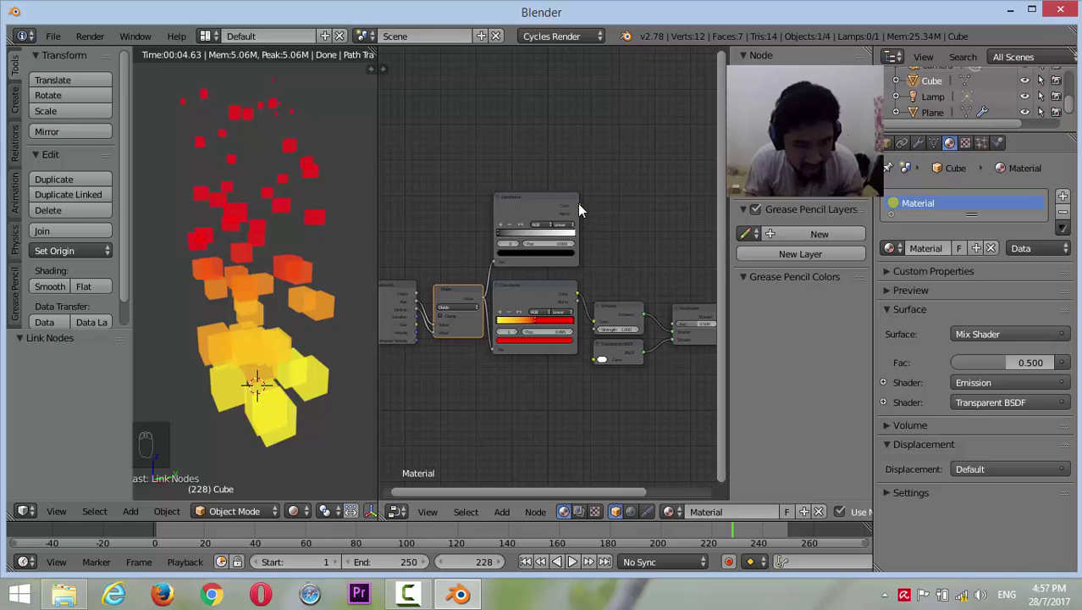
{"action": "left_click_drag", "start_coordinate": [583, 210], "coordinate": [684, 331]}
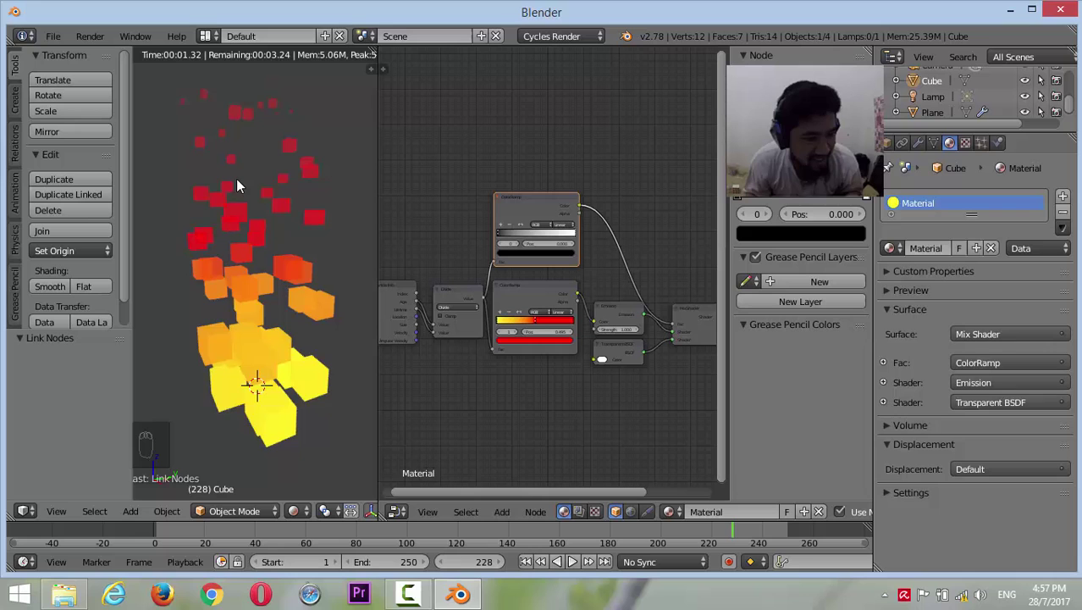
{"action": "middle_click", "coordinate": [263, 205]}
{"action": "middle_click", "coordinate": [312, 196]}
{"action": "middle_click", "coordinate": [265, 205]}
{"action": "middle_click", "coordinate": [259, 207]}
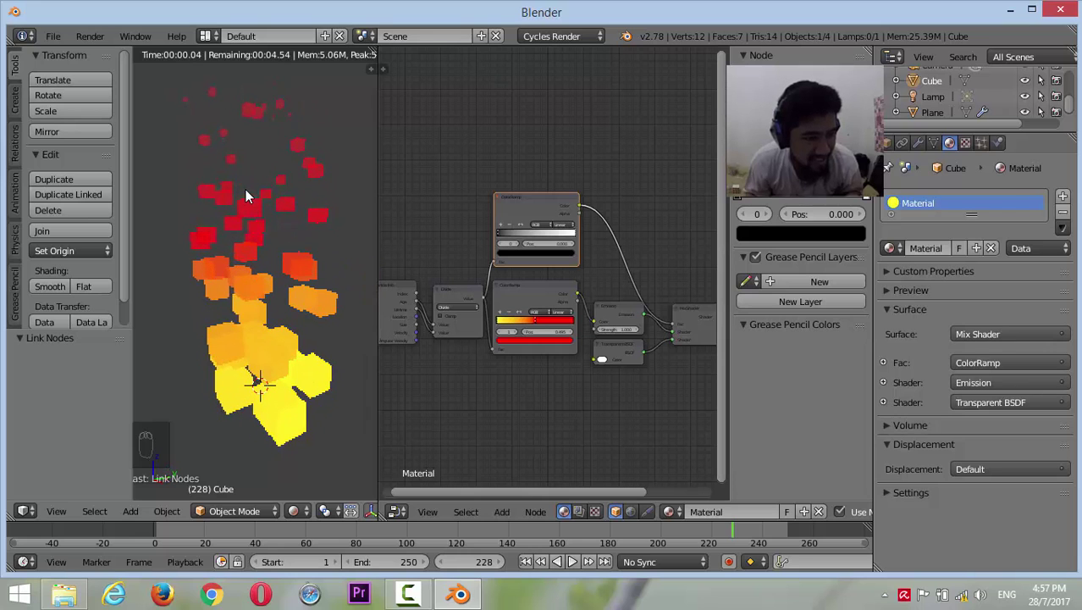
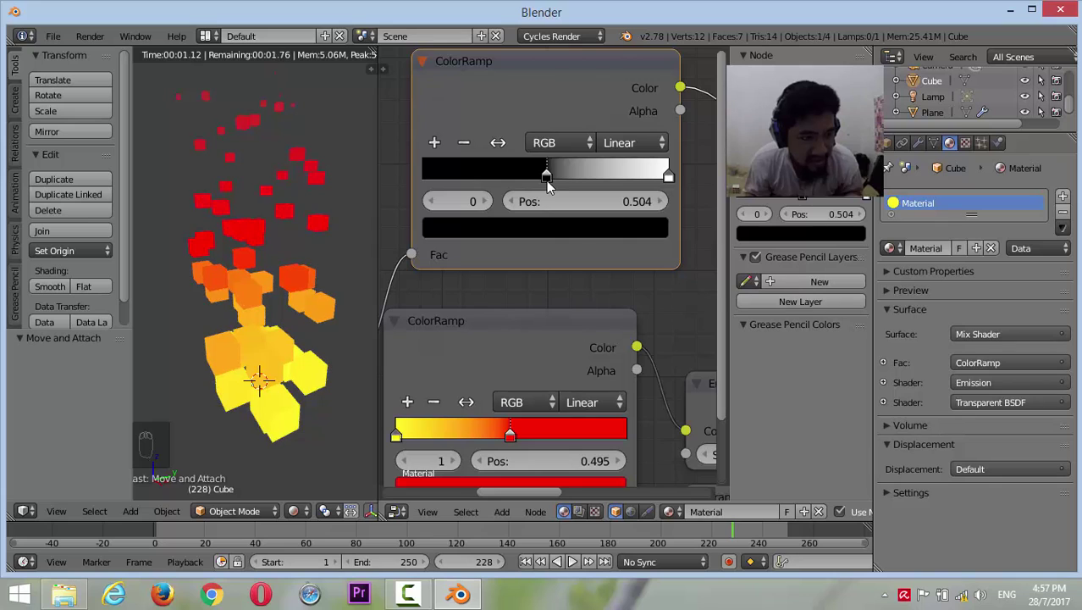
Move the transparency ColorRamp's black stop to position 0.414 to adjust the cube fade-out
{"action": "middle_click", "coordinate": [254, 144]}
{"action": "middle_click", "coordinate": [253, 144]}
{"action": "middle_click", "coordinate": [253, 144]}
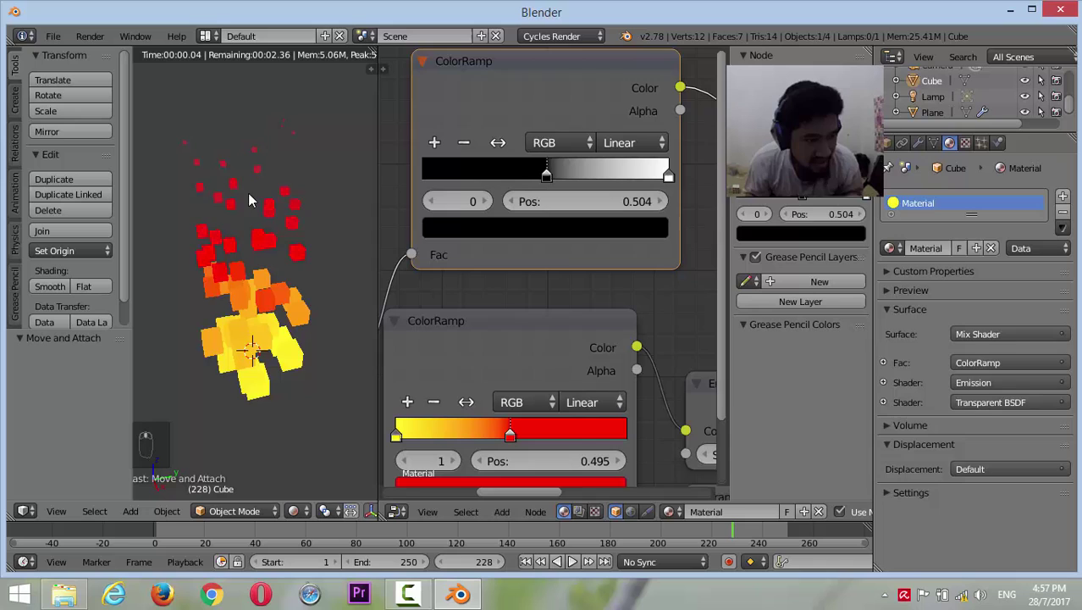
{"action": "middle_click", "coordinate": [249, 173]}
{"action": "middle_click", "coordinate": [253, 178]}
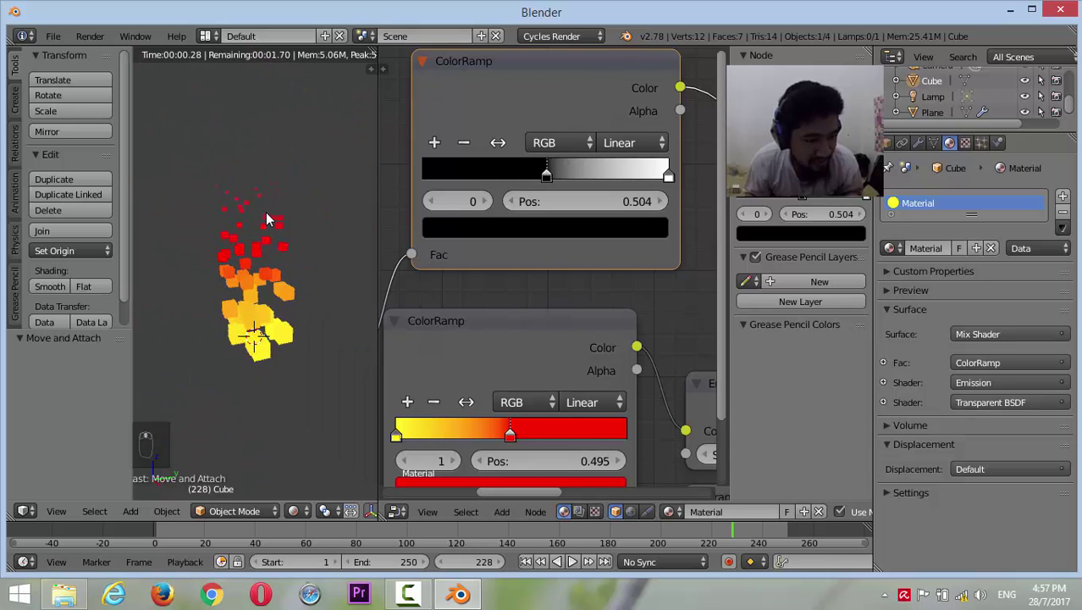
{"action": "middle_click", "coordinate": [276, 221]}
{"action": "middle_click", "coordinate": [271, 236]}
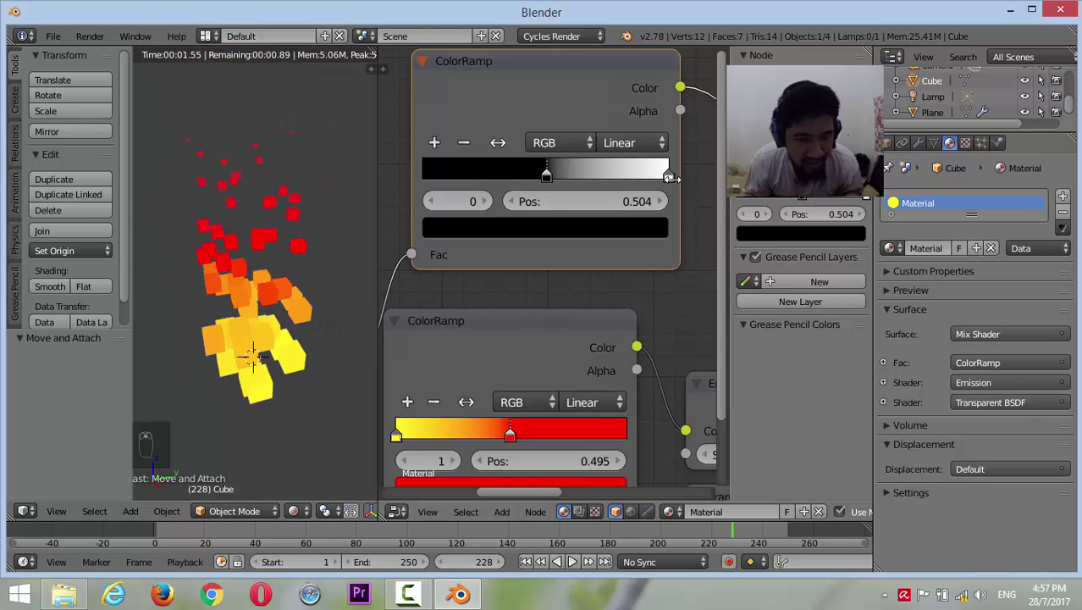
{"action": "left_click_drag", "start_coordinate": [673, 185], "coordinate": [638, 189]}
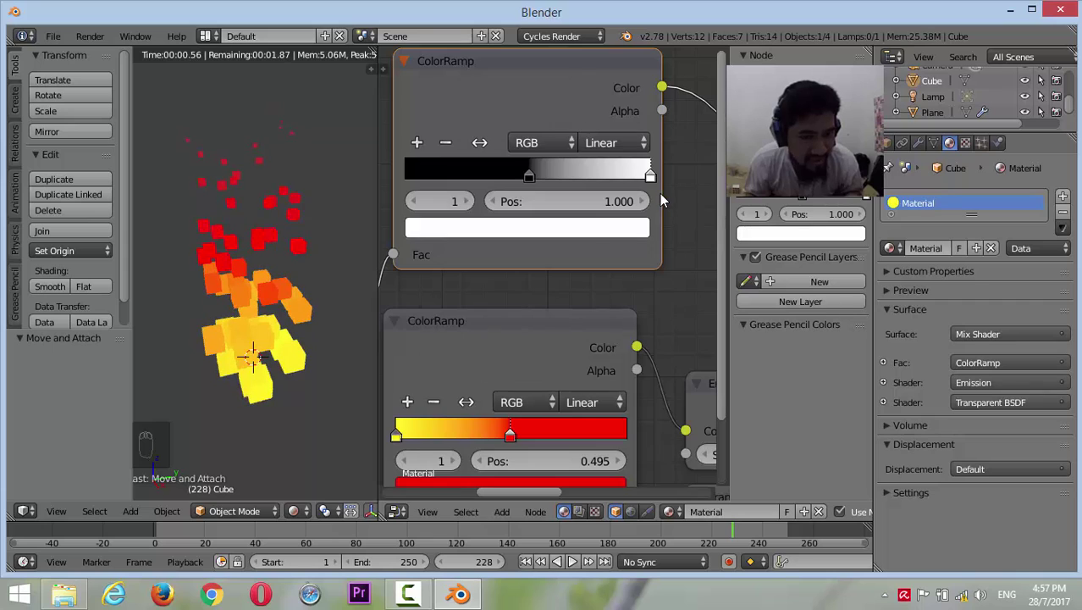
{"action": "left_click_drag", "start_coordinate": [536, 186], "coordinate": [464, 180]}
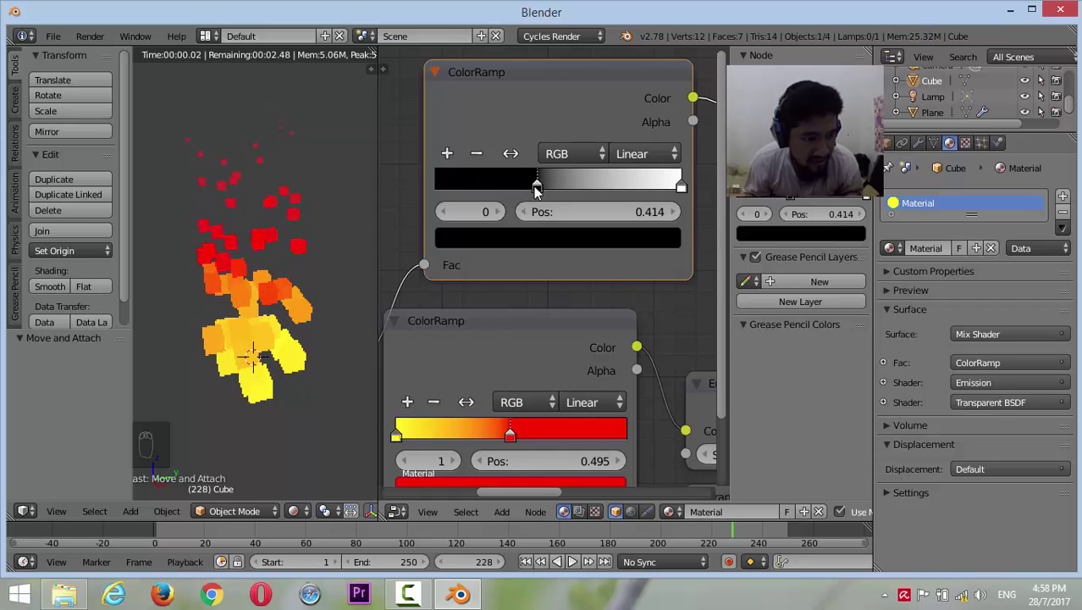
{"action": "left_click_drag", "start_coordinate": [272, 266], "coordinate": [278, 267]}
{"action": "left_click_drag", "start_coordinate": [276, 222], "coordinate": [274, 243]}
{"action": "middle_click", "coordinate": [273, 245]}
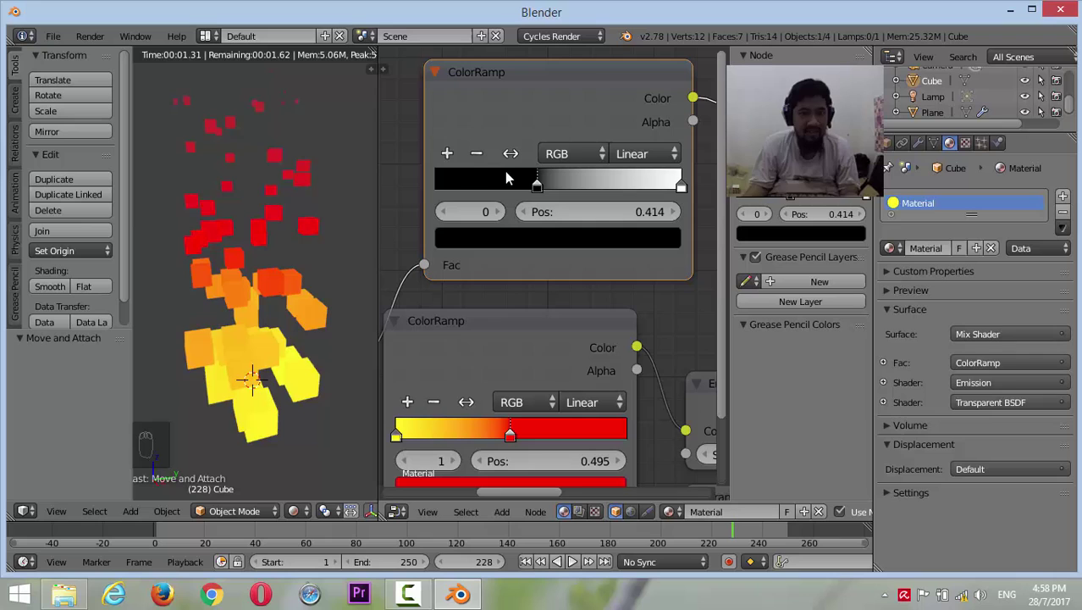
{"action": "left_click_drag", "start_coordinate": [307, 205], "coordinate": [317, 201]}
Add a second cube and review the plane's particle Physics (Newtonian) and Render (Halo) settings
{"action": "left_click", "coordinate": [372, 47]}
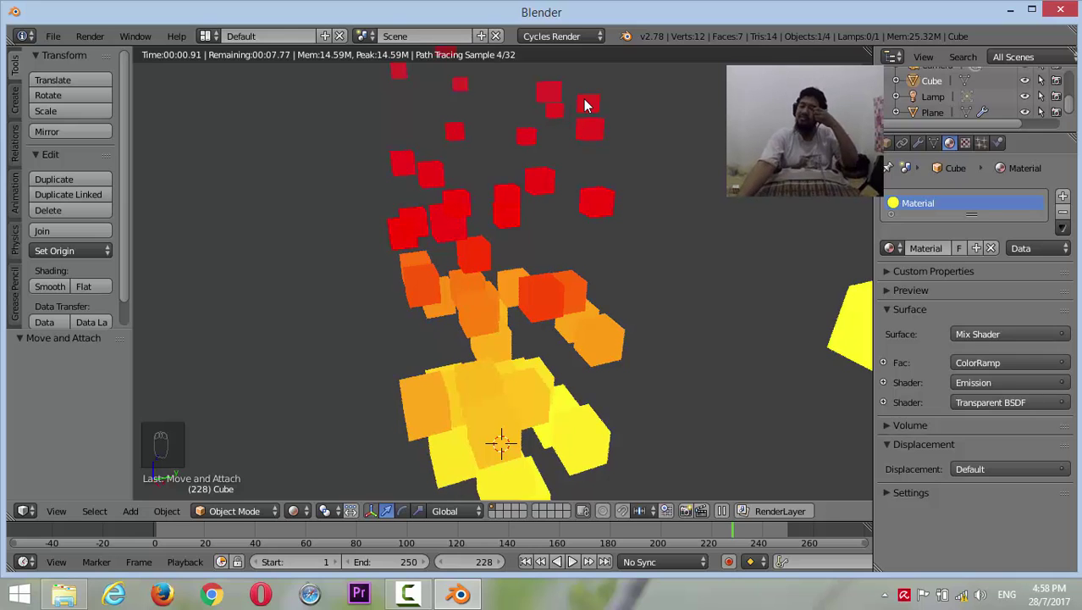
{"action": "key", "text": "z"}
{"action": "key", "text": "z"}
{"action": "left_click_drag", "start_coordinate": [583, 152], "coordinate": [573, 168]}
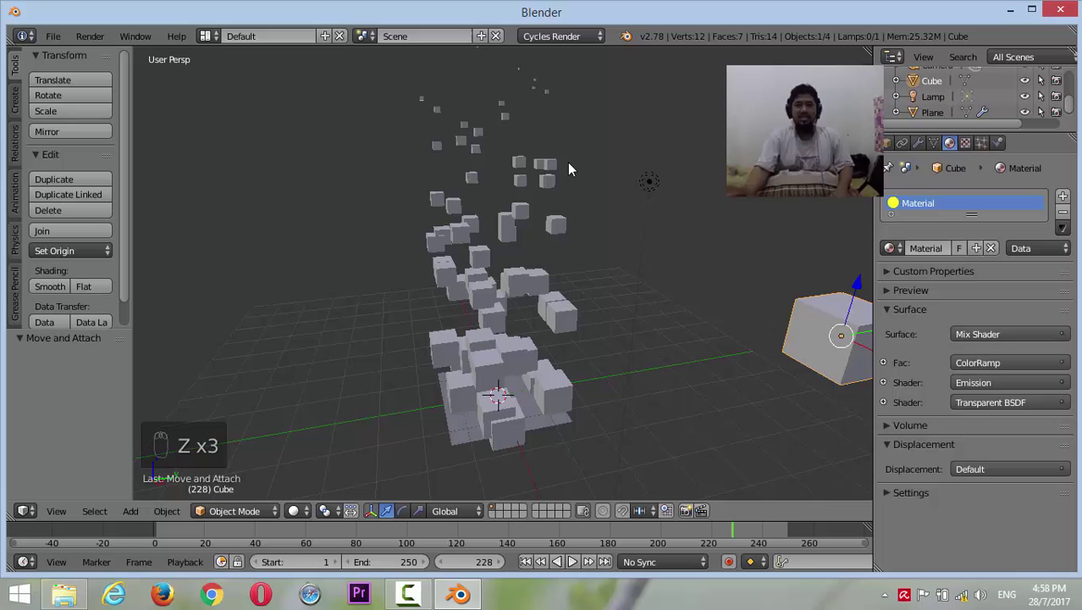
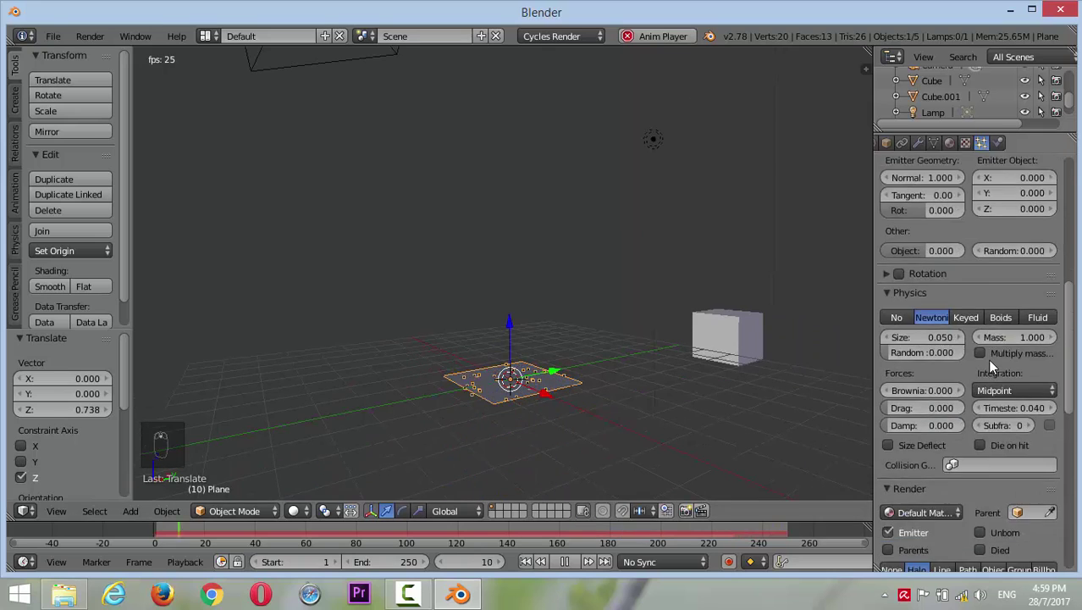
Set Gravity field weight to 0 and add a Blend texture mapped to Strand/Particle influencing Size
{"action": "left_click", "coordinate": [902, 321]}
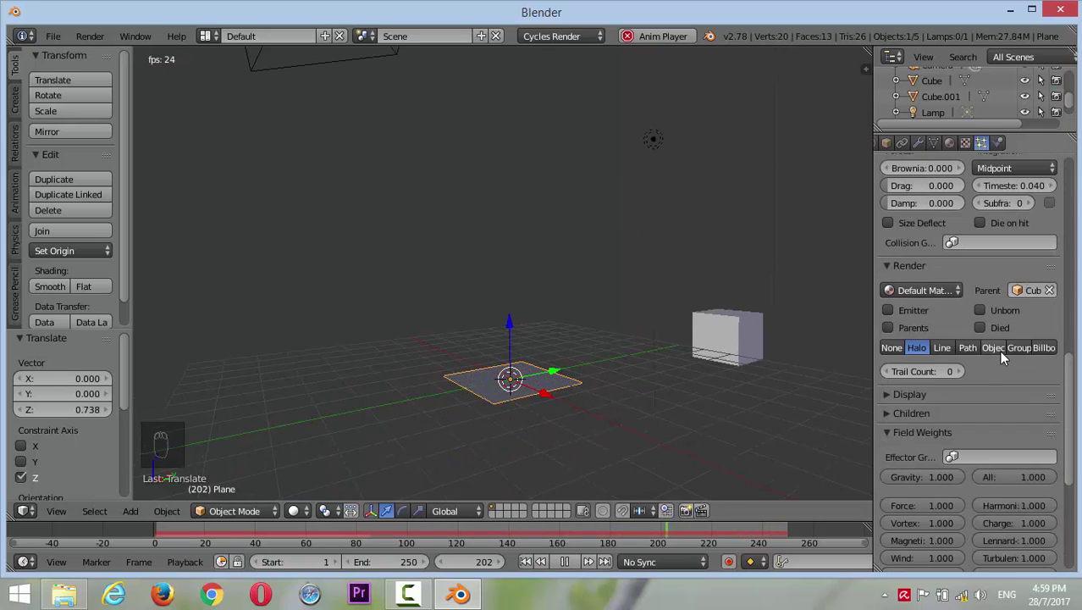
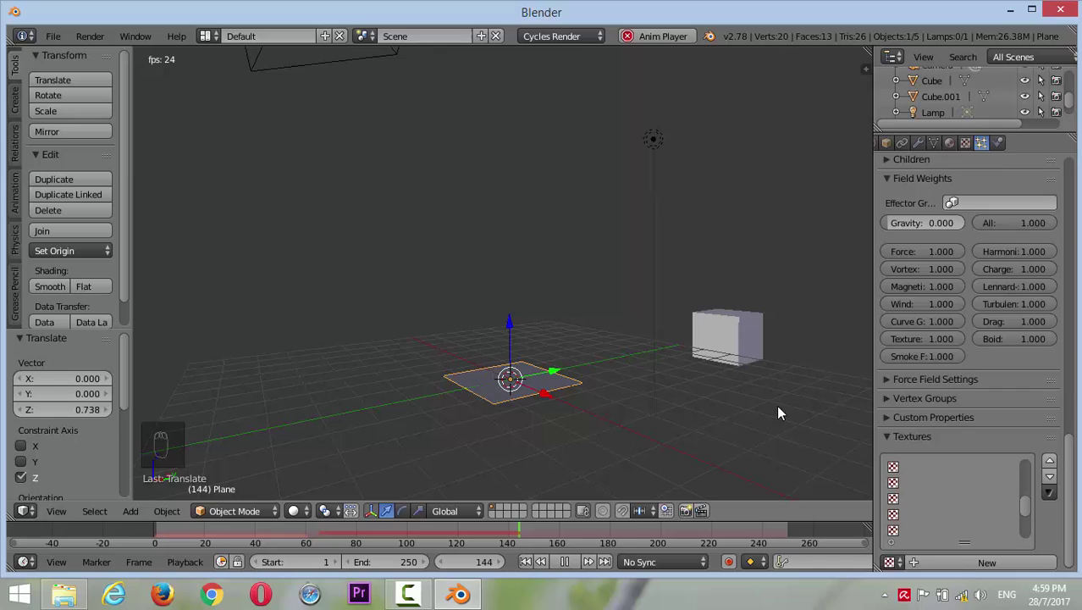
{"action": "left_click_drag", "start_coordinate": [1052, 453], "coordinate": [1027, 380]}
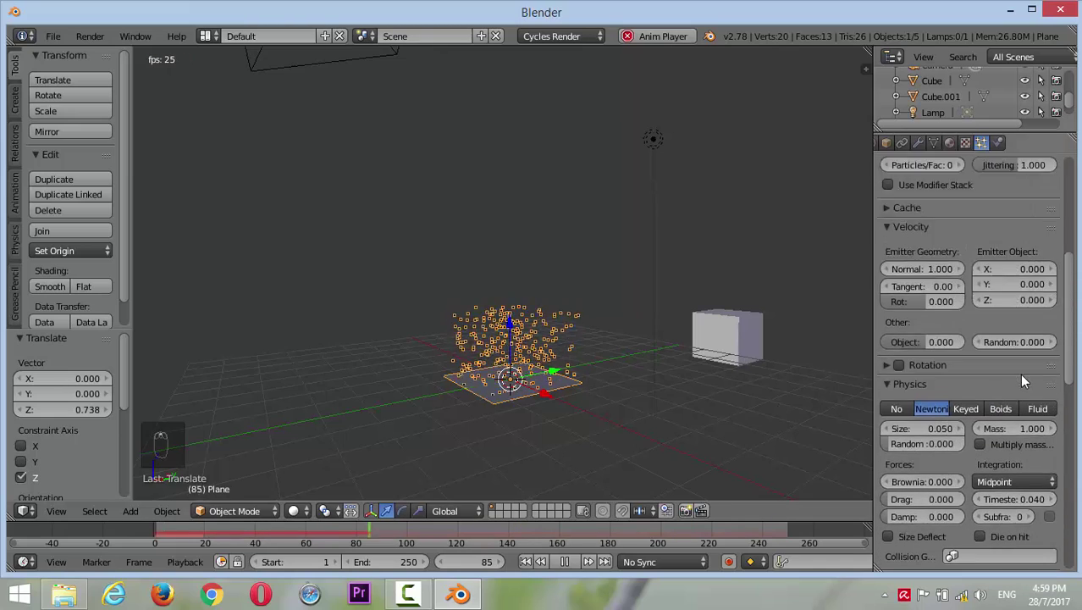
{"action": "left_click", "coordinate": [999, 321]}
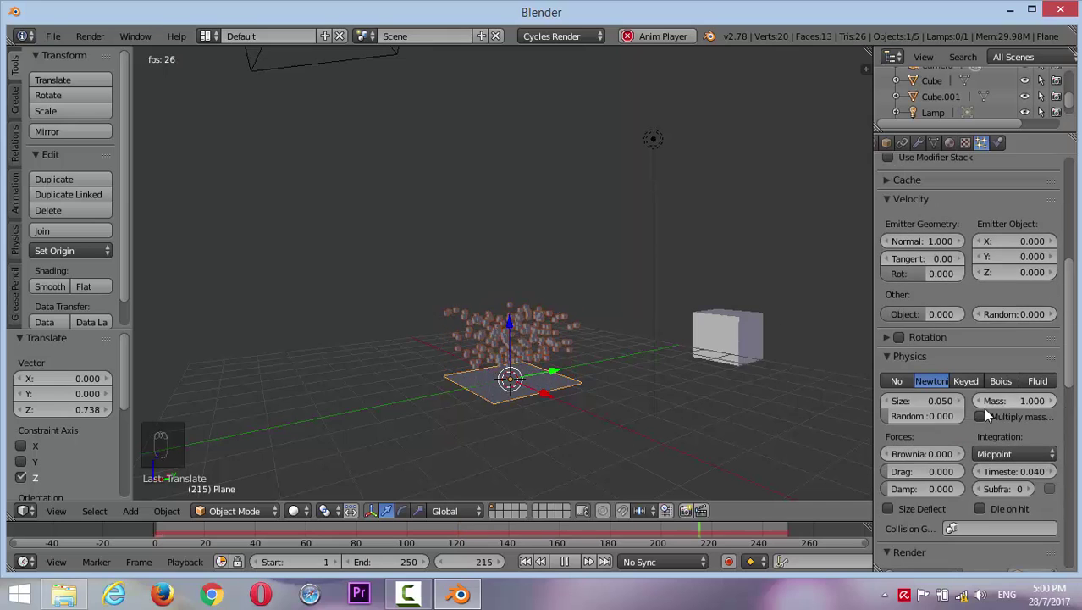
{"action": "left_click", "coordinate": [964, 564]}
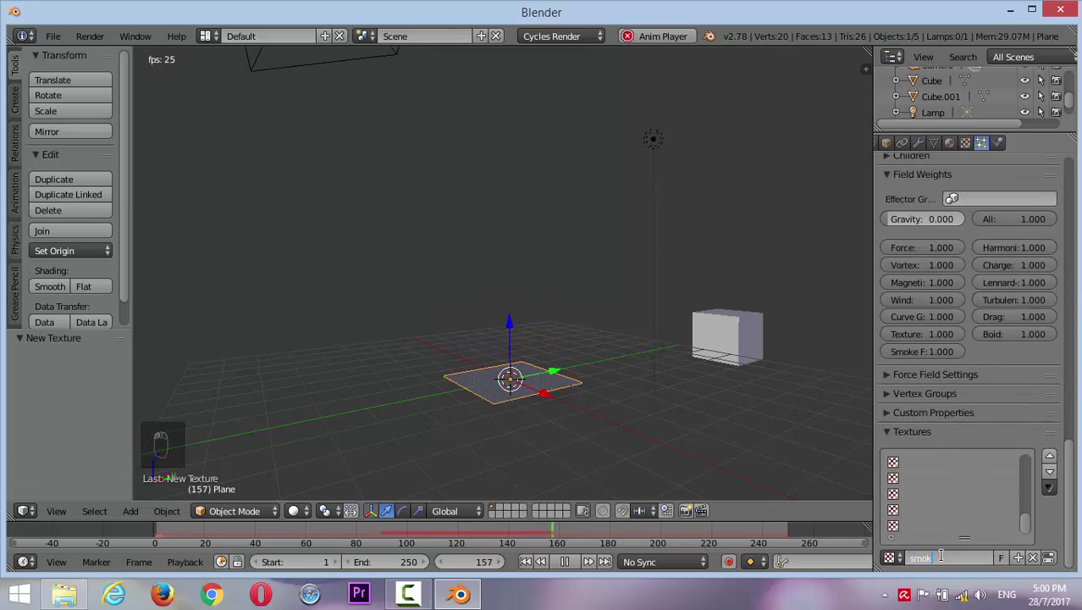
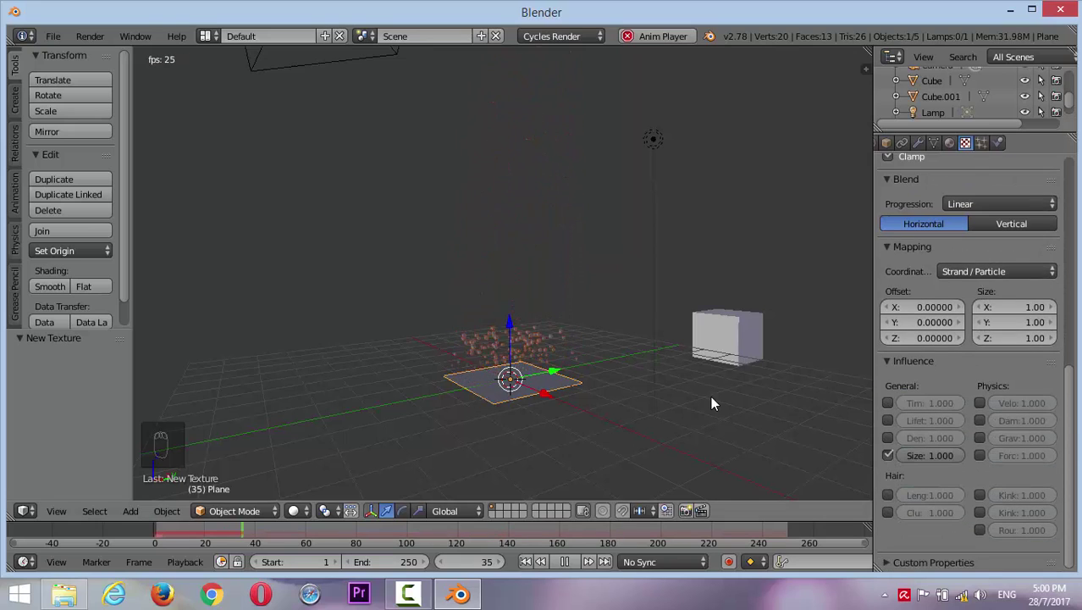
{"action": "middle_click", "coordinate": [585, 378]}
{"action": "left_click_drag", "start_coordinate": [986, 148], "coordinate": [975, 320]}
{"action": "left_click", "coordinate": [999, 324]}
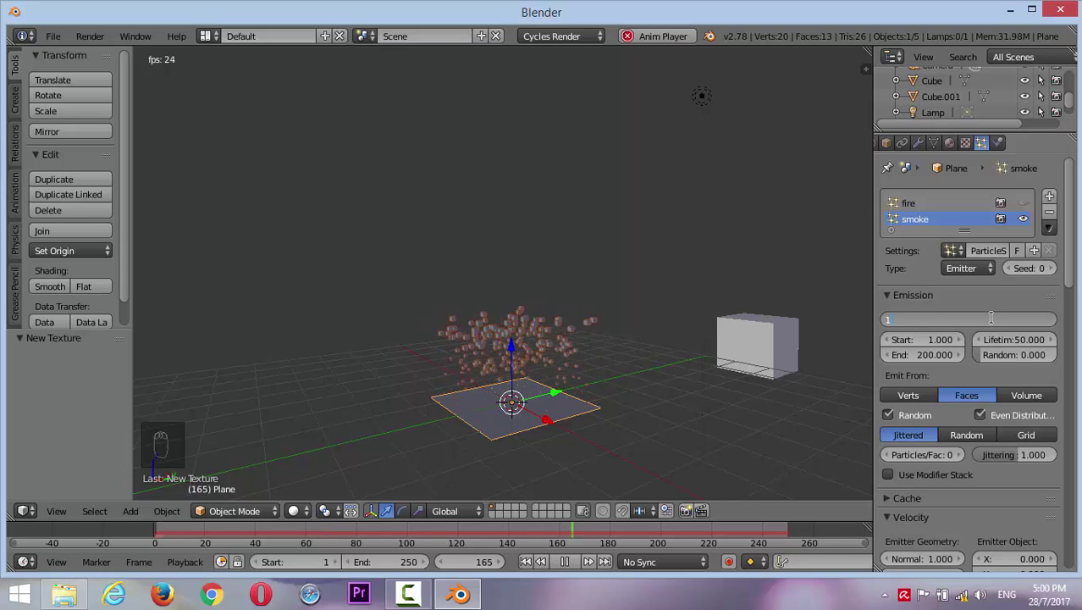
Set the smoke system to 150 particles, end frame 250, lifetime 100 and normal velocity 2.1
{"action": "key", "text": "KP_0"}
{"action": "left_click", "coordinate": [938, 360]}
{"action": "left_click", "coordinate": [1011, 345]}
{"action": "key", "text": "KP_0"}
{"action": "left_click_drag", "start_coordinate": [999, 387], "coordinate": [926, 359]}
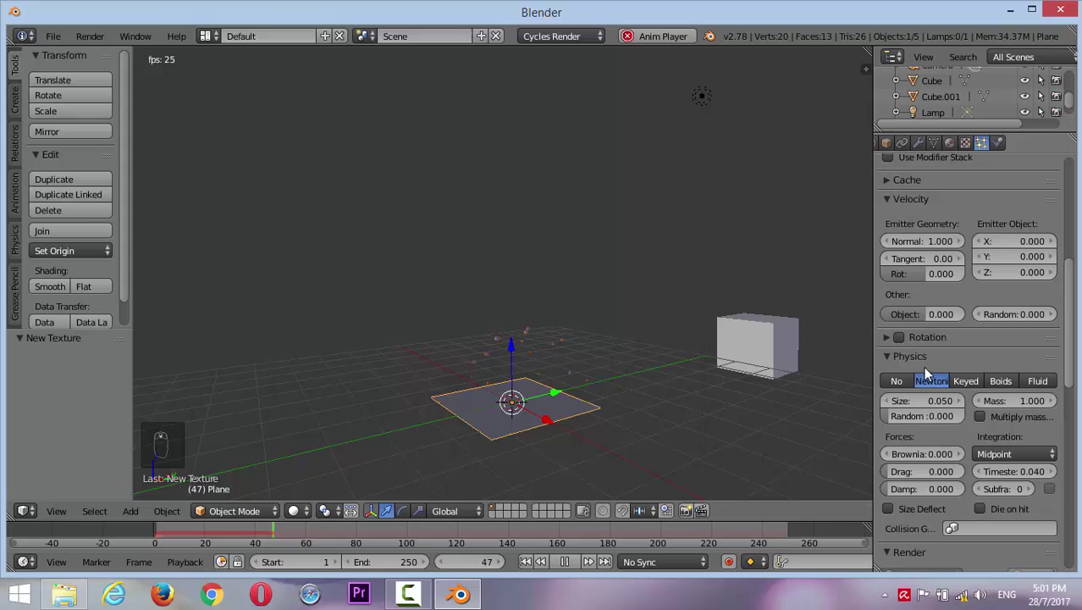
{"action": "left_click", "coordinate": [909, 405]}
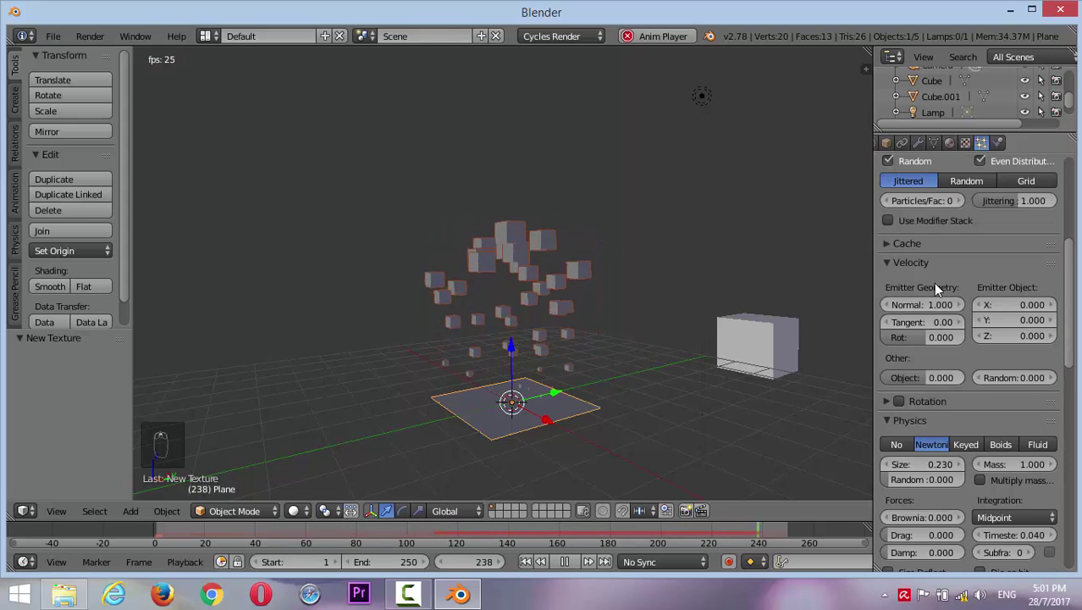
{"action": "scroll", "scroll_direction": "up", "scroll_amount": 3}
{"action": "left_click", "coordinate": [910, 311]}
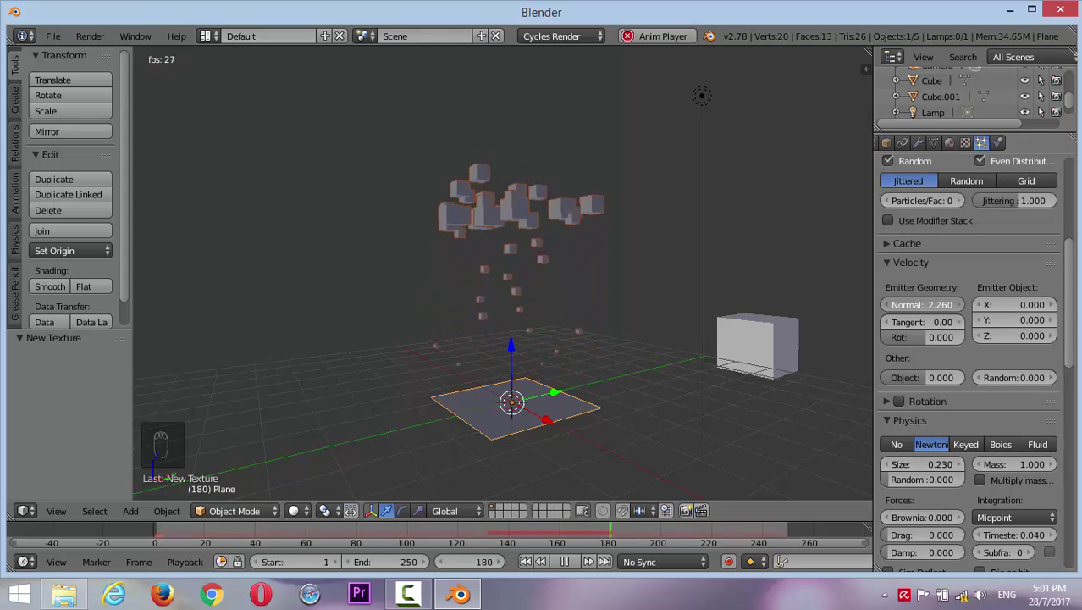
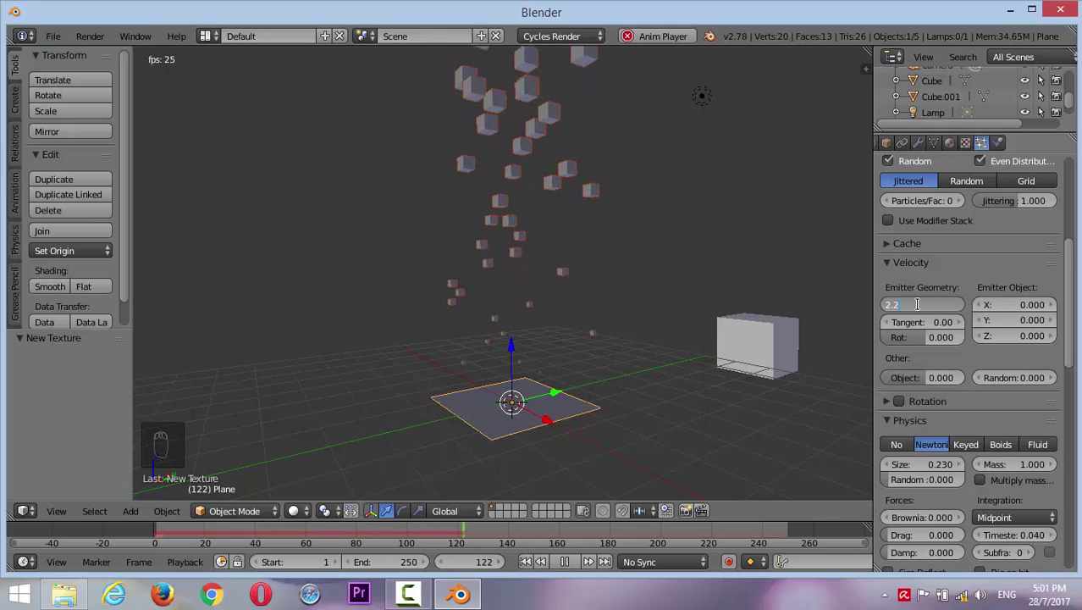
Enlarge the smoke particles to size 0.23 while checking the rising column
{"action": "left_click_drag", "start_coordinate": [651, 320], "coordinate": [600, 334]}
{"action": "left_click_drag", "start_coordinate": [1002, 248], "coordinate": [1027, 332]}
{"action": "left_click", "coordinate": [1028, 332]}
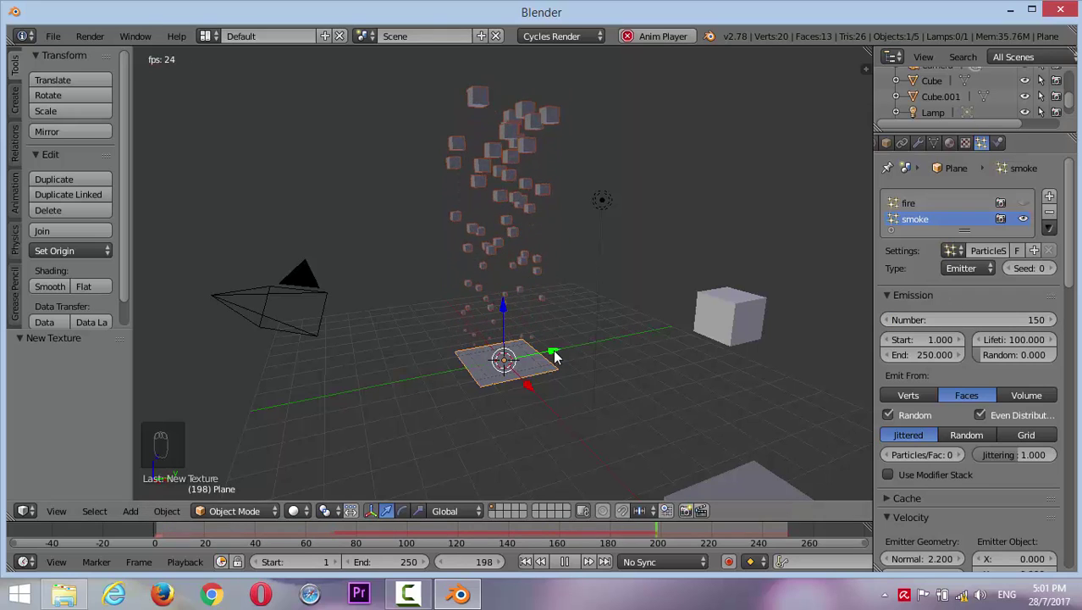
{"action": "left_click_drag", "start_coordinate": [1025, 208], "coordinate": [1018, 197]}
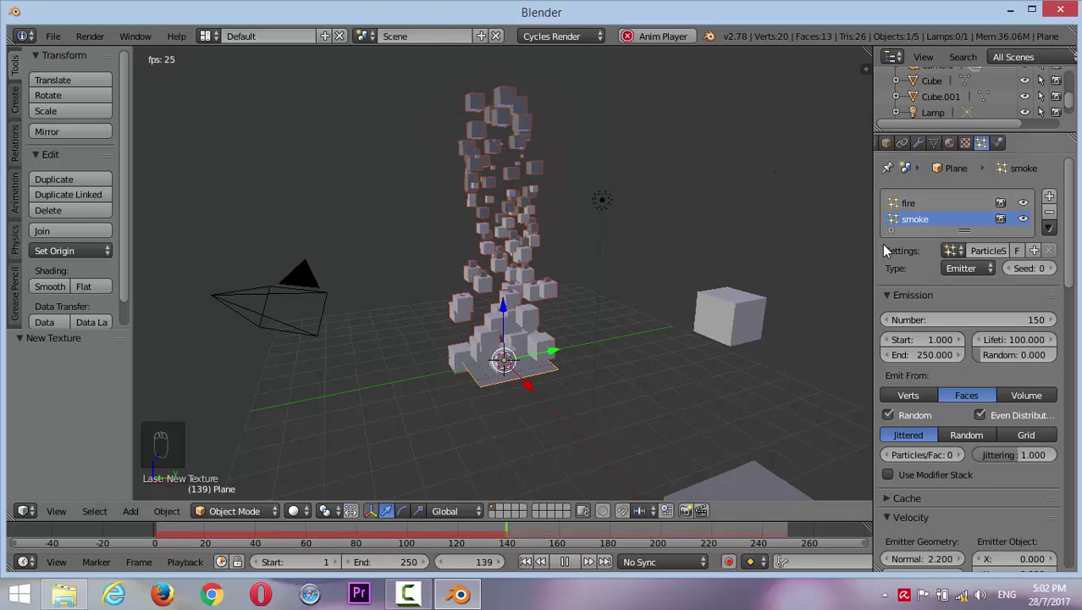
{"action": "middle_click", "coordinate": [954, 286]}
{"action": "left_click", "coordinate": [941, 407]}
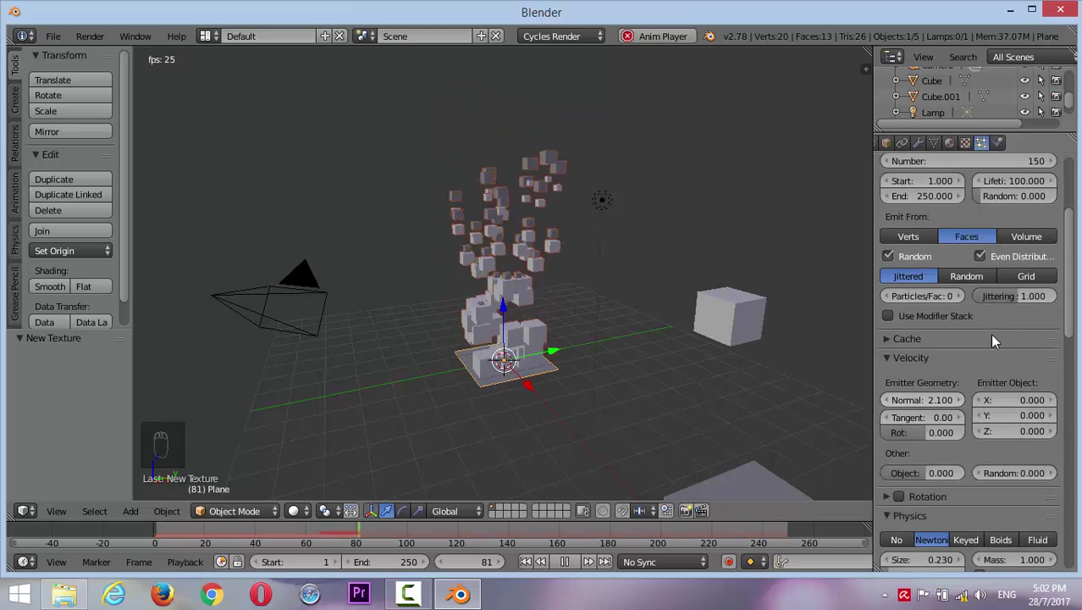
{"action": "left_click_drag", "start_coordinate": [1015, 299], "coordinate": [922, 209]}
{"action": "left_click", "coordinate": [922, 209]}
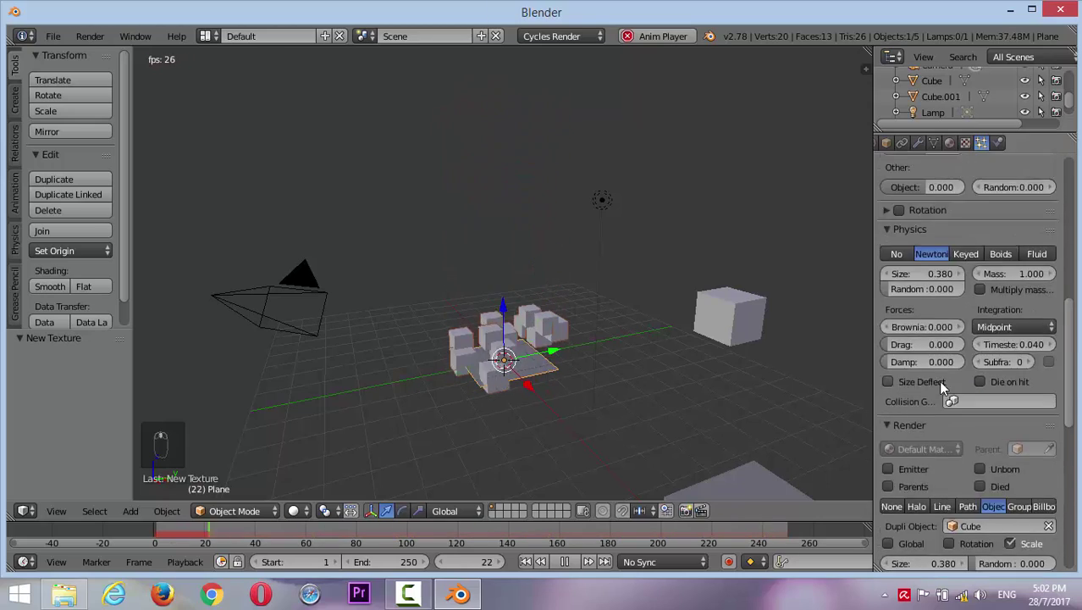
{"action": "middle_click", "coordinate": [606, 293]}
{"action": "middle_click", "coordinate": [606, 297]}
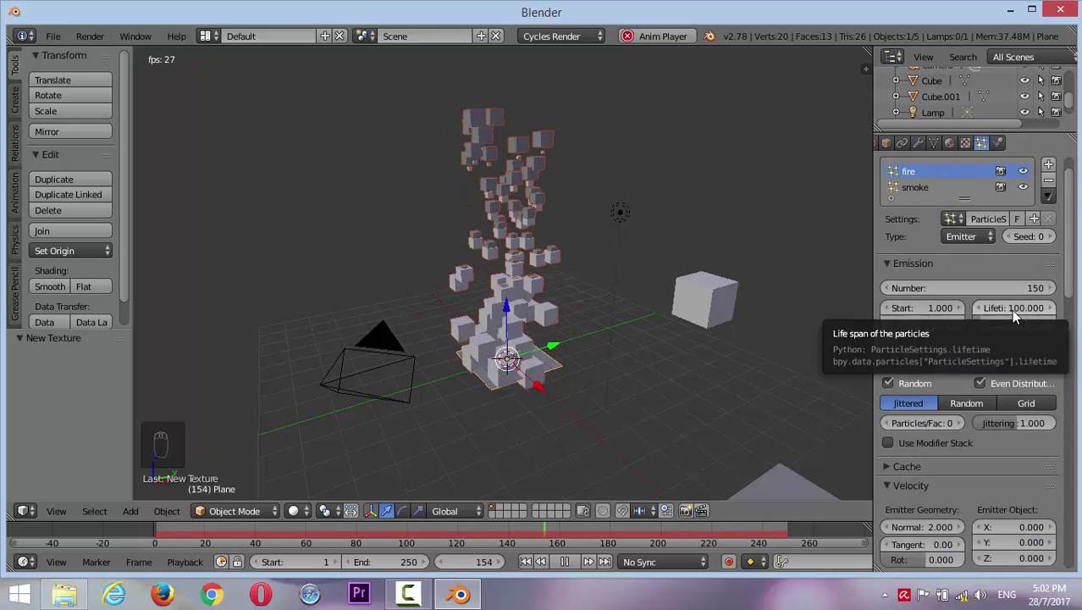
Turn random emission back on, set seed 1 and stop playback
{"action": "left_click_drag", "start_coordinate": [943, 195], "coordinate": [784, 231]}
{"action": "left_click_drag", "start_coordinate": [617, 307], "coordinate": [657, 304]}
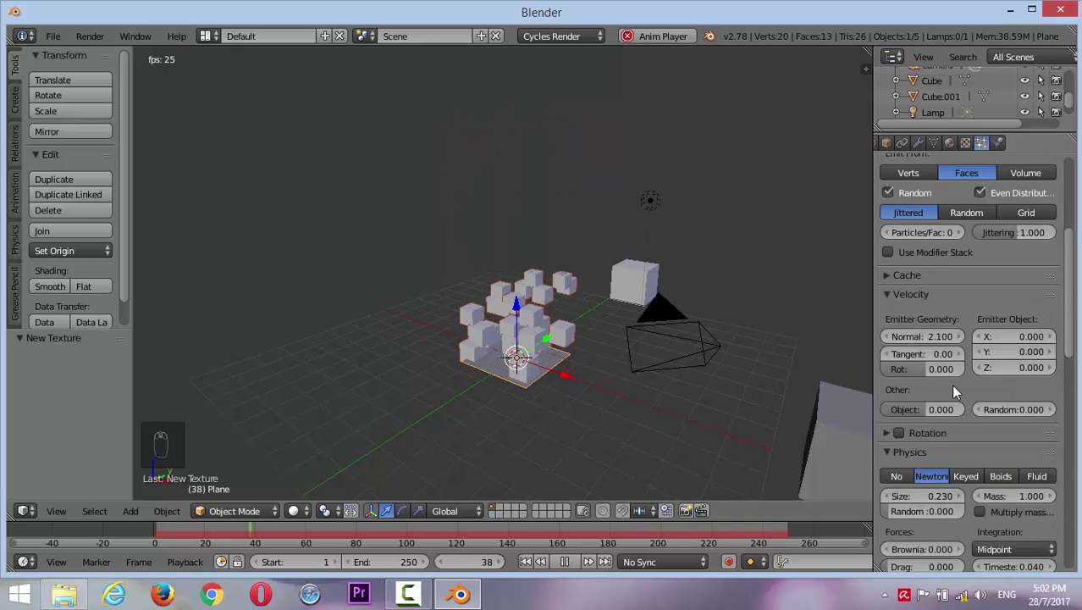
{"action": "left_click_drag", "start_coordinate": [1013, 294], "coordinate": [959, 313]}
{"action": "left_click_drag", "start_coordinate": [999, 303], "coordinate": [1037, 304]}
{"action": "left_click", "coordinate": [1036, 304]}
{"action": "left_click_drag", "start_coordinate": [974, 309], "coordinate": [949, 373]}
{"action": "left_click", "coordinate": [893, 325]}
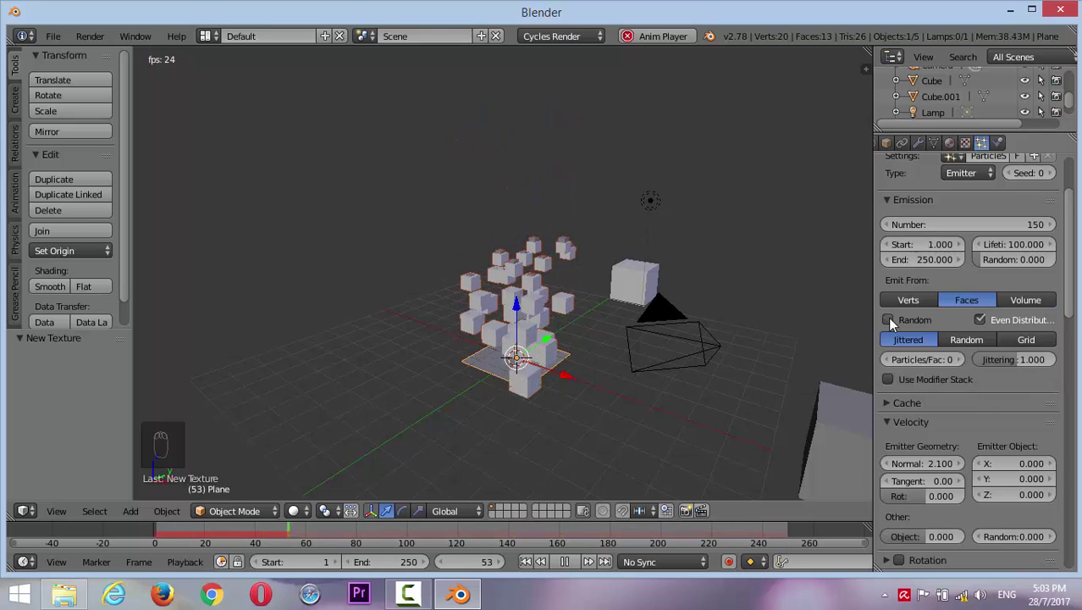
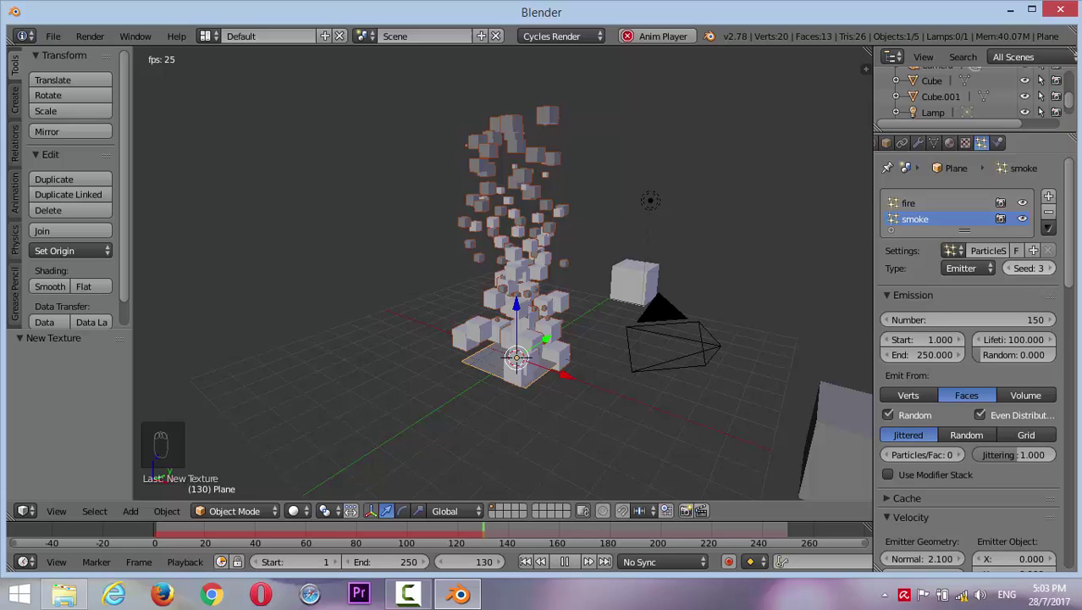
{"action": "left_click_drag", "start_coordinate": [1015, 278], "coordinate": [858, 459]}
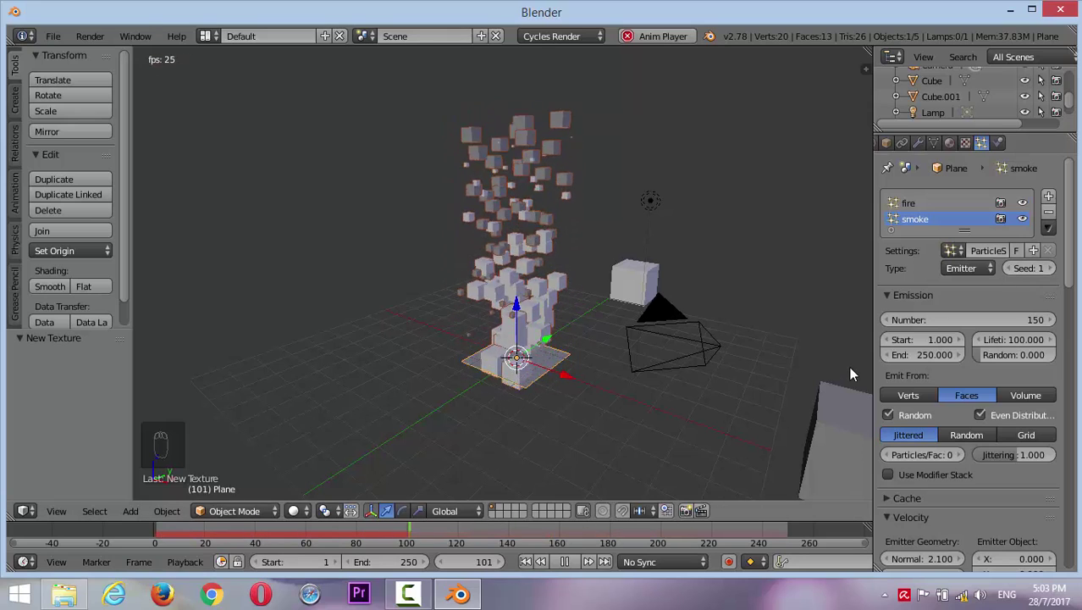
{"action": "key", "text": "alt+a"}
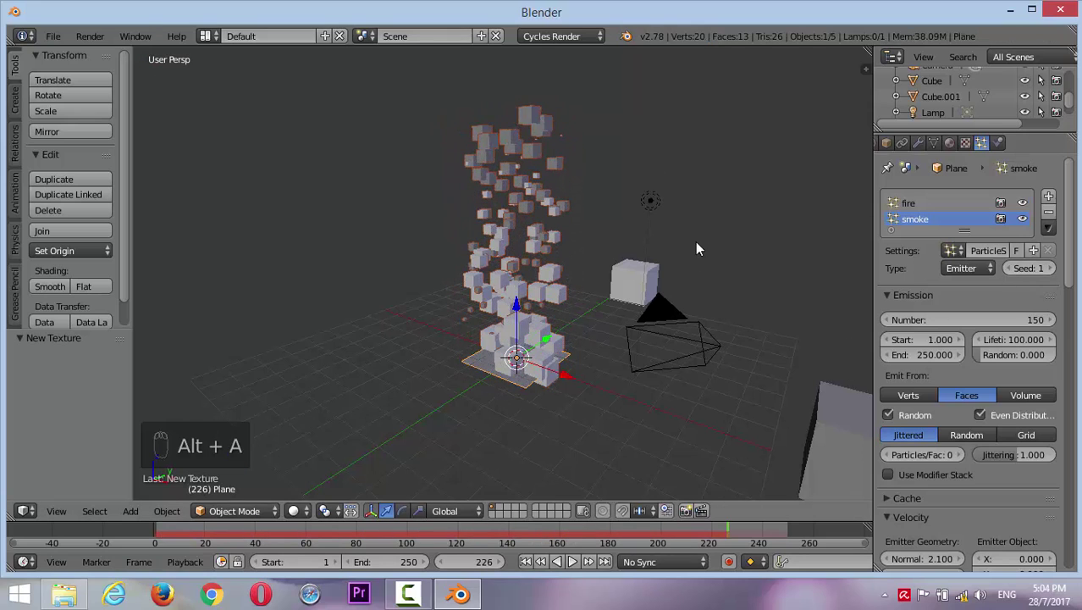
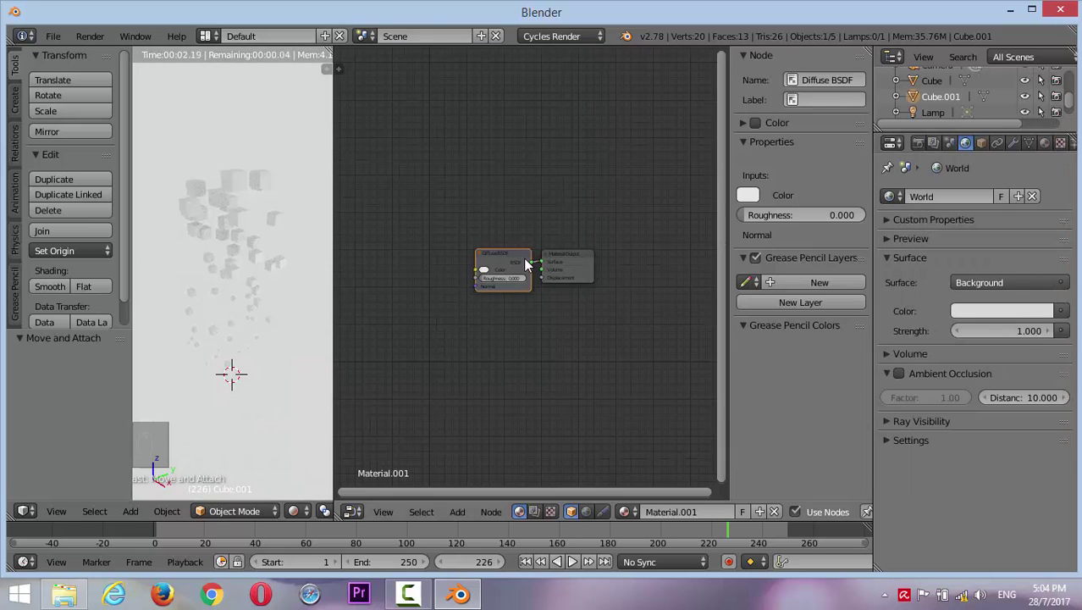
Add Diffuse BSDF and Transparent BSDF nodes to the smoke material, wired from the particle info
{"action": "key", "text": "shift+a"}
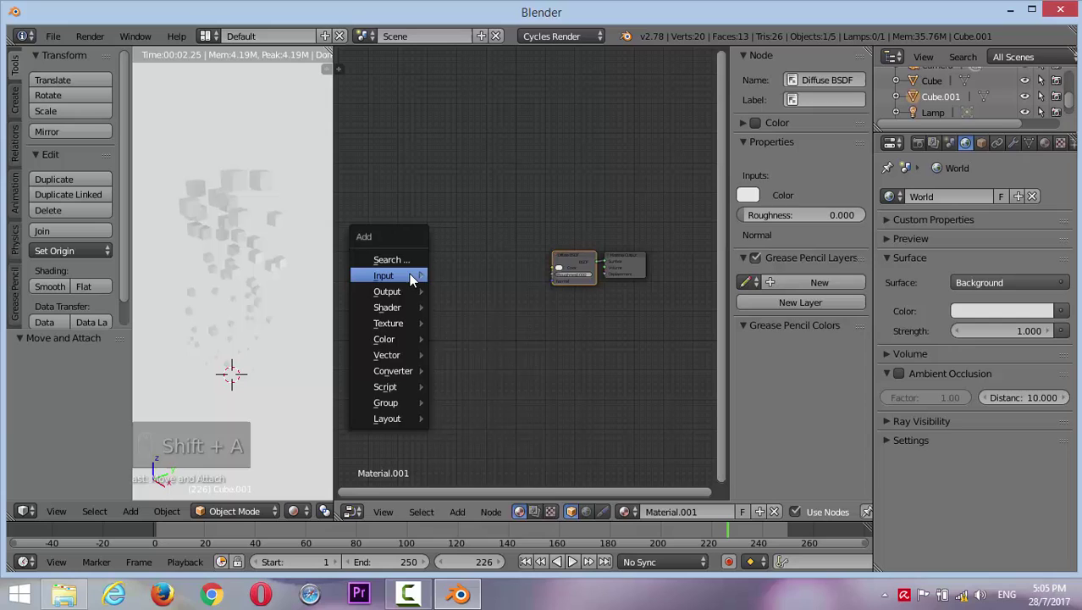
{"action": "key", "text": "shift+a"}
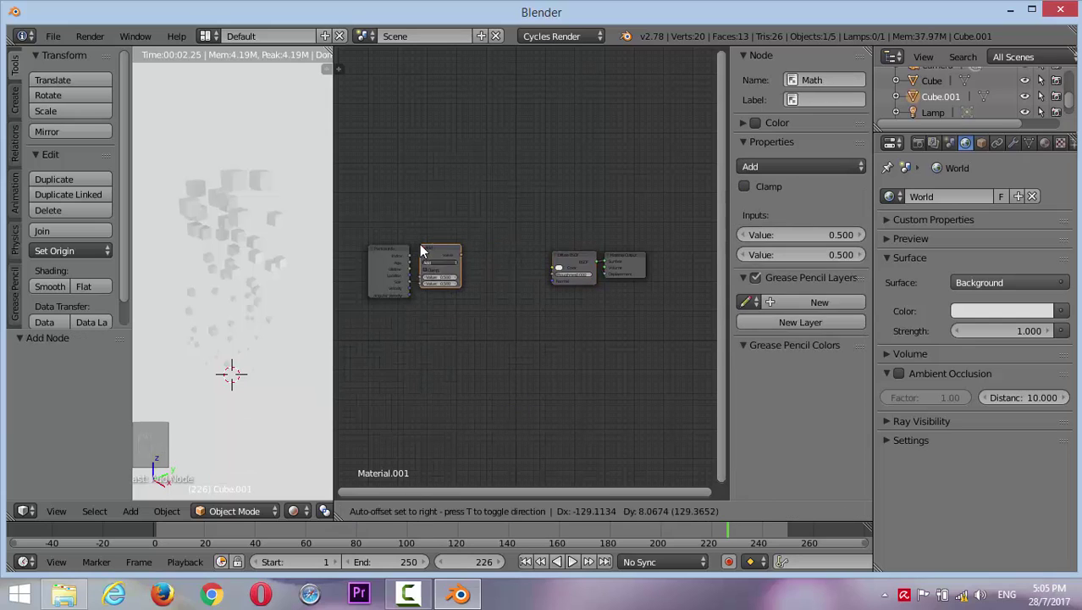
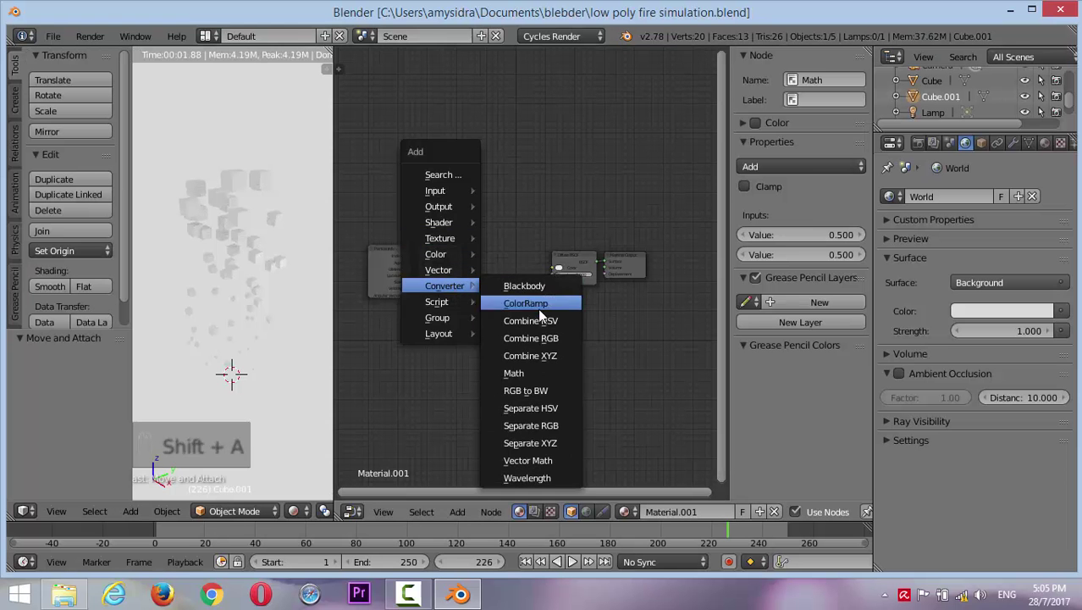
{"action": "left_click_drag", "start_coordinate": [473, 278], "coordinate": [490, 313]}
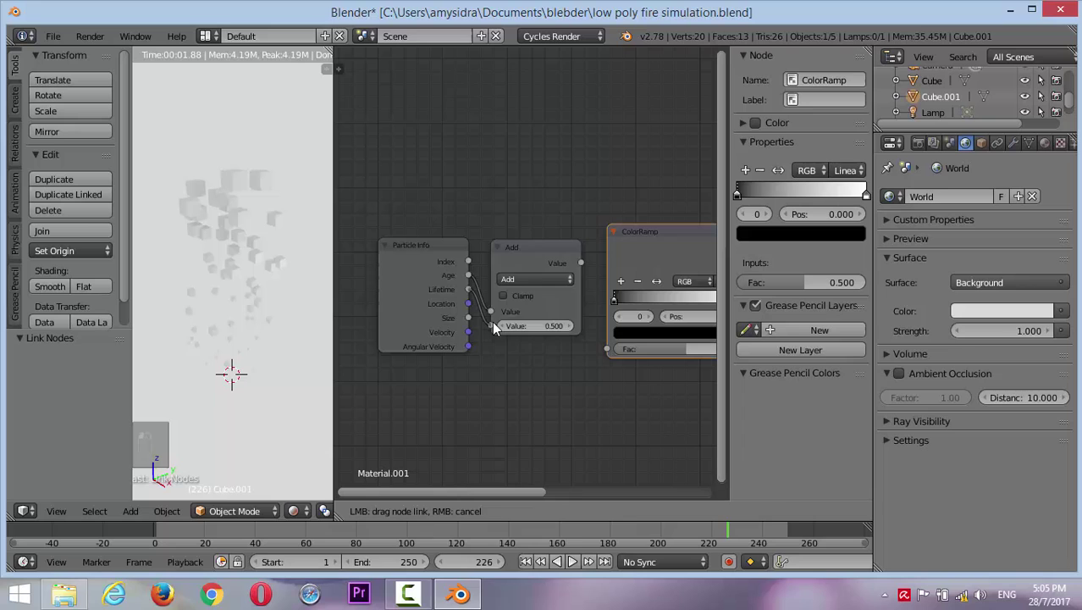
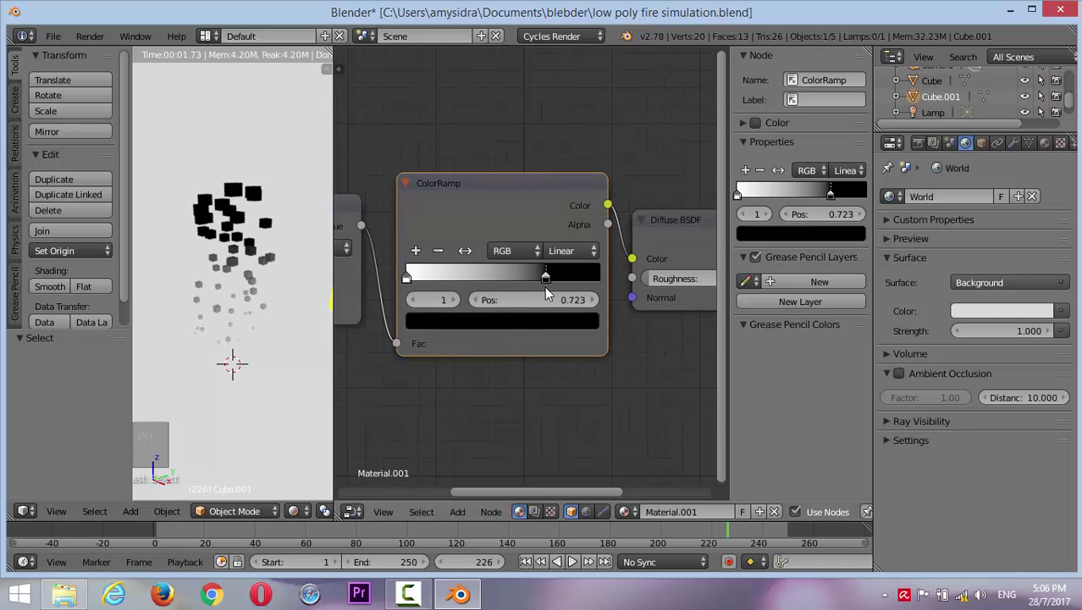
{"action": "key", "text": "shift+a"}
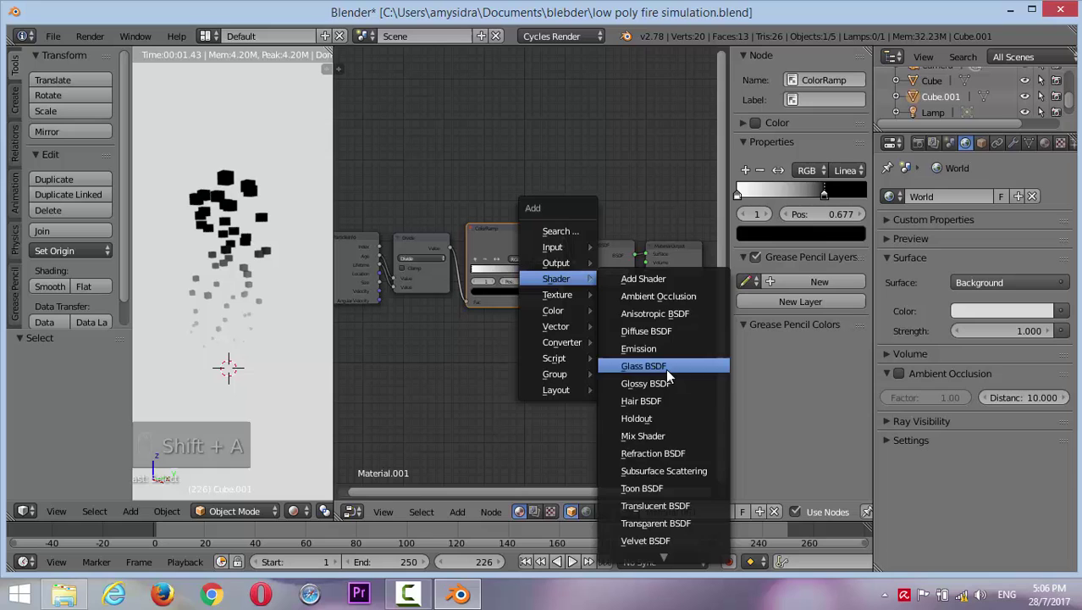
{"action": "left_click", "coordinate": [613, 309]}
{"action": "left_click", "coordinate": [670, 316]}
{"action": "left_click_drag", "start_coordinate": [618, 235], "coordinate": [708, 428]}
Insert a Mix Shader before the Material Output and duplicate the ColorRamp node
{"action": "key", "text": "shift+a"}
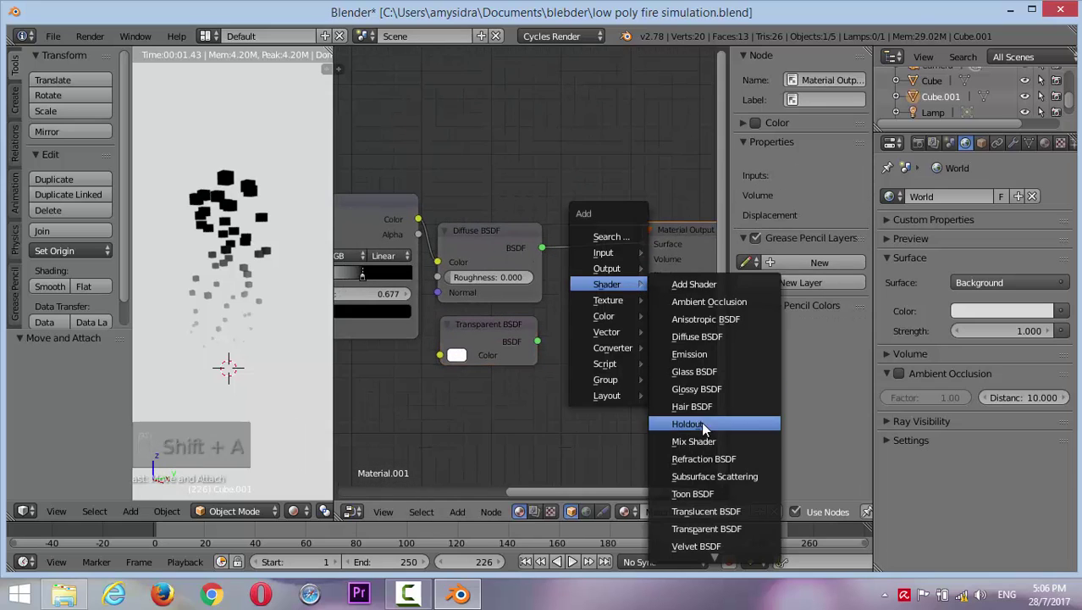
{"action": "left_click_drag", "start_coordinate": [634, 228], "coordinate": [603, 308]}
{"action": "key", "text": "shift+a"}
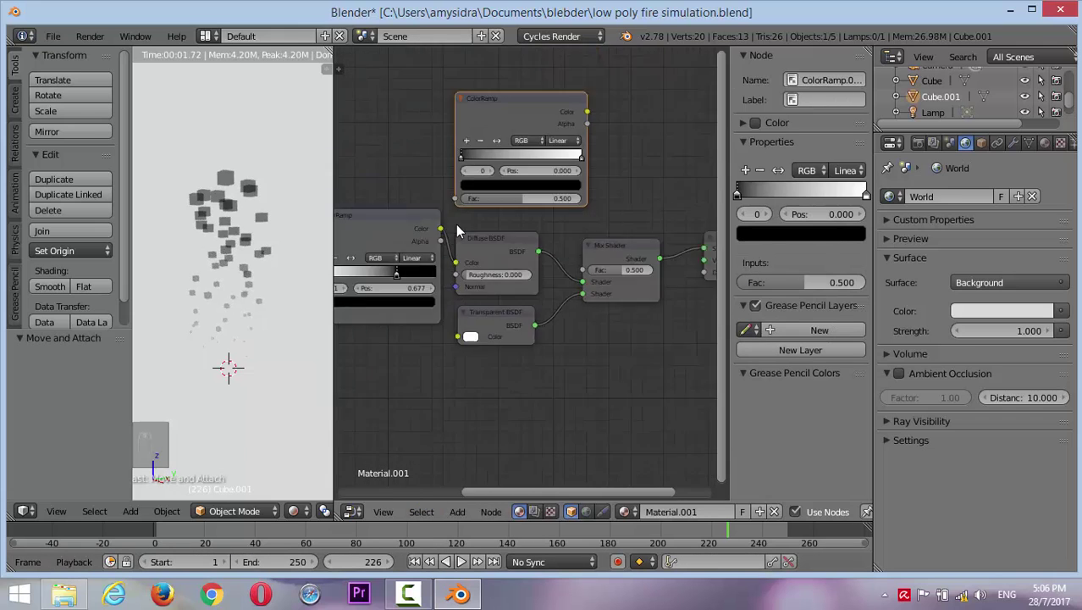
{"action": "left_click_drag", "start_coordinate": [665, 219], "coordinate": [662, 246]}
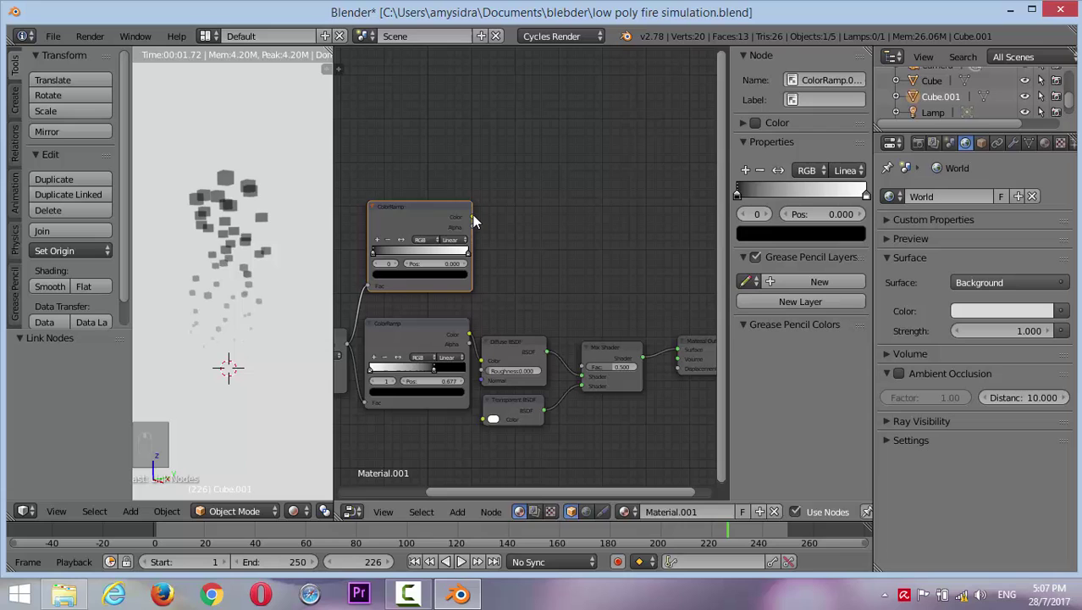
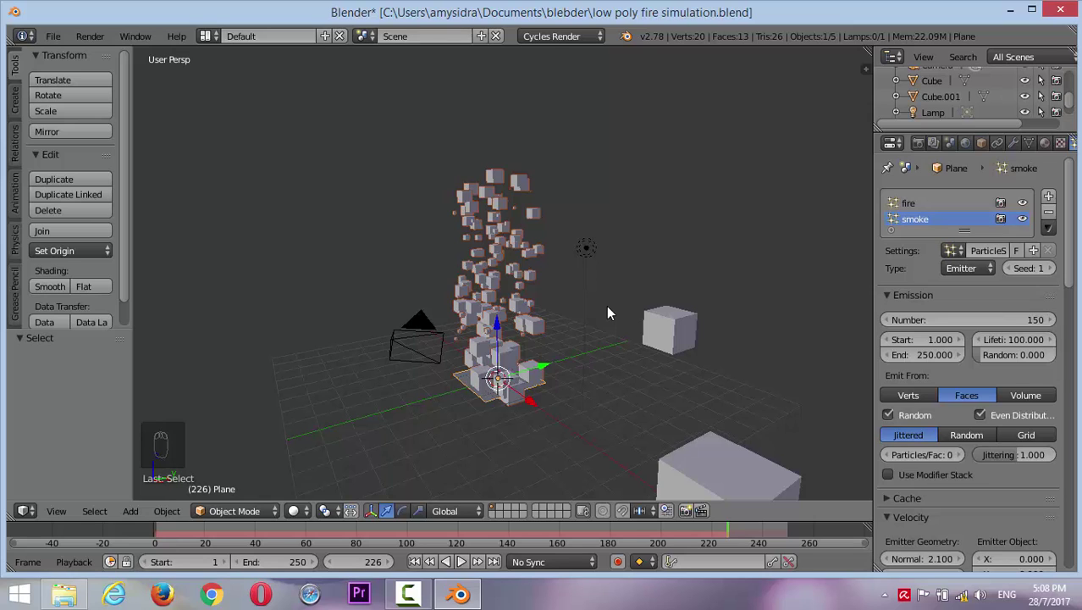
Add a point force field above the emitter with strength 0.1 and play the particle animation
{"action": "left_click_drag", "start_coordinate": [520, 392], "coordinate": [575, 368]}
{"action": "key", "text": "shift+a"}
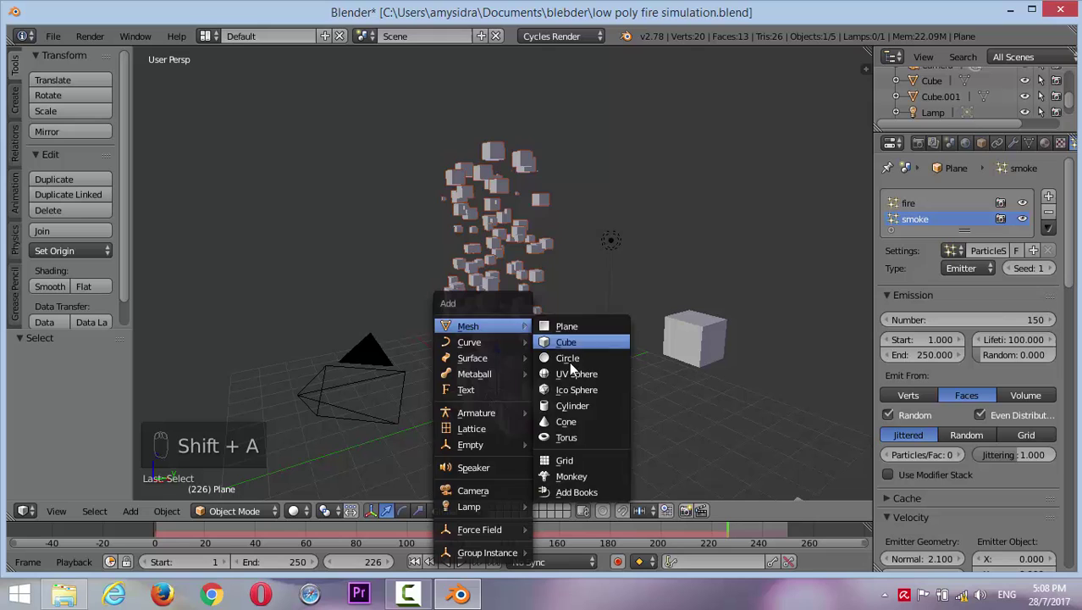
{"action": "left_click_drag", "start_coordinate": [503, 339], "coordinate": [651, 357]}
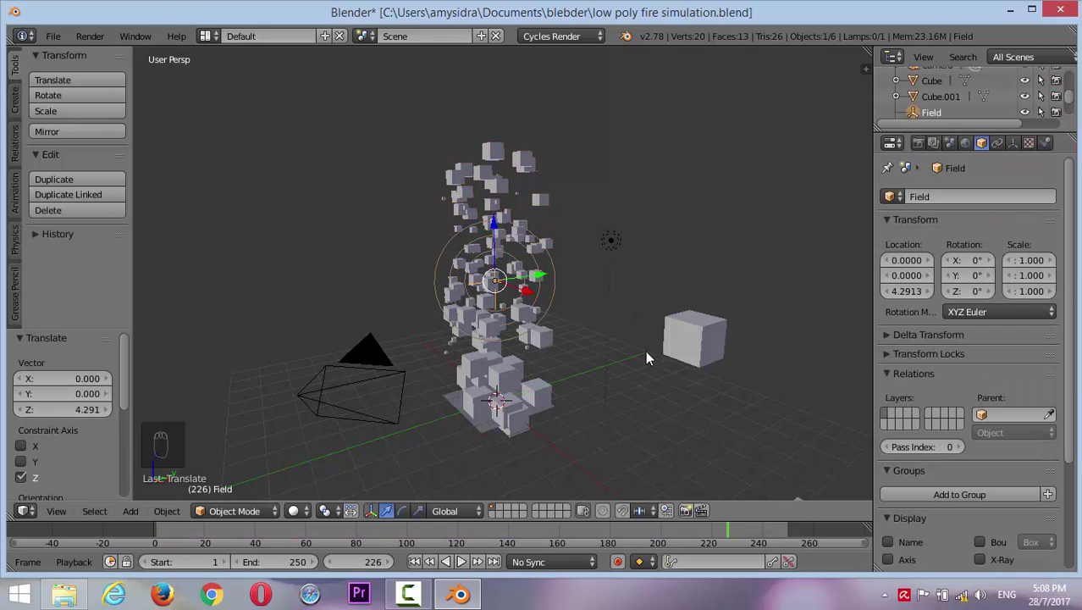
{"action": "left_click", "coordinate": [306, 514]}
{"action": "left_click_drag", "start_coordinate": [544, 395], "coordinate": [596, 383]}
{"action": "key", "text": "alt+a"}
{"action": "left_click_drag", "start_coordinate": [1014, 148], "coordinate": [993, 240]}
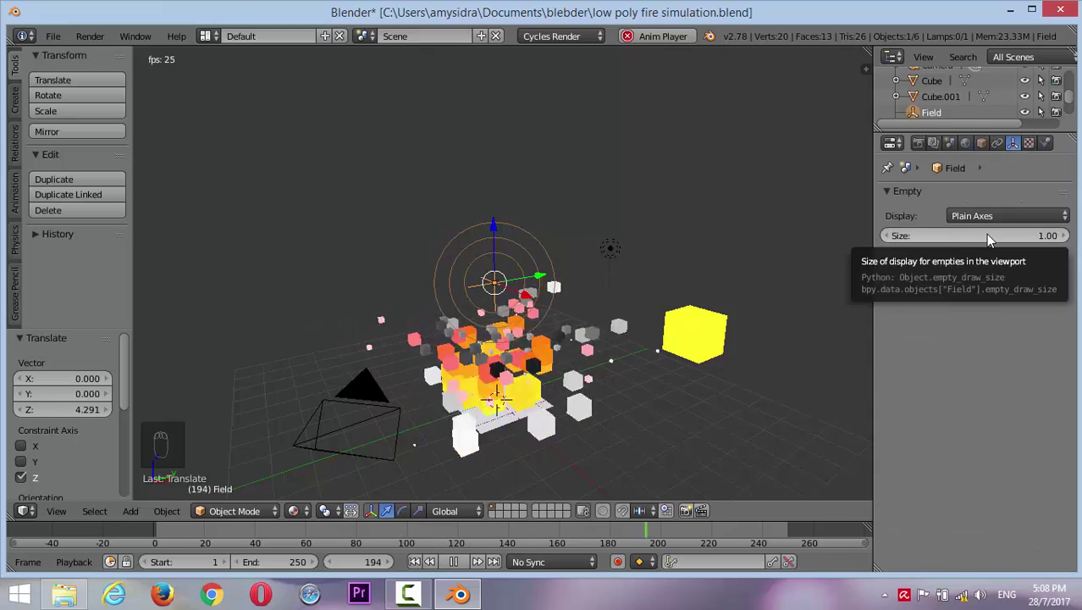
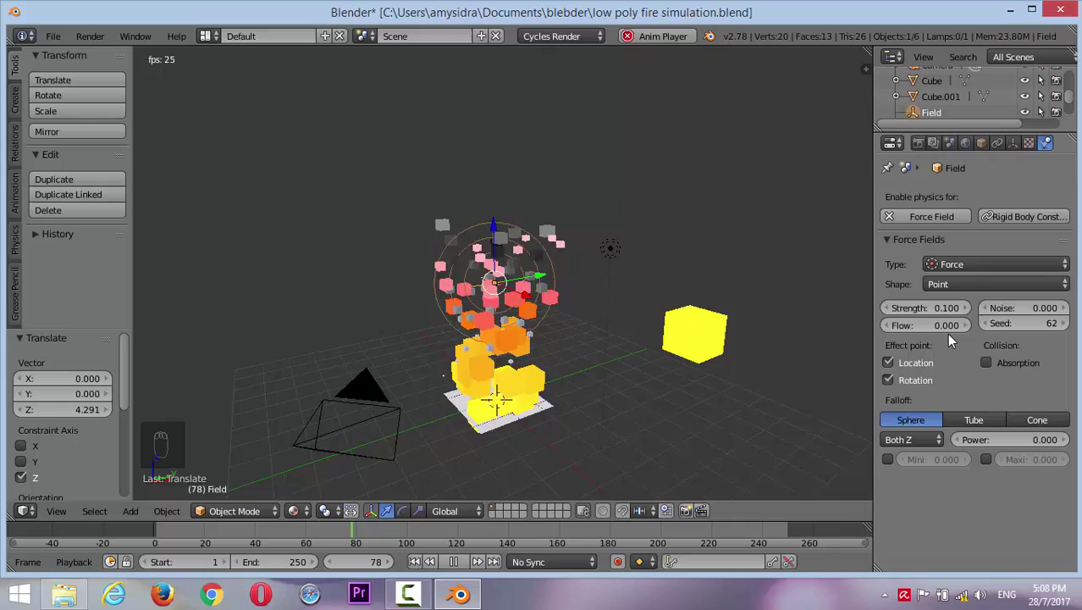
{"action": "left_click_drag", "start_coordinate": [498, 248], "coordinate": [621, 242]}
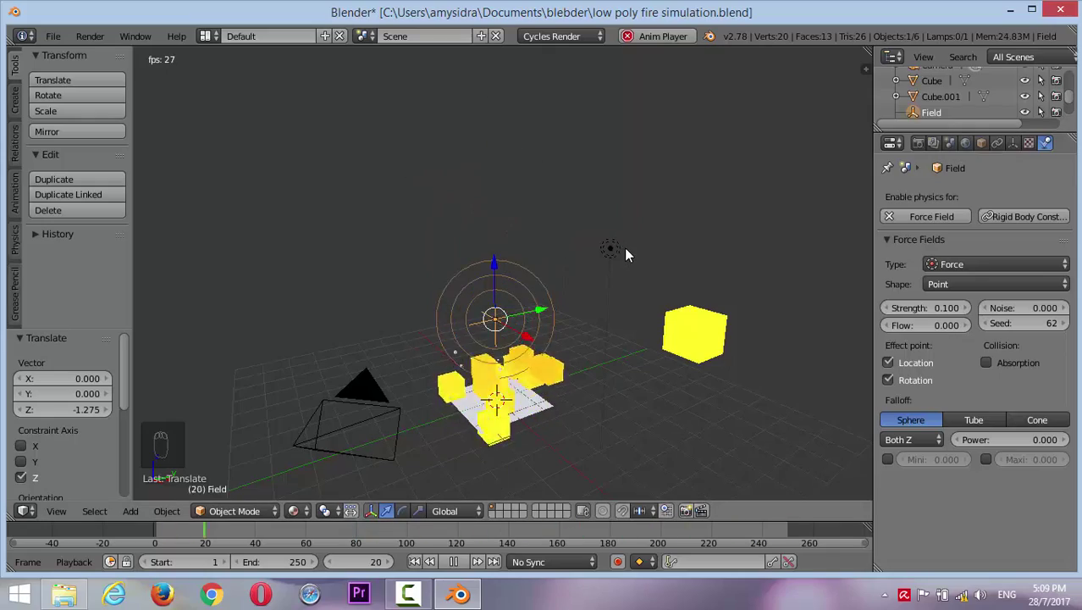
{"action": "left_click_drag", "start_coordinate": [609, 348], "coordinate": [563, 316]}
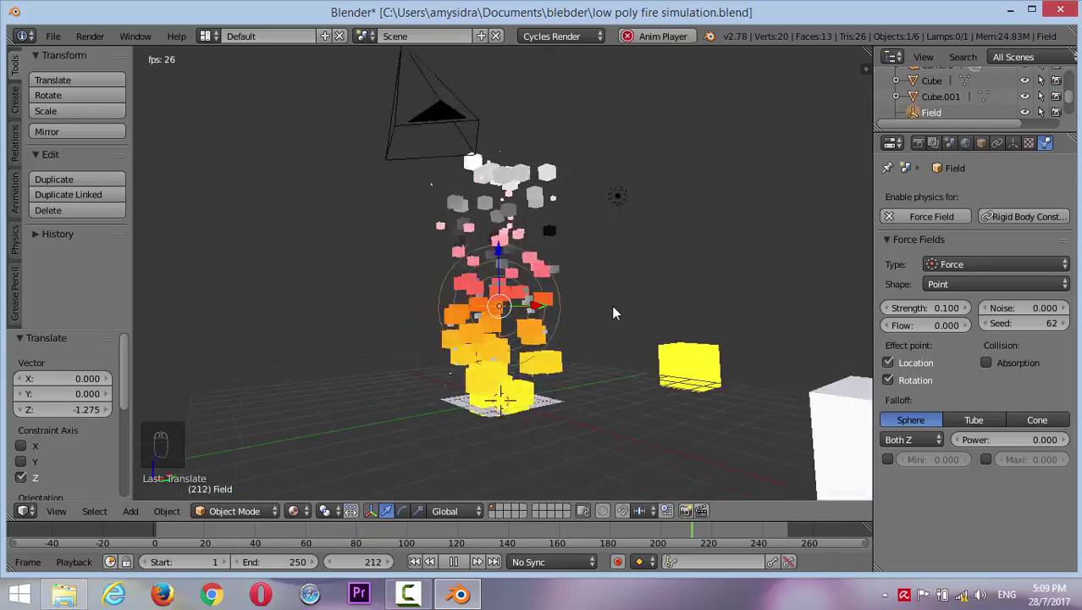
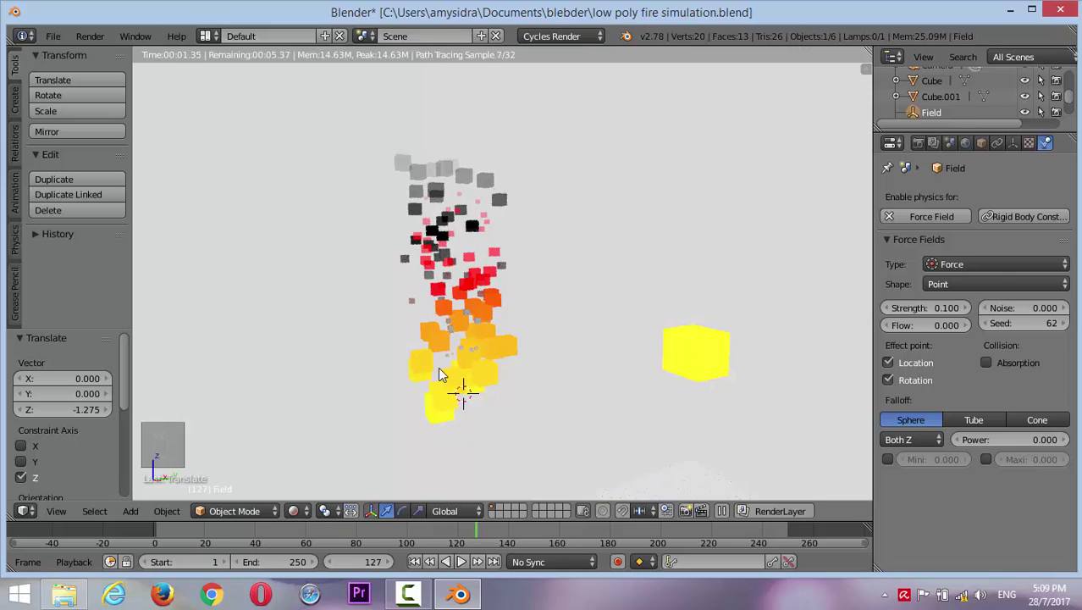
{"action": "key", "text": "alt+a"}
{"action": "key", "text": "alt+a"}
{"action": "key", "text": "z"}
{"action": "key", "text": "z"}
{"action": "left_click", "coordinate": [512, 292]}
{"action": "right_click", "coordinate": [512, 292]}
{"action": "key", "text": "KP_5"}
{"action": "key", "text": "KP_7"}
{"action": "key", "text": "KP_1"}
{"action": "key", "text": "alt+a"}
{"action": "left_click_drag", "start_coordinate": [574, 342], "coordinate": [482, 357]}
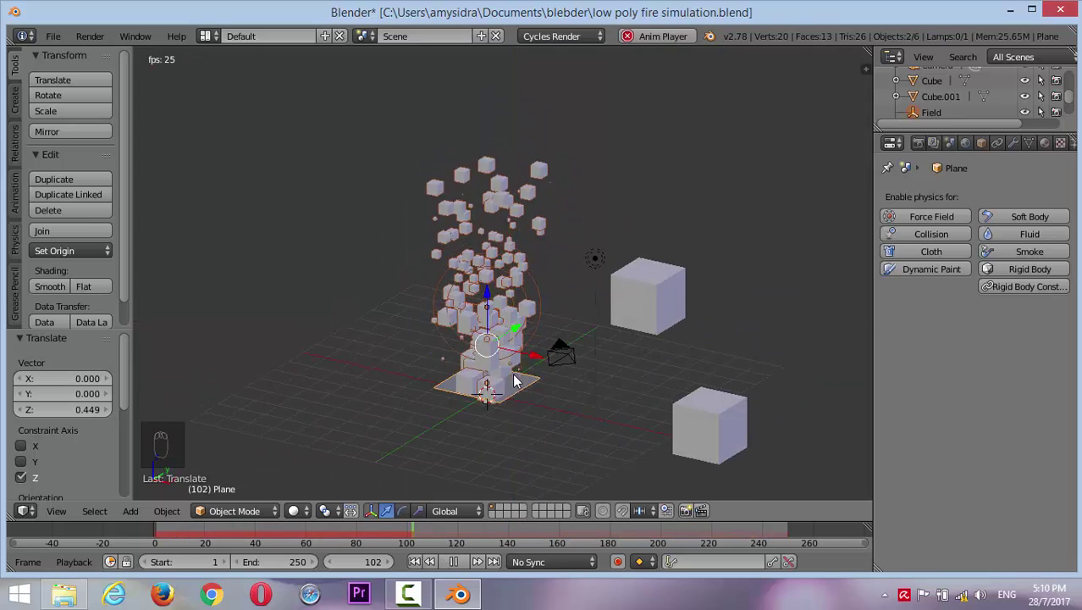
Add a cube and scale it into an elongated log
{"action": "key", "text": "shift+a"}
{"action": "left_click_drag", "start_coordinate": [552, 408], "coordinate": [611, 402]}
{"action": "middle_click", "coordinate": [611, 402]}
{"action": "key", "text": "KP_1"}
{"action": "key", "text": "KP_7"}
{"action": "key", "text": "s"}
{"action": "left_click_drag", "start_coordinate": [610, 351], "coordinate": [618, 216]}
{"action": "key", "text": "s"}
{"action": "middle_click", "coordinate": [608, 357]}
{"action": "key", "text": "KP_1"}
{"action": "middle_click", "coordinate": [610, 372]}
Tilt the log about the Y axis and set it on the fire base
{"action": "key", "text": "r"}
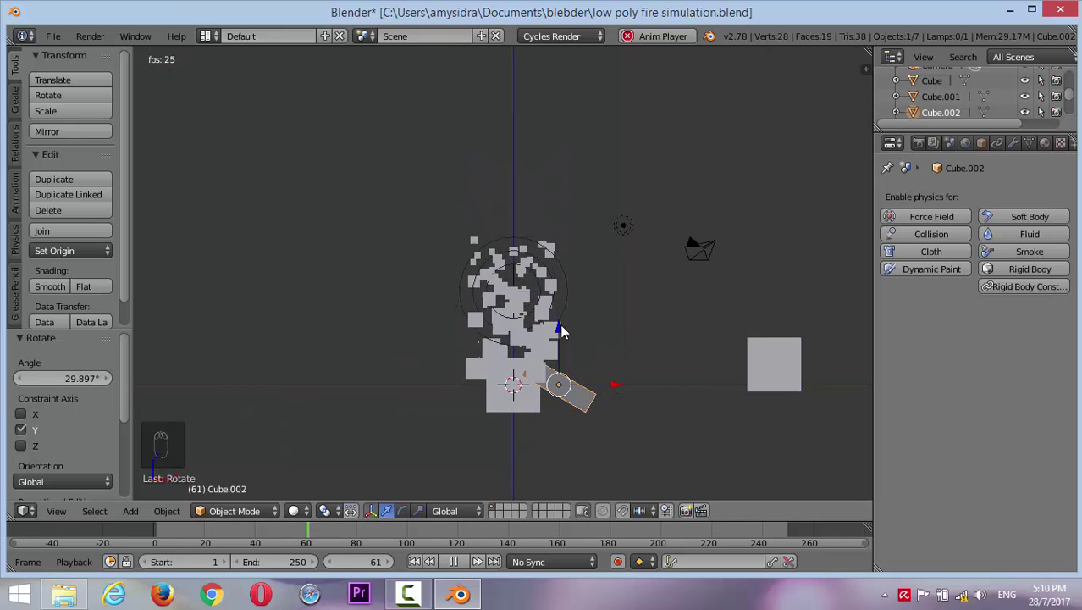
{"action": "key", "text": "r"}
{"action": "left_click_drag", "start_coordinate": [564, 314], "coordinate": [576, 373]}
{"action": "left_click_drag", "start_coordinate": [575, 372], "coordinate": [535, 376]}
{"action": "left_click_drag", "start_coordinate": [588, 377], "coordinate": [591, 386]}
{"action": "key", "text": "KP_1"}
{"action": "left_click_drag", "start_coordinate": [607, 387], "coordinate": [601, 365]}
{"action": "left_click", "coordinate": [497, 401]}
Adjust the log's placement while previewing the particle animation
{"action": "key", "text": "alt+a"}
{"action": "key", "text": "KP_1"}
{"action": "left_click_drag", "start_coordinate": [520, 277], "coordinate": [525, 269]}
{"action": "key", "text": "alt+a"}
{"action": "left_click_drag", "start_coordinate": [532, 308], "coordinate": [594, 306]}
{"action": "left_click", "coordinate": [566, 387]}
{"action": "key", "text": "KP_7"}
{"action": "key", "text": "z"}
Duplicate the log with Shift+D and rotate copies around the fire, up to Cube.009
{"action": "key", "text": "shift+d"}
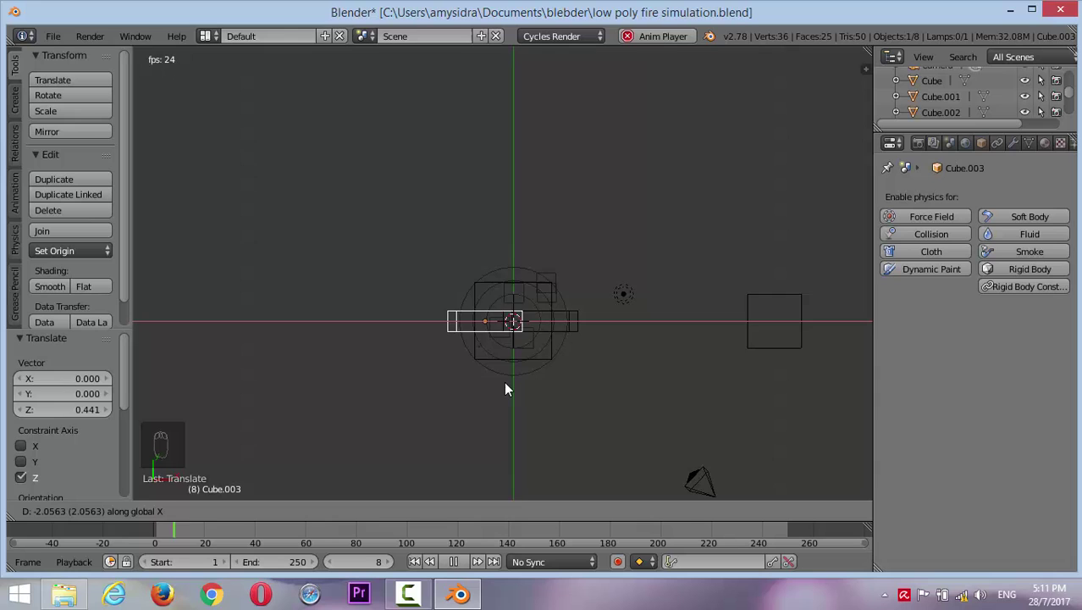
{"action": "left_click_drag", "start_coordinate": [551, 392], "coordinate": [546, 247]}
{"action": "key", "text": "KP_1"}
{"action": "key", "text": "r"}
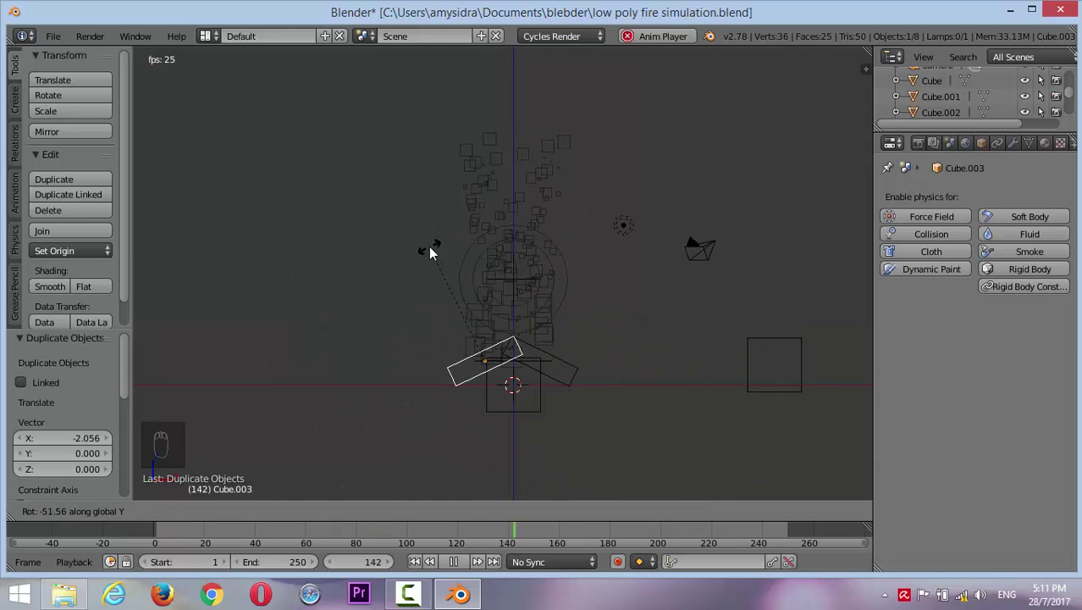
{"action": "key", "text": "alt+a"}
{"action": "key", "text": "z"}
{"action": "key", "text": "KP_7"}
{"action": "key", "text": "z"}
{"action": "right_click", "coordinate": [579, 321]}
{"action": "key", "text": "shift+d"}
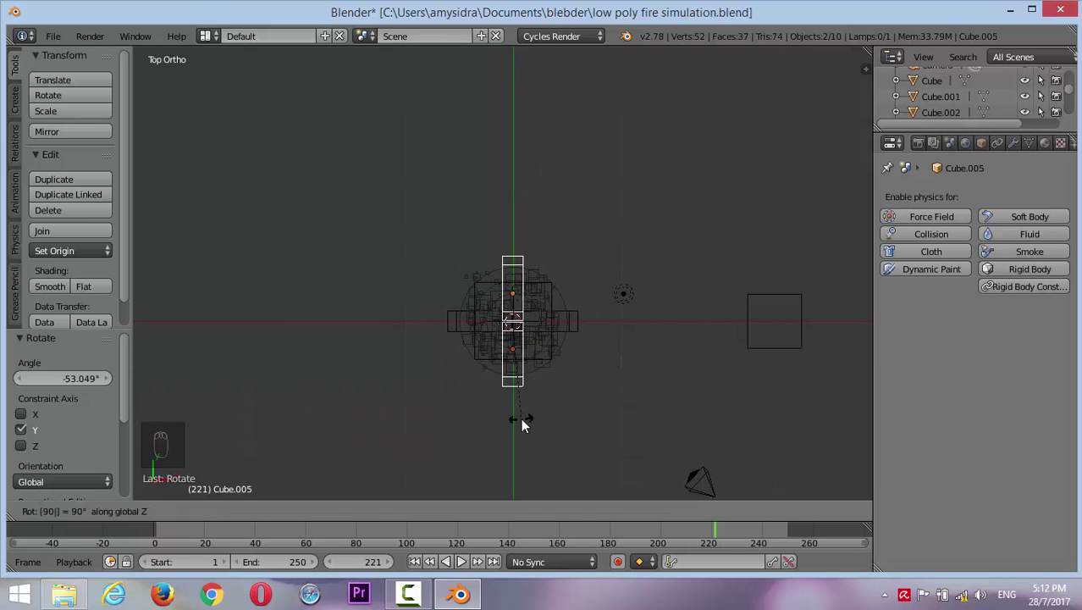
{"action": "key", "text": "shift+d"}
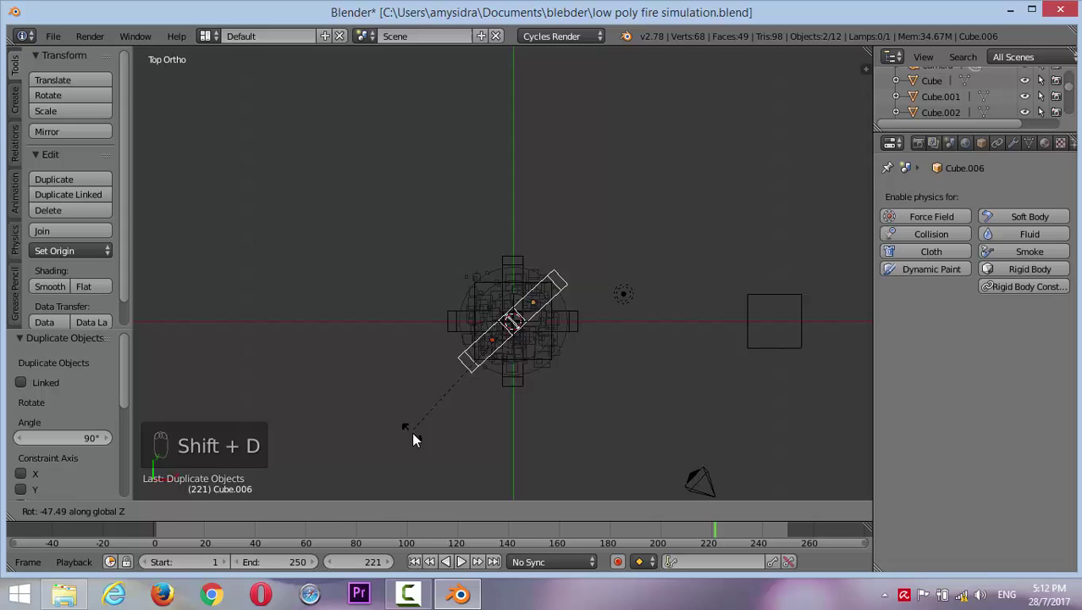
{"action": "key", "text": "shift+d"}
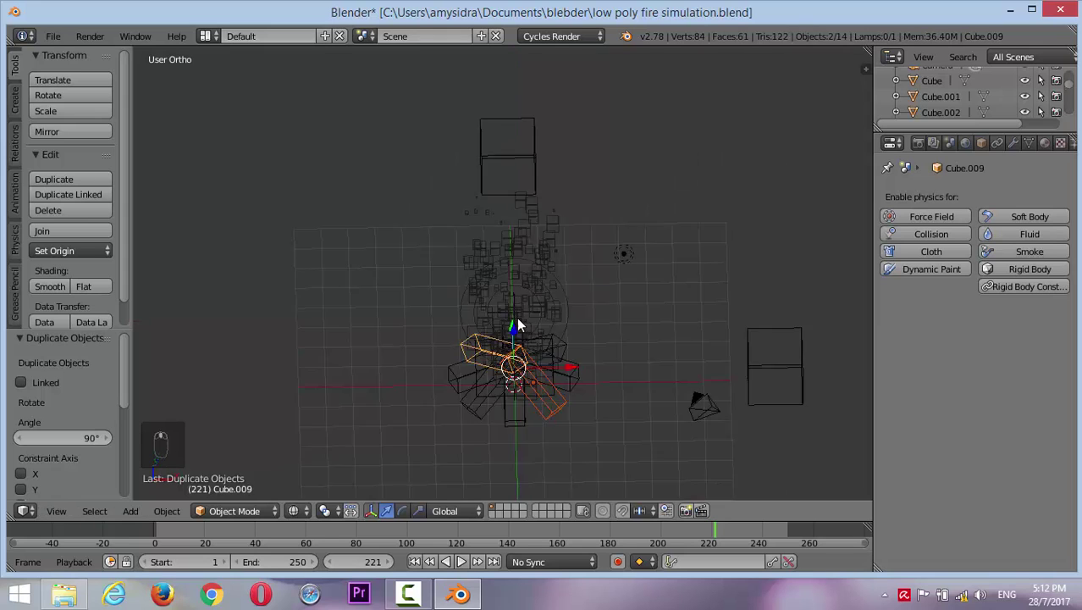
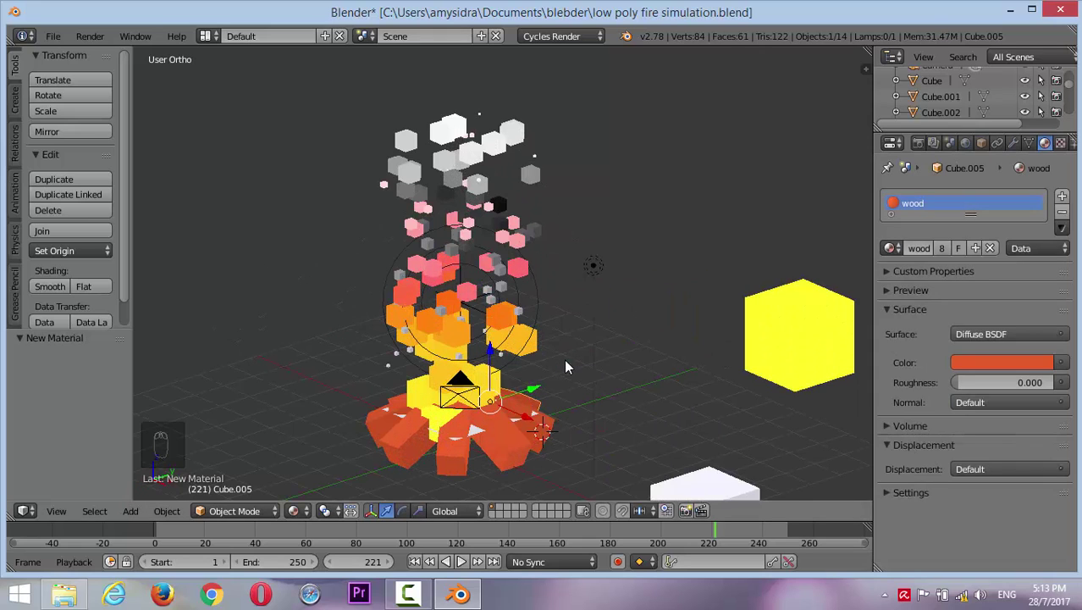
Centre the 3D cursor, add a large ground plane with a green material and delete the lamp
{"action": "key", "text": "space"}
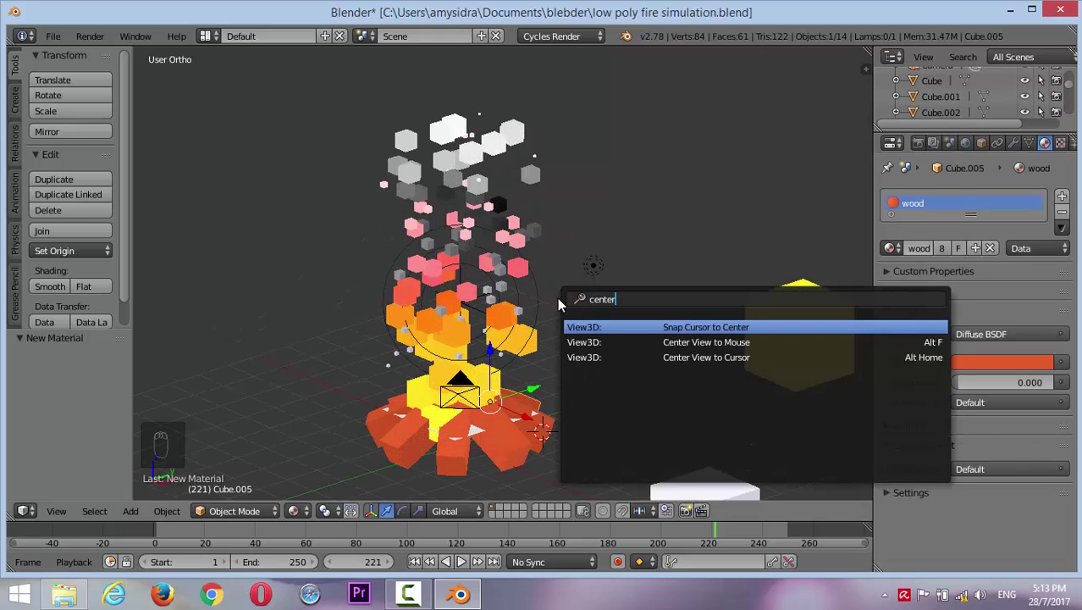
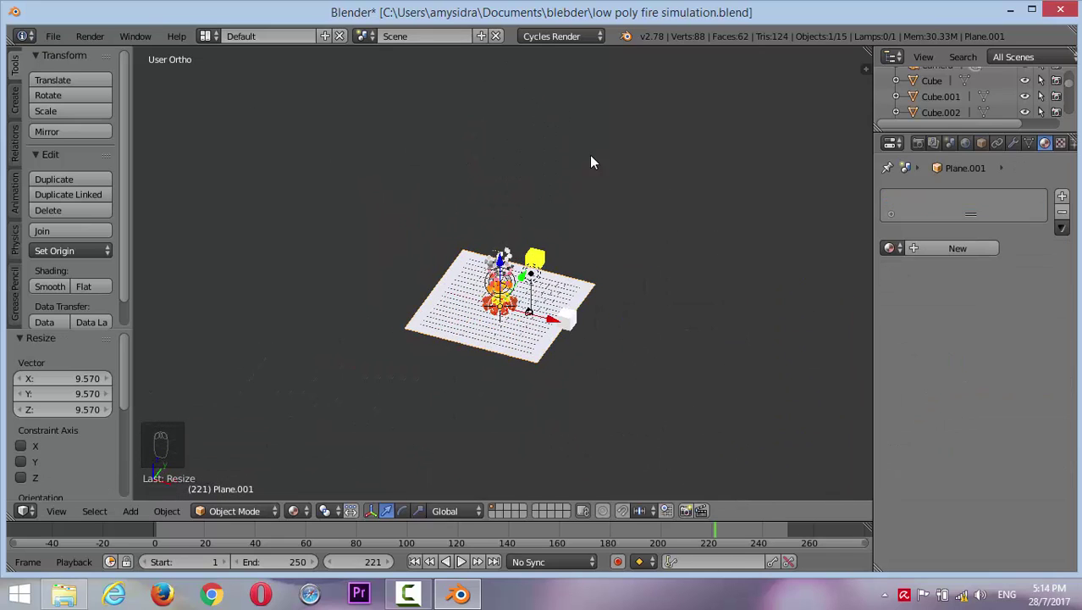
{"action": "left_click", "coordinate": [957, 256]}
{"action": "left_click", "coordinate": [988, 366]}
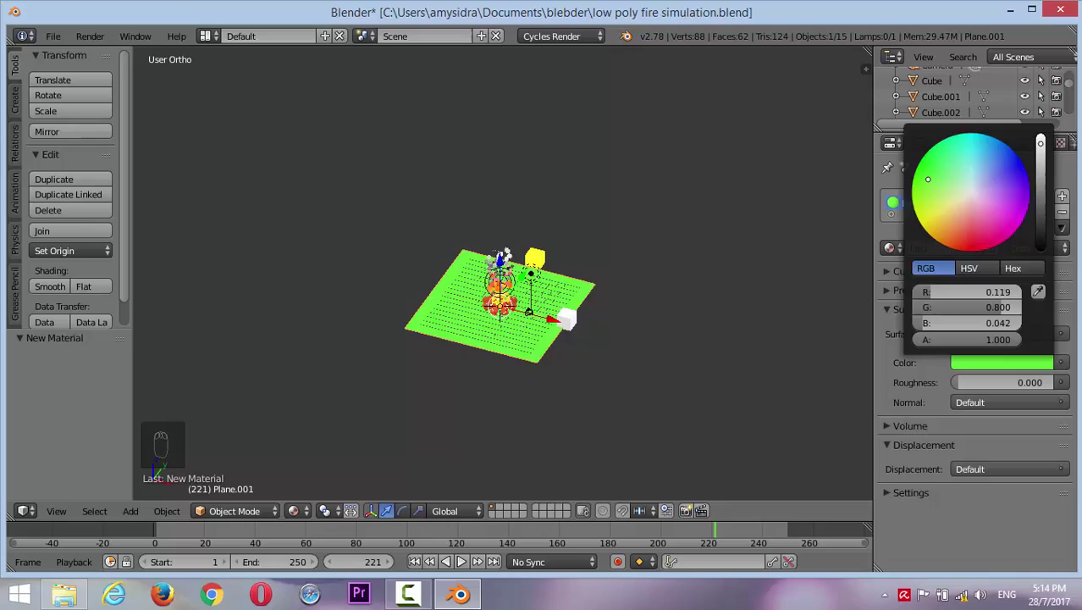
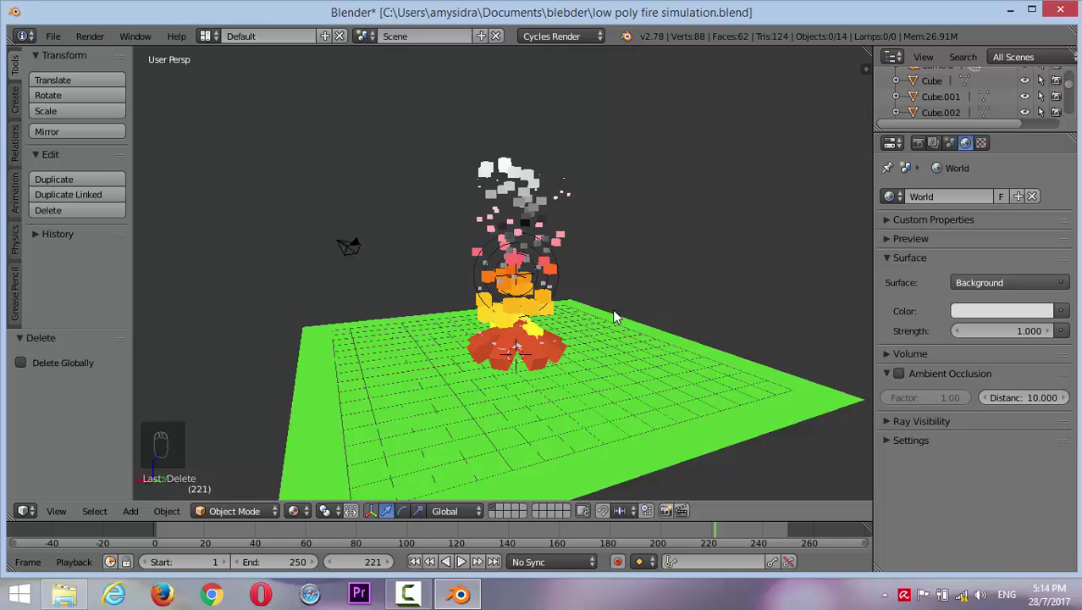
Align the camera to the current view of the campfire and start rendering frame 221
{"action": "key", "text": "ctrl+alt+KP_0"}
{"action": "key", "text": "Escape"}
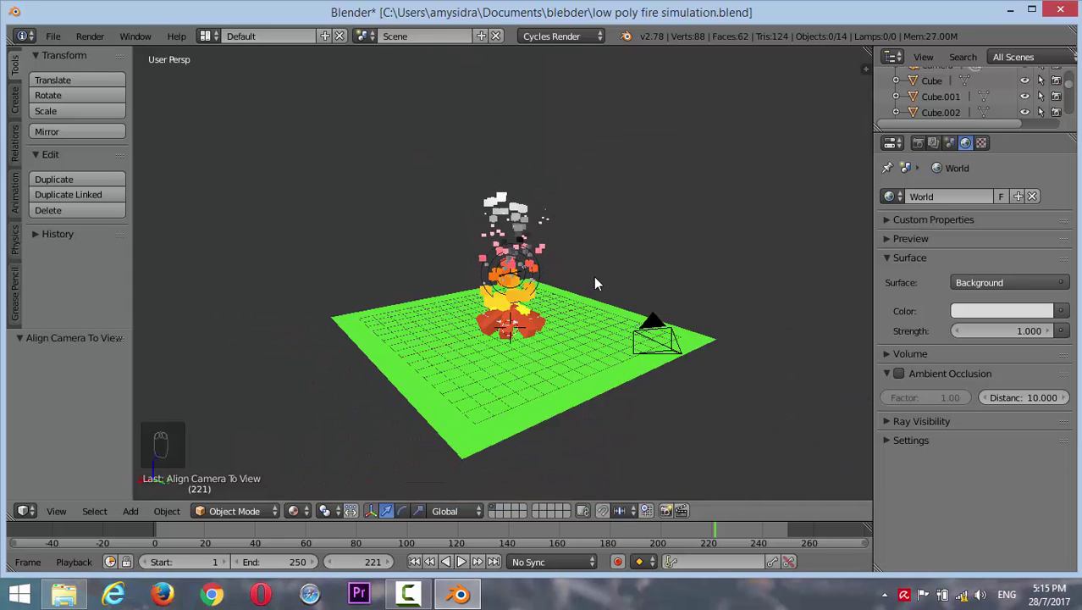
{"action": "key", "text": "ctrl+alt+KP_0"}
{"action": "key", "text": "g"}
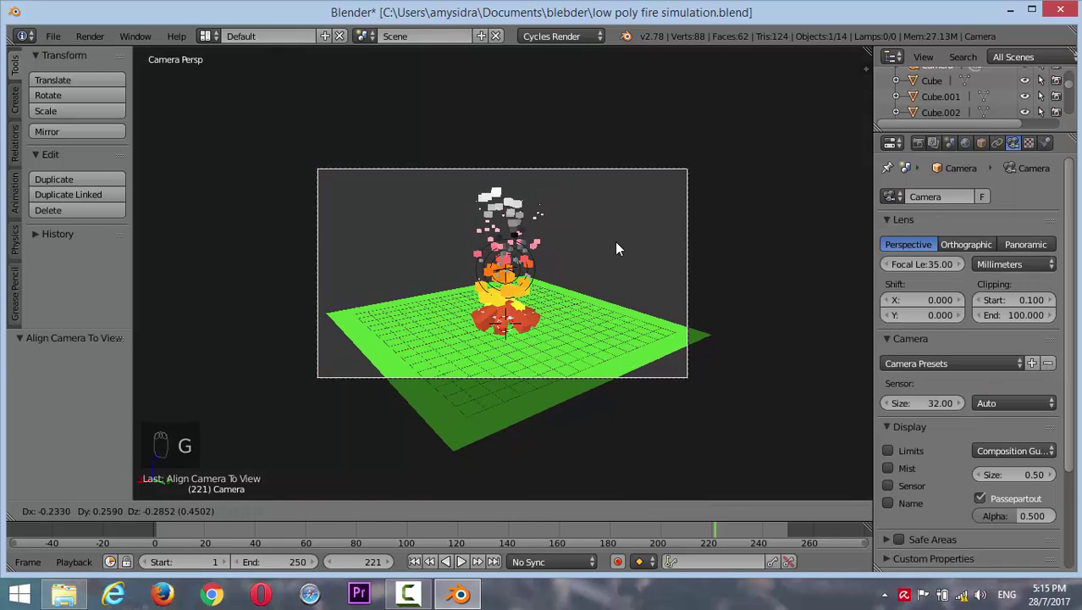